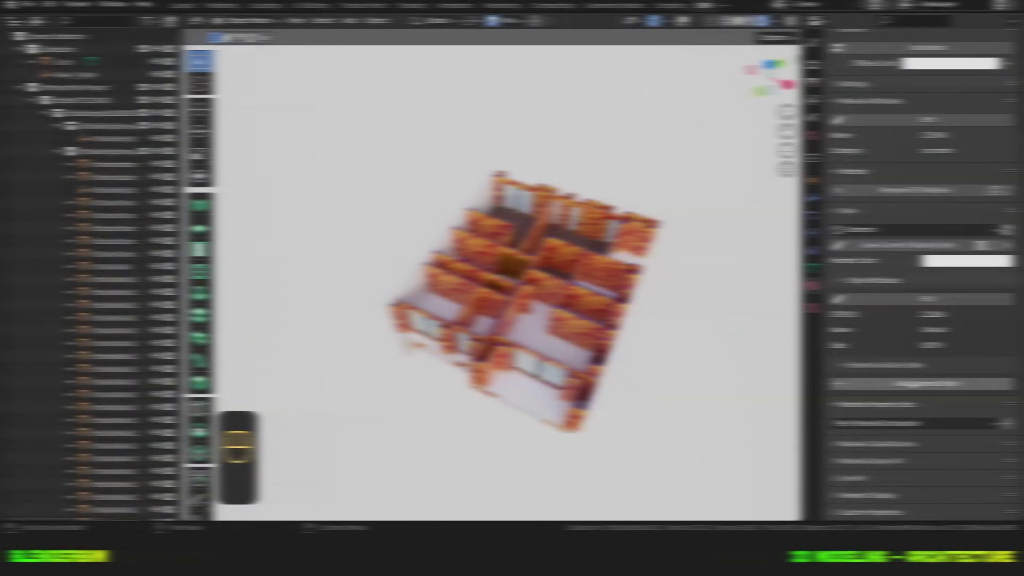
# Step: Orbit around the house exterior and bring the upper-storey windows into closer view
pyautogui.click(913, 383)
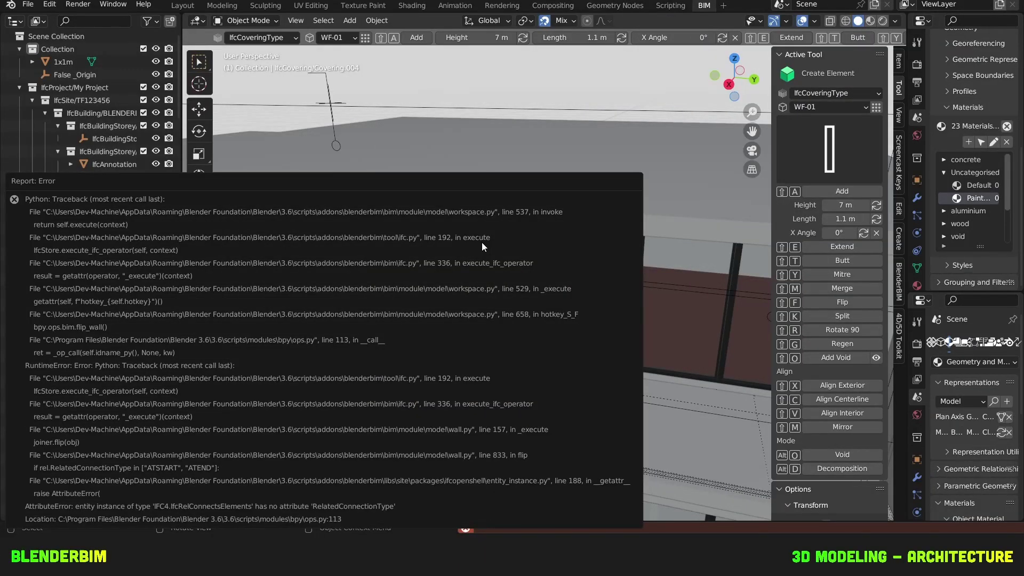
pyautogui.press('shift+f')
pyautogui.moveTo(502, 220); pyautogui.dragTo(537, 211)
pyautogui.click(457, 225)
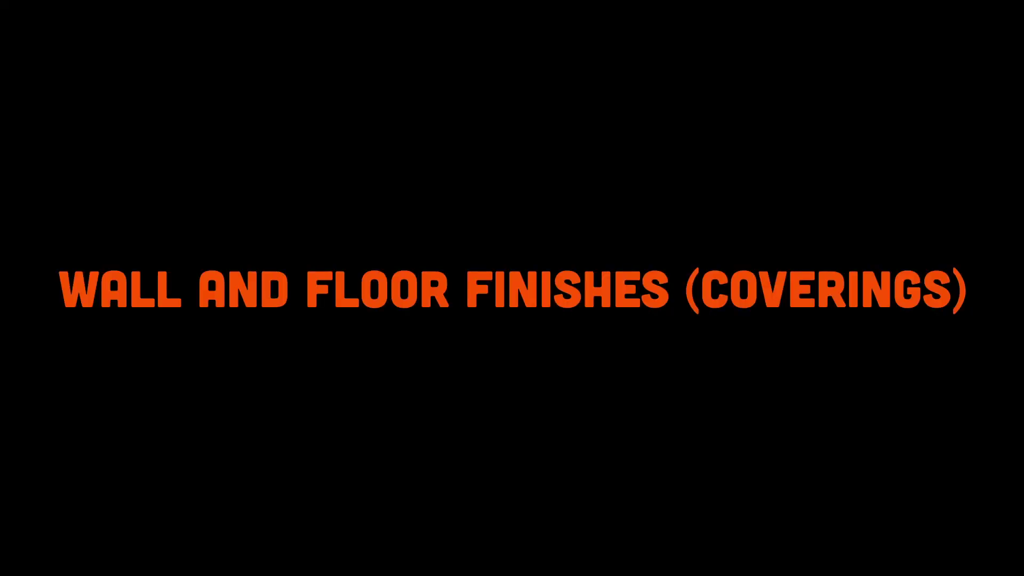
pyautogui.middleClick(534, 138)
pyautogui.click(535, 134)
pyautogui.moveTo(519, 139); pyautogui.dragTo(564, 141)
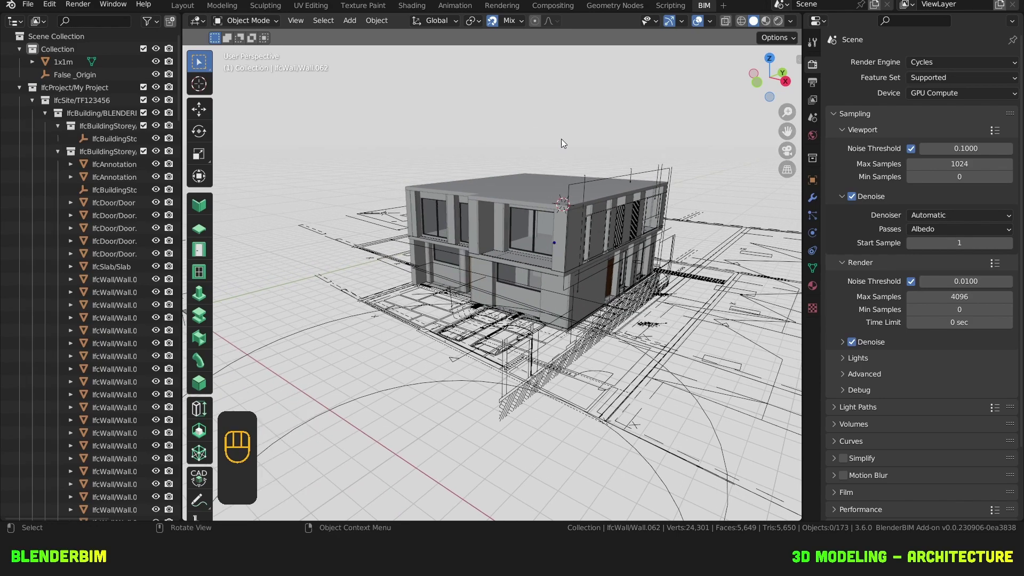
pyautogui.rightClick(570, 201)
pyautogui.moveTo(563, 225); pyautogui.dragTo(617, 217)
pyautogui.moveTo(619, 216); pyautogui.dragTo(648, 217)
pyautogui.moveTo(648, 216); pyautogui.dragTo(594, 236)
pyautogui.moveTo(673, 234); pyautogui.dragTo(635, 231)
pyautogui.moveTo(649, 234); pyautogui.dragTo(606, 235)
pyautogui.moveTo(622, 239); pyautogui.dragTo(601, 238)
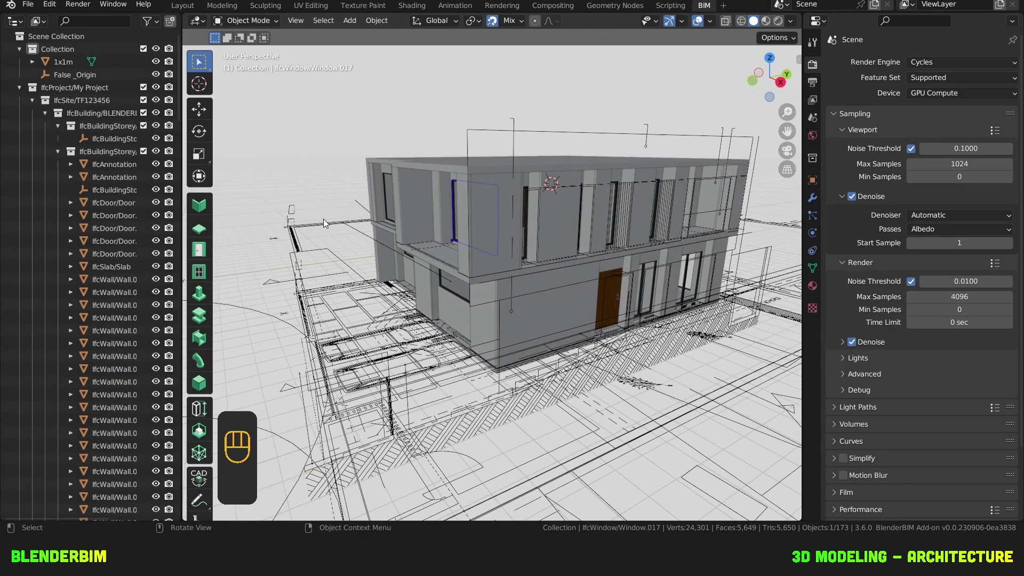
# Step: Orbit over the roof and move the view in toward the interior walls
pyautogui.rightClick(200, 269)
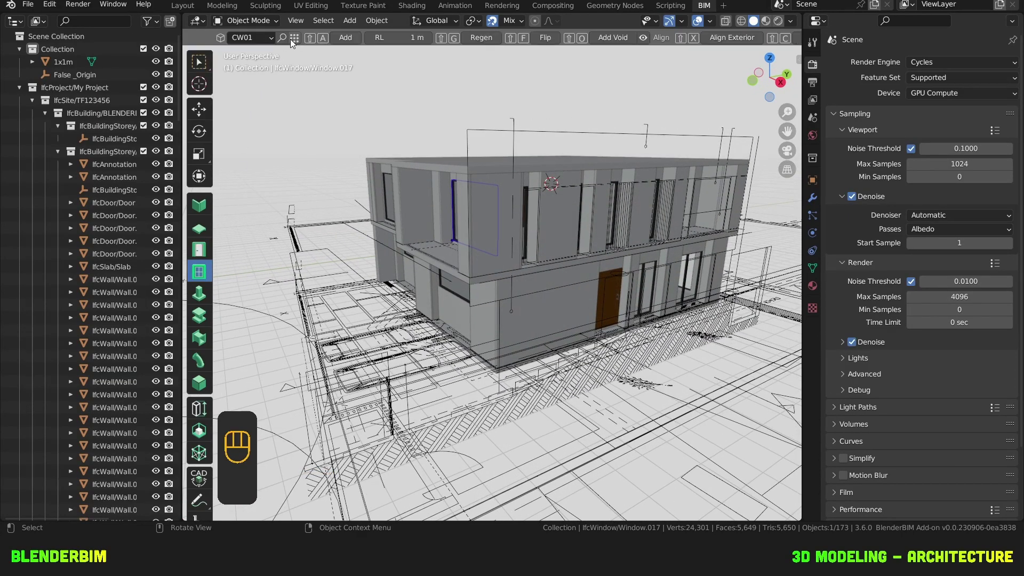
pyautogui.moveTo(295, 40); pyautogui.dragTo(695, 120)
pyautogui.click(700, 96)
pyautogui.moveTo(656, 201); pyautogui.dragTo(618, 210)
pyautogui.moveTo(638, 224); pyautogui.dragTo(597, 233)
pyautogui.moveTo(608, 219); pyautogui.dragTo(583, 214)
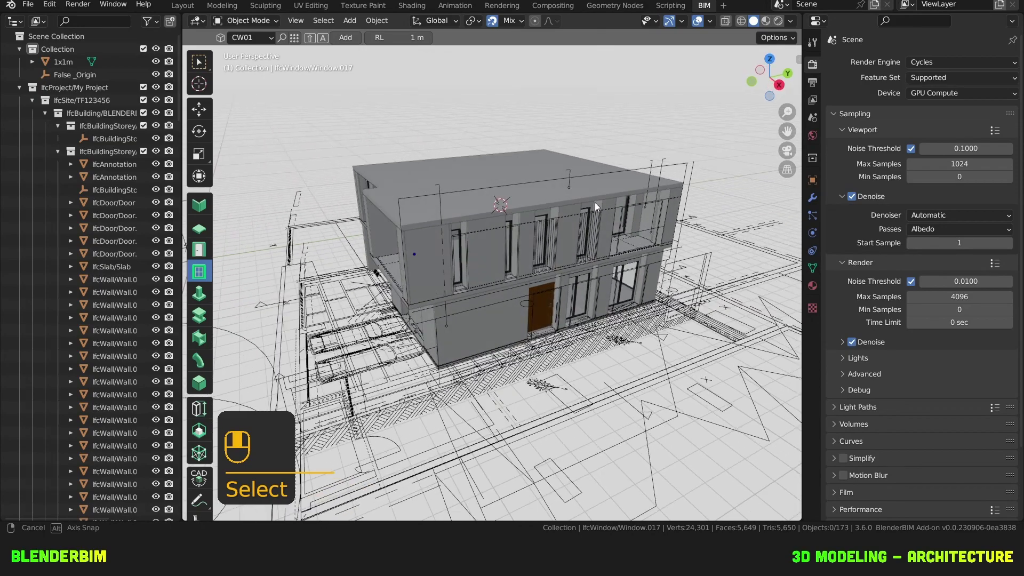
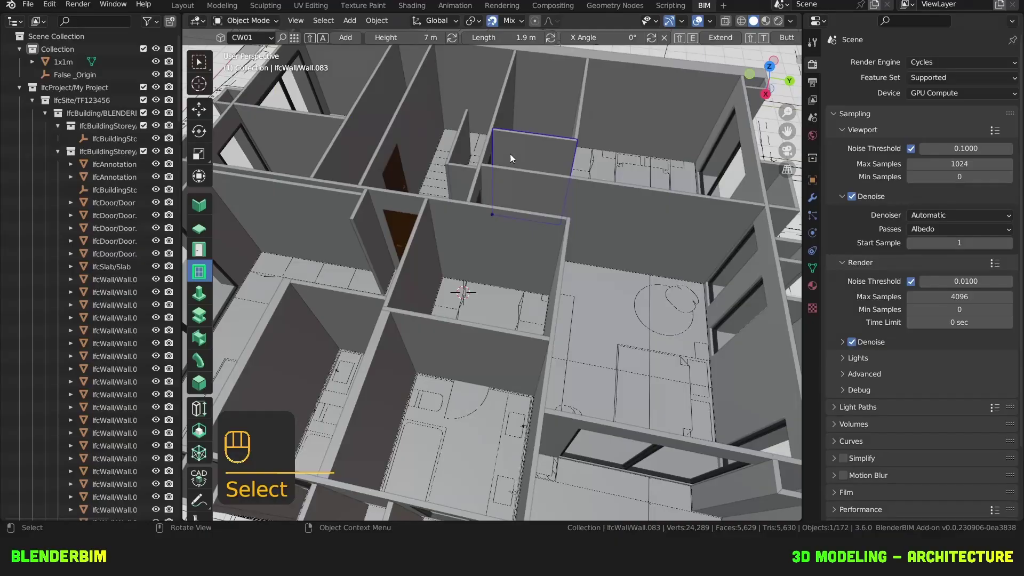
# Step: View the plan from above and set the element class to IfcCoveringType FL-01
pyautogui.moveTo(510, 259); pyautogui.dragTo(605, 256)
pyautogui.moveTo(543, 256); pyautogui.dragTo(588, 279)
pyautogui.click(567, 258)
pyautogui.press('KP_7')
pyautogui.middleClick(546, 263)
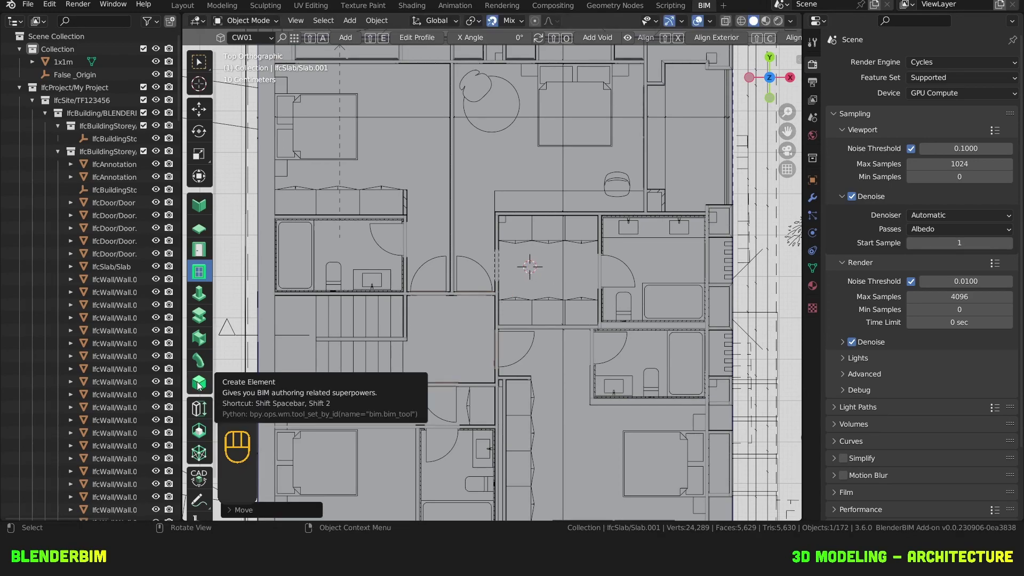
pyautogui.click(200, 385)
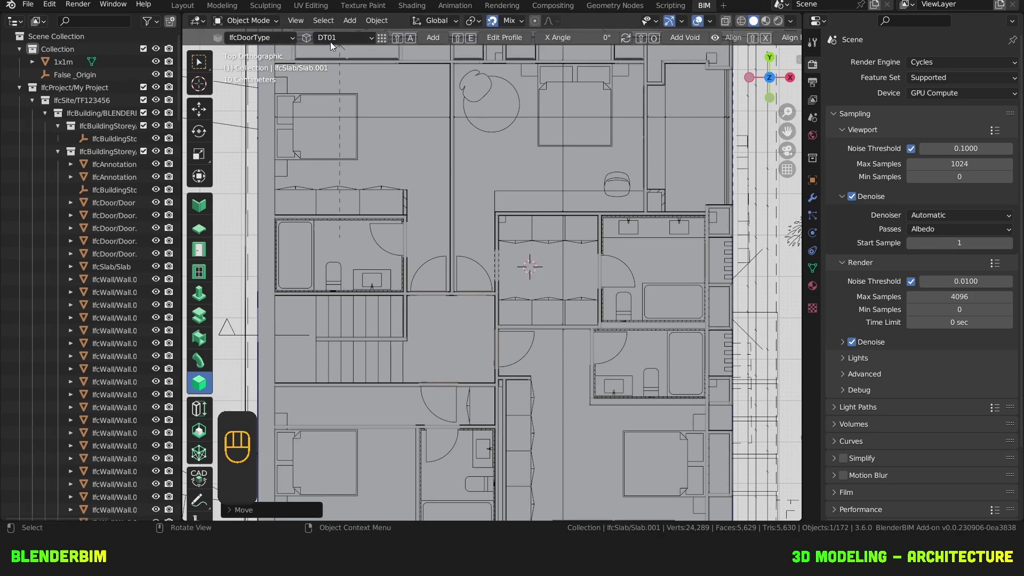
pyautogui.moveTo(383, 38); pyautogui.dragTo(543, 283)
pyautogui.press('BackSpace')
pyautogui.write('add')
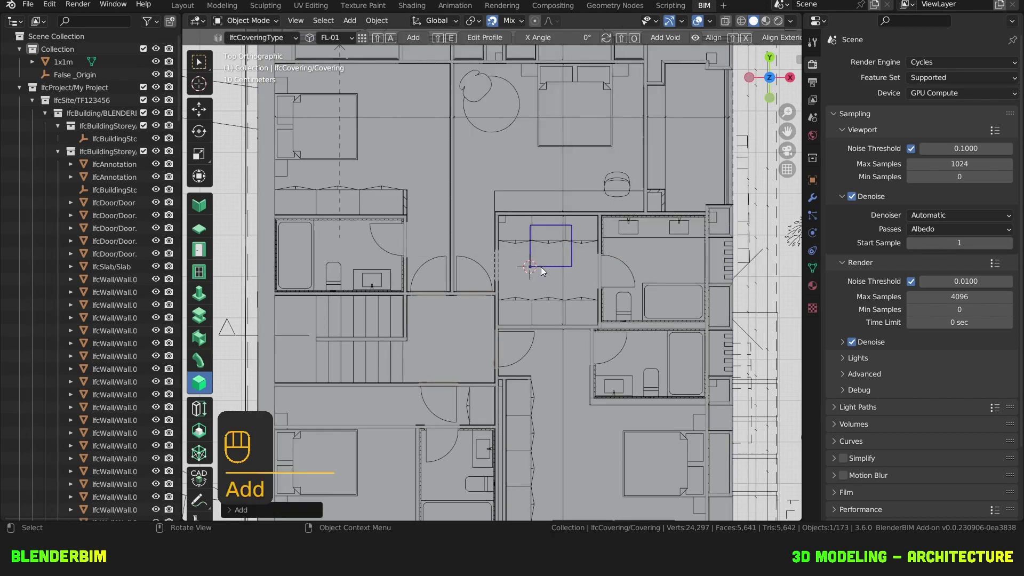
# Step: Place the FL-01 floor covering in the room and orbit around the new slab
pyautogui.moveTo(552, 272); pyautogui.dragTo(516, 239)
pyautogui.write('add')
pyautogui.moveTo(560, 277); pyautogui.dragTo(508, 282)
pyautogui.middleClick(507, 280)
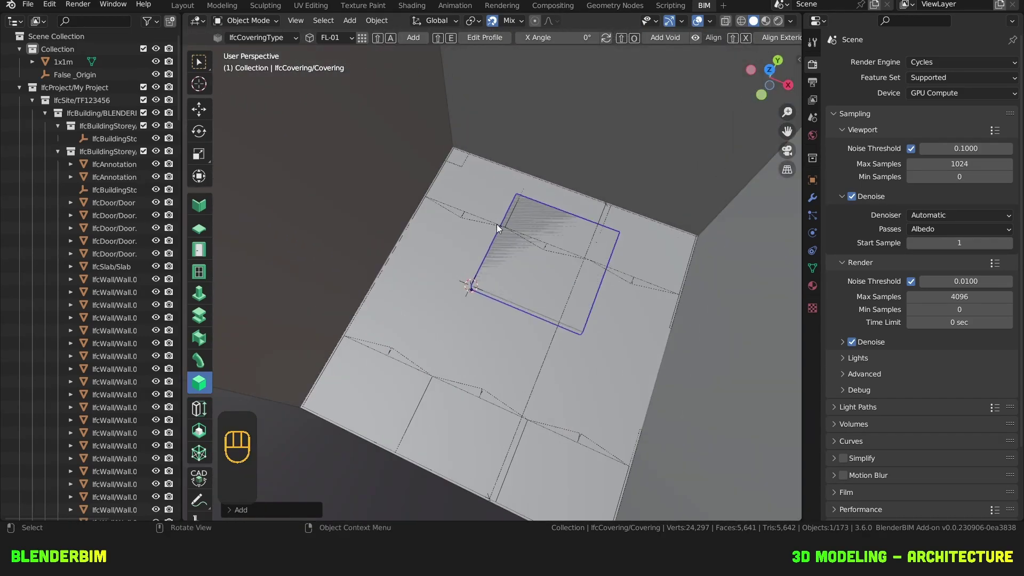
pyautogui.press('g')
pyautogui.press('z')
pyautogui.press('KP_Decimal')
pyautogui.moveTo(516, 240); pyautogui.dragTo(671, 143)
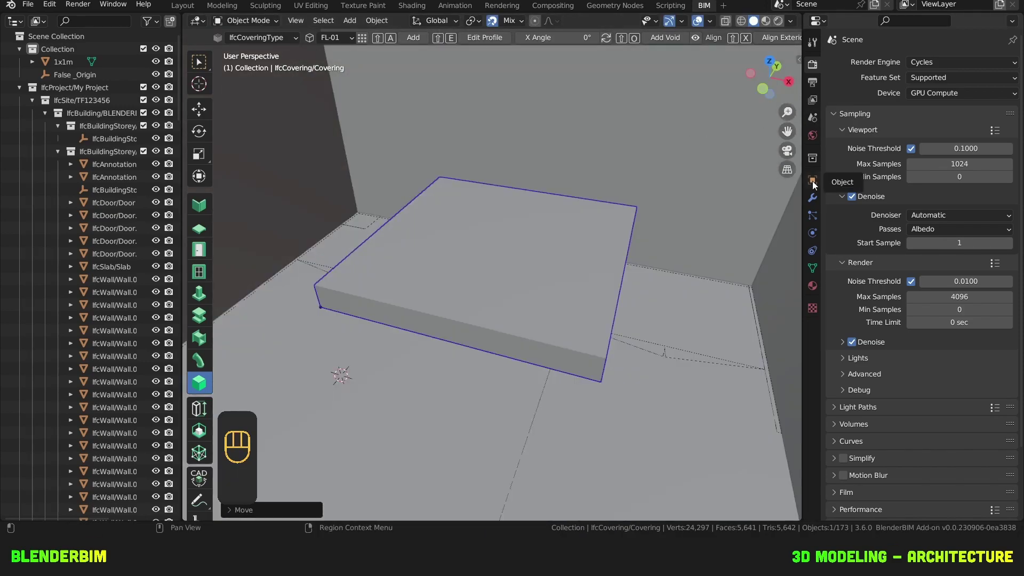
# Step: Edit the covering's material layer to Parquet with a LayerThickness of 0.03 and save it
pyautogui.click(816, 122)
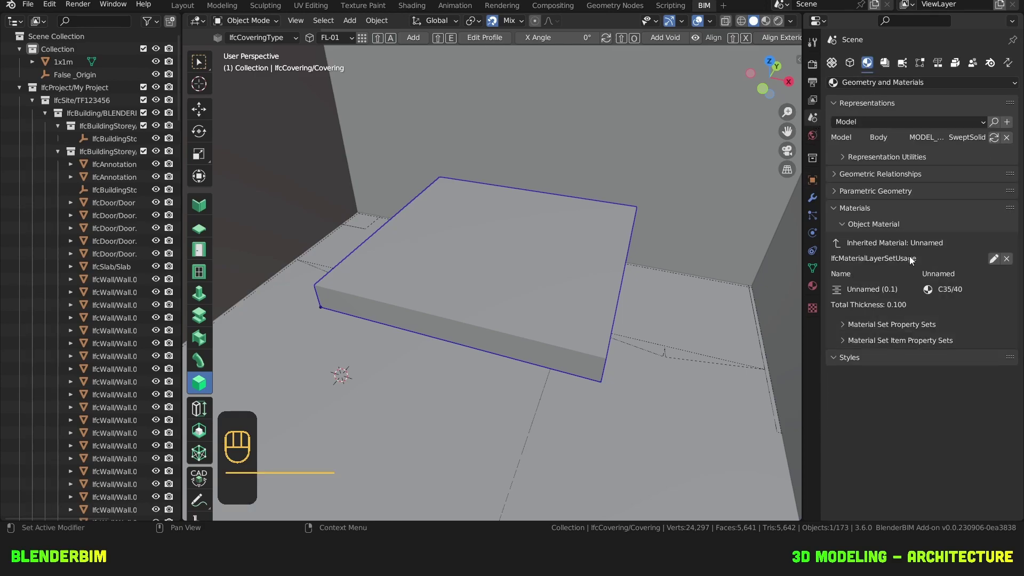
pyautogui.click(992, 260)
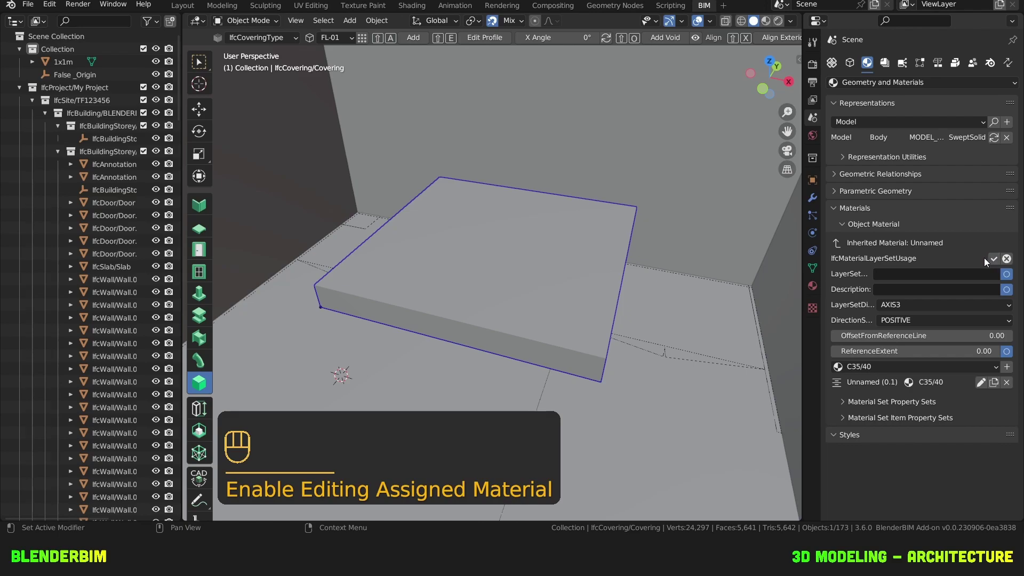
pyautogui.click(984, 386)
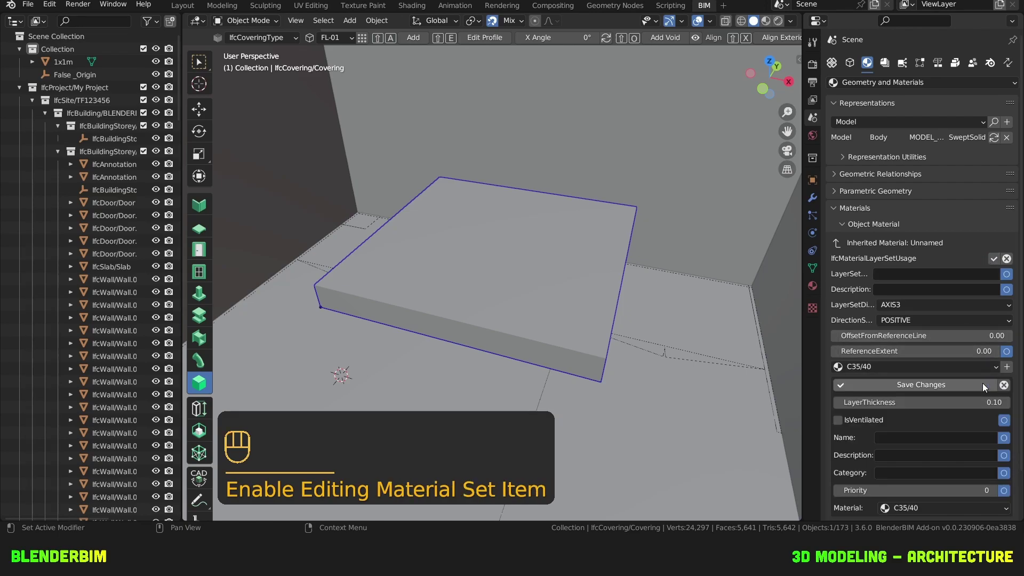
pyautogui.moveTo(939, 456); pyautogui.dragTo(963, 339)
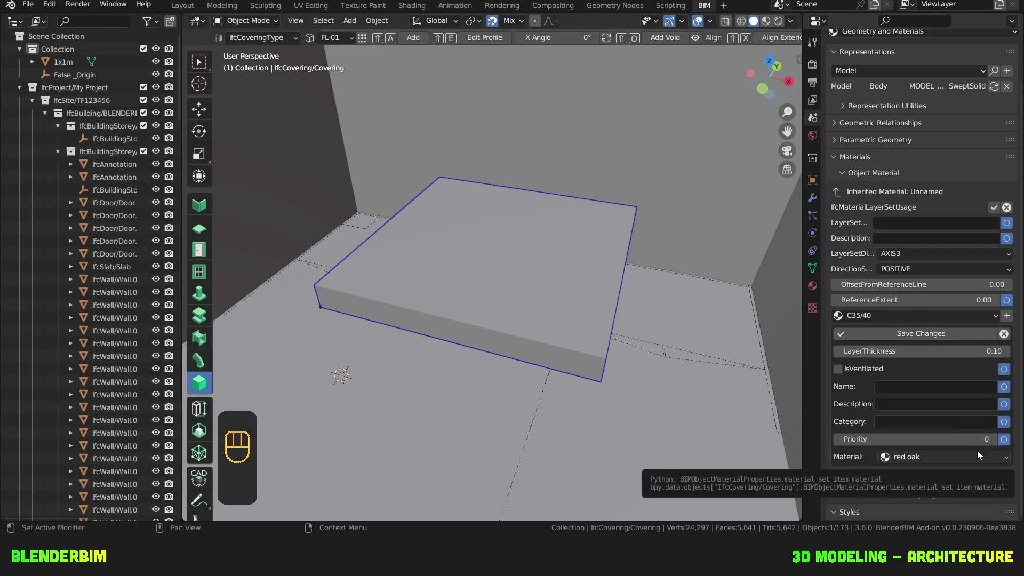
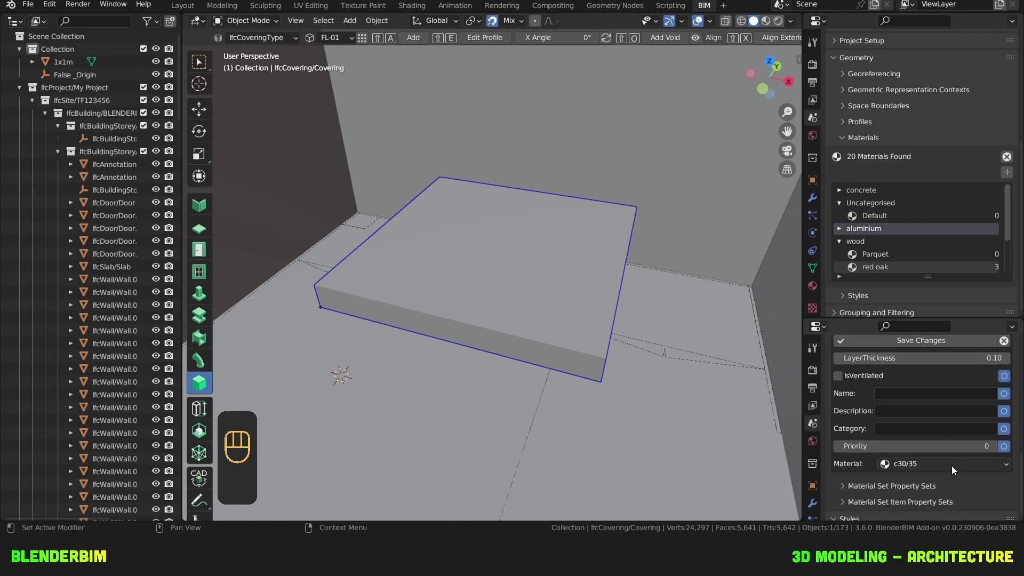
pyautogui.moveTo(952, 468); pyautogui.dragTo(946, 411)
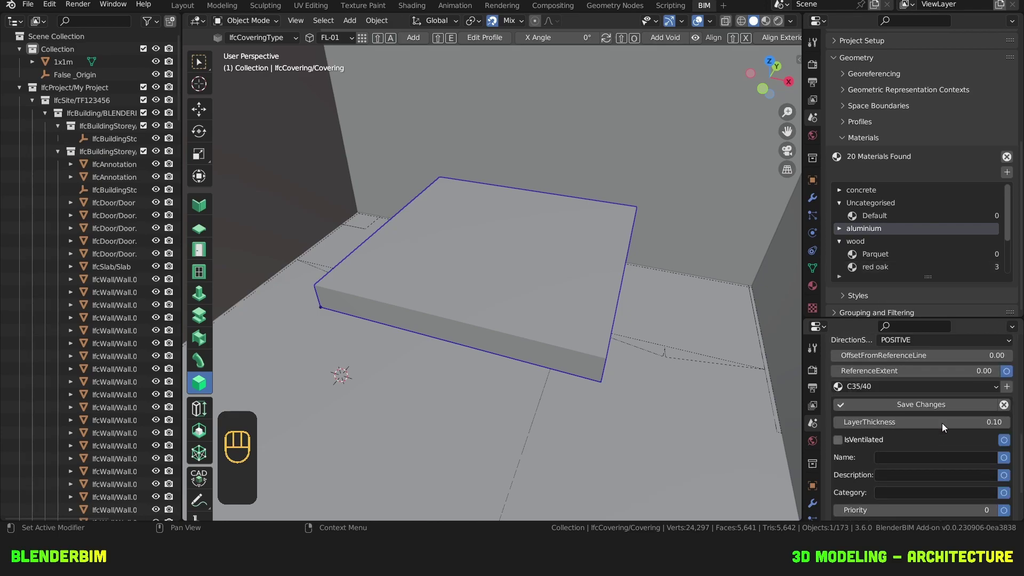
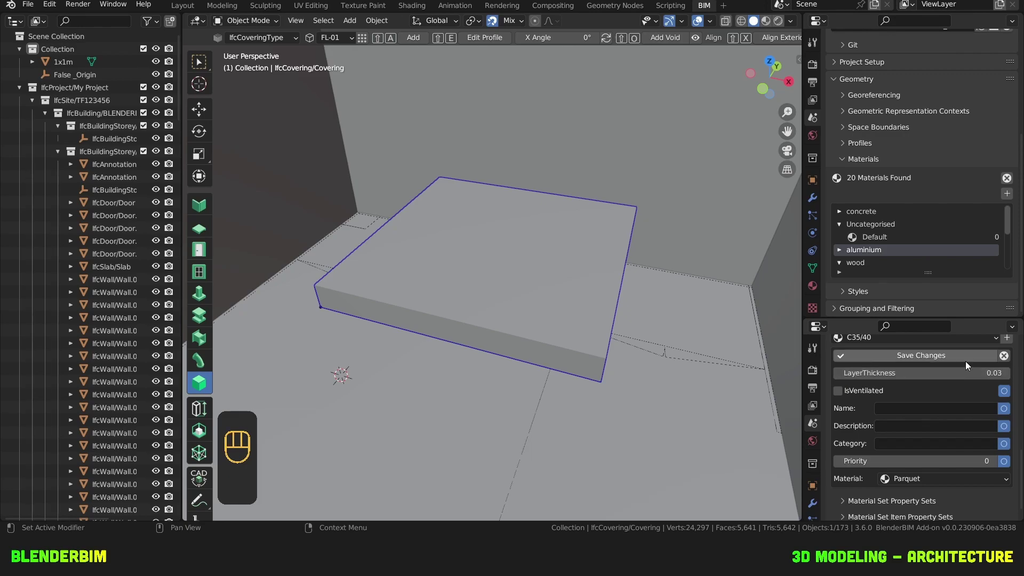
pyautogui.moveTo(966, 355); pyautogui.dragTo(979, 458)
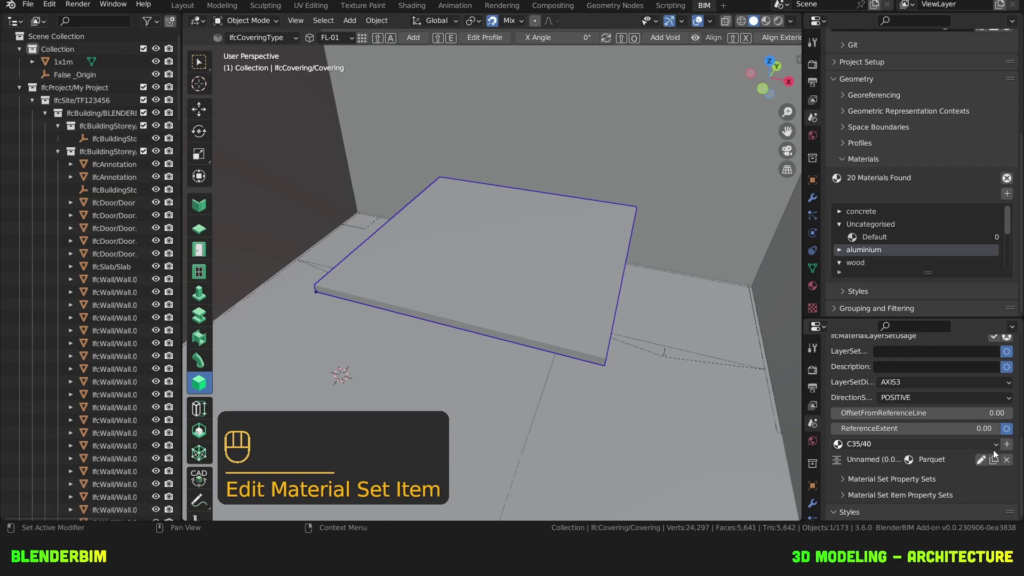
pyautogui.moveTo(960, 312); pyautogui.dragTo(952, 279)
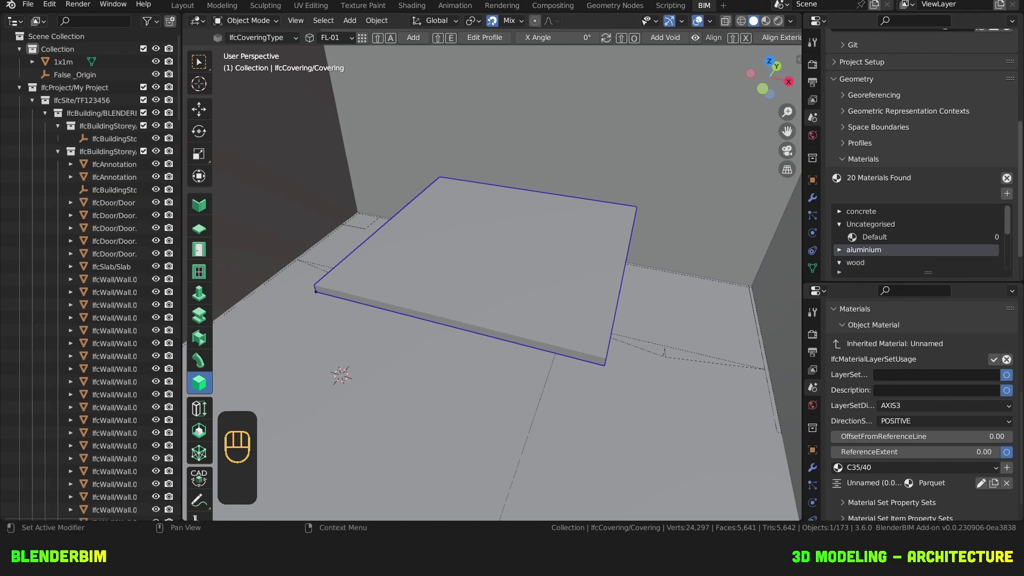
# Step: Add a new project material and rename it 'screed'
pyautogui.click(1009, 198)
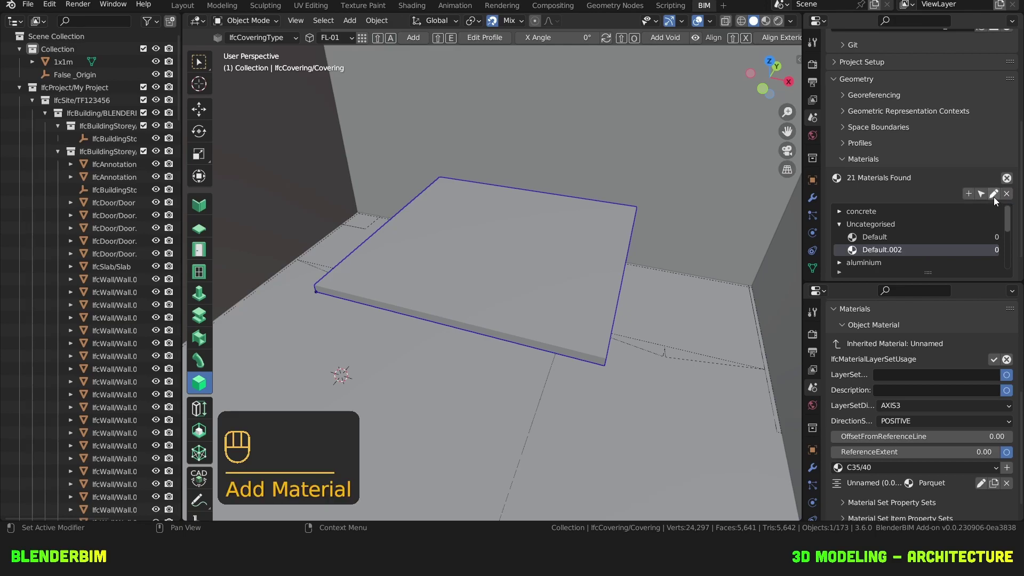
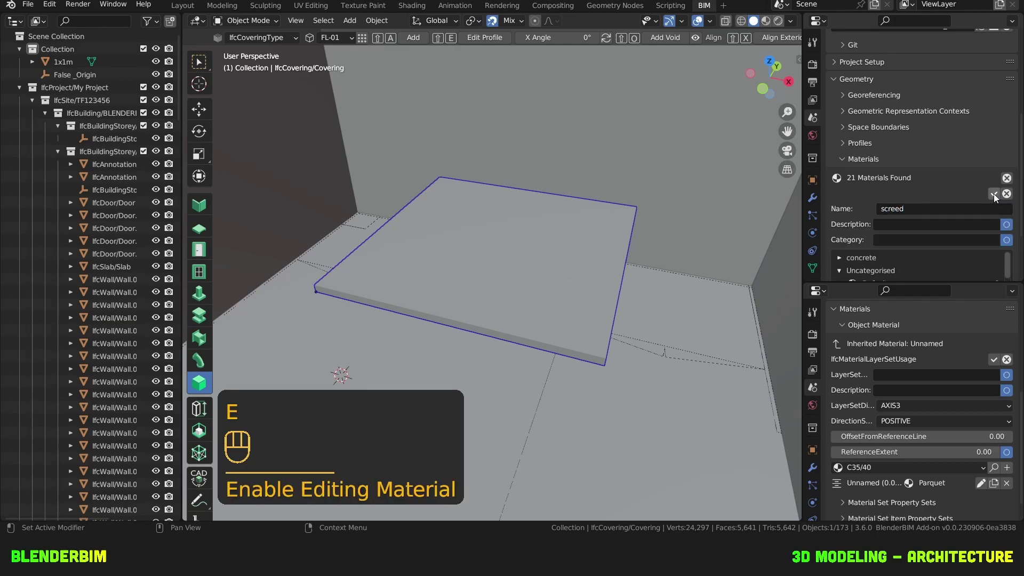
pyautogui.click(981, 244)
pyautogui.press('BackSpace')
pyautogui.click(994, 195)
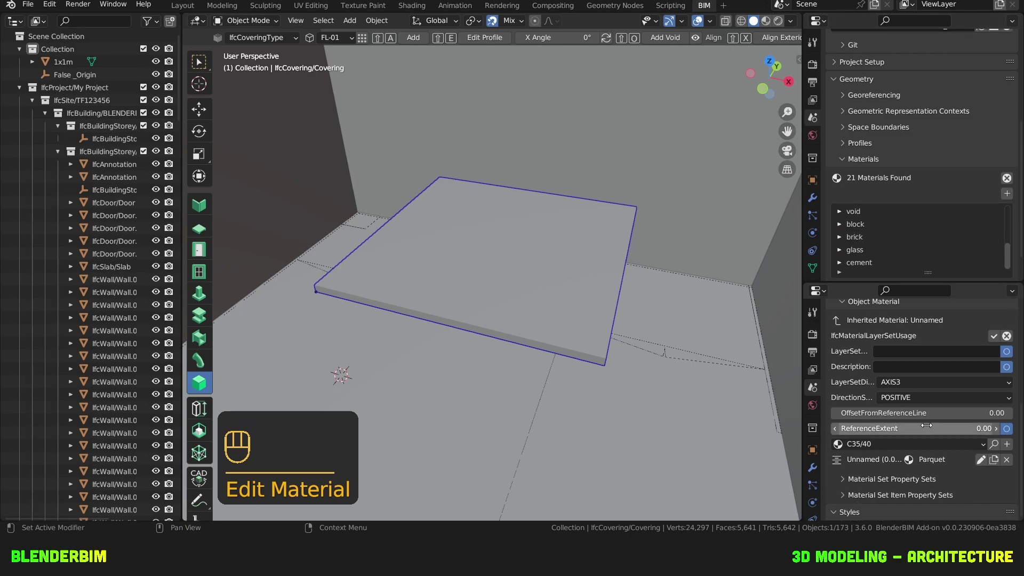
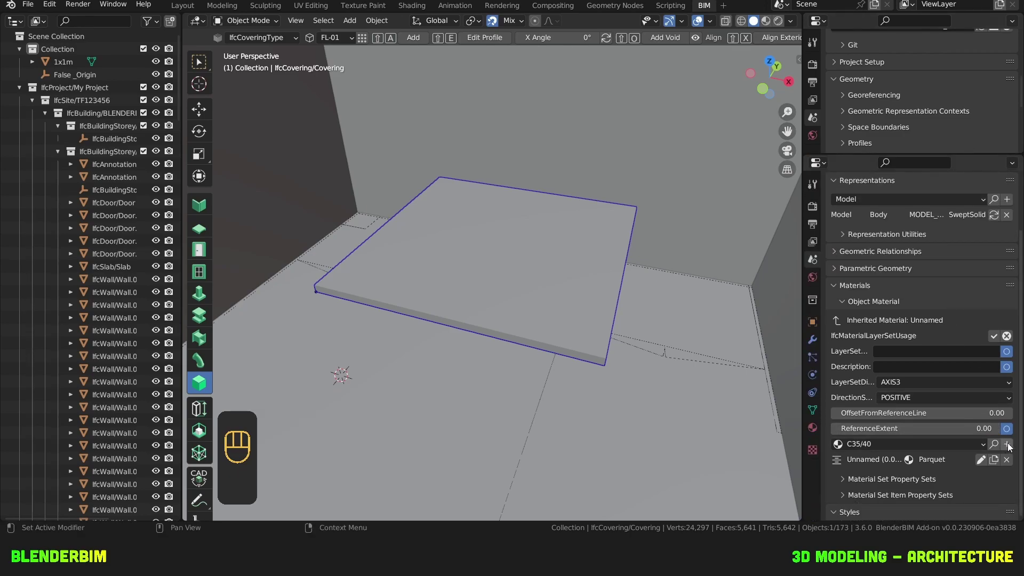
# Step: Add a 0.07 screed layer beneath the parquet, giving the set a 0.100 total, and save it
pyautogui.moveTo(970, 448); pyautogui.dragTo(1010, 448)
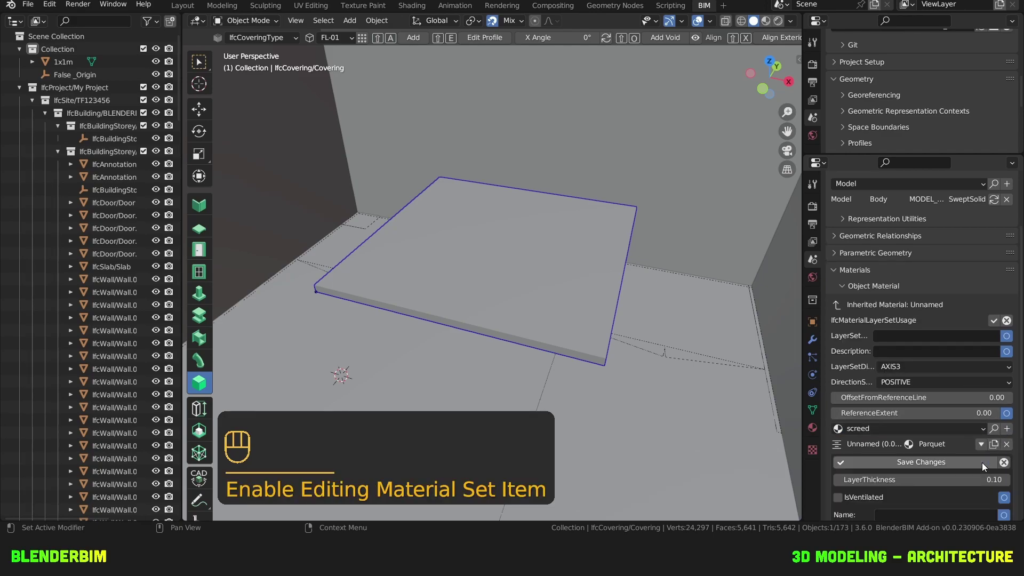
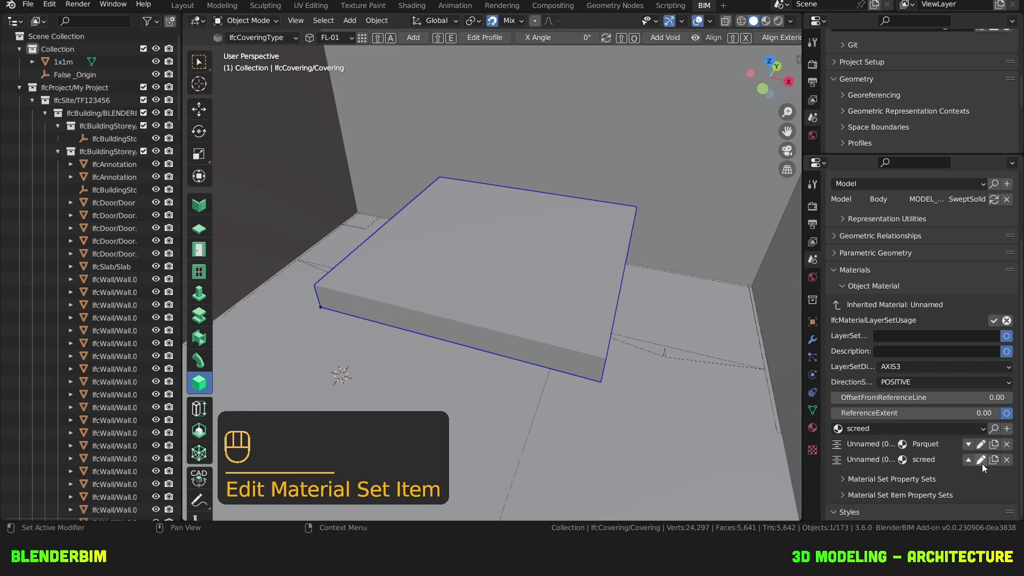
pyautogui.click(996, 322)
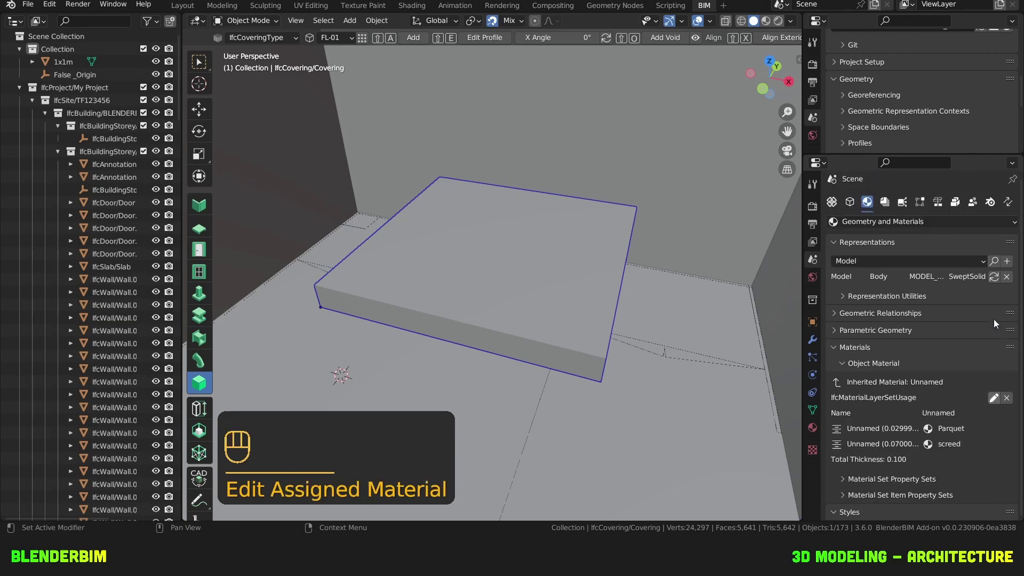
# Step: Switch the viewport to Rendered shading and show the covering's Material Properties
pyautogui.middleClick(537, 194)
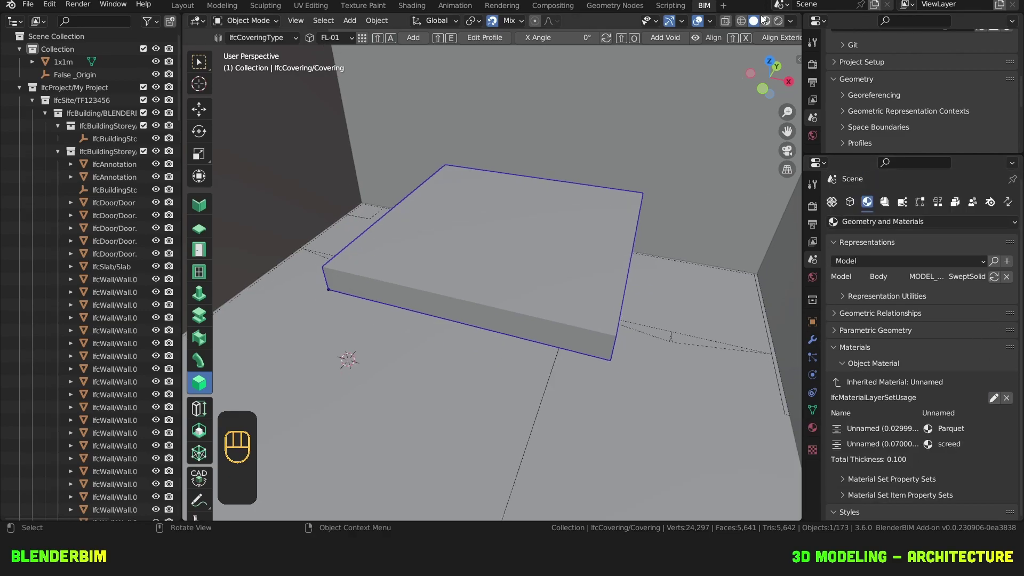
pyautogui.click(778, 20)
pyautogui.moveTo(780, 21); pyautogui.dragTo(898, 65)
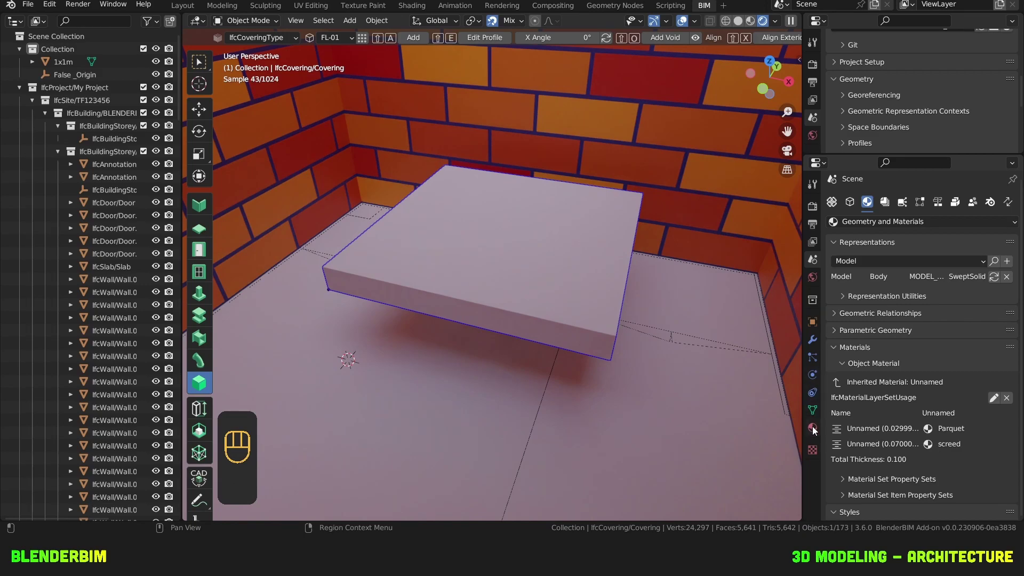
pyautogui.click(815, 429)
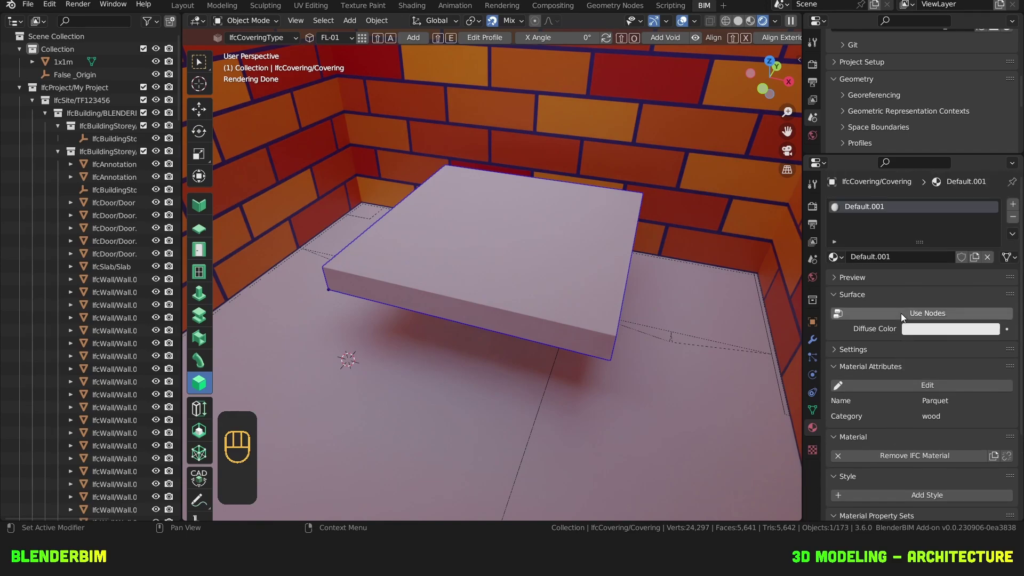
# Step: Add a shading style to the Parquet material and begin adding an external style from wood.blend
pyautogui.click(868, 221)
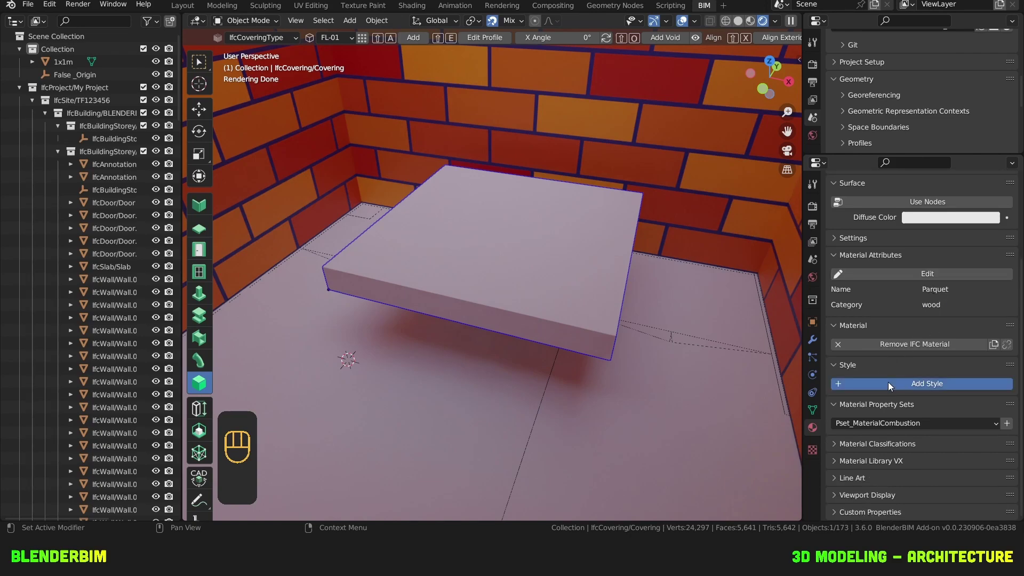
pyautogui.click(942, 370)
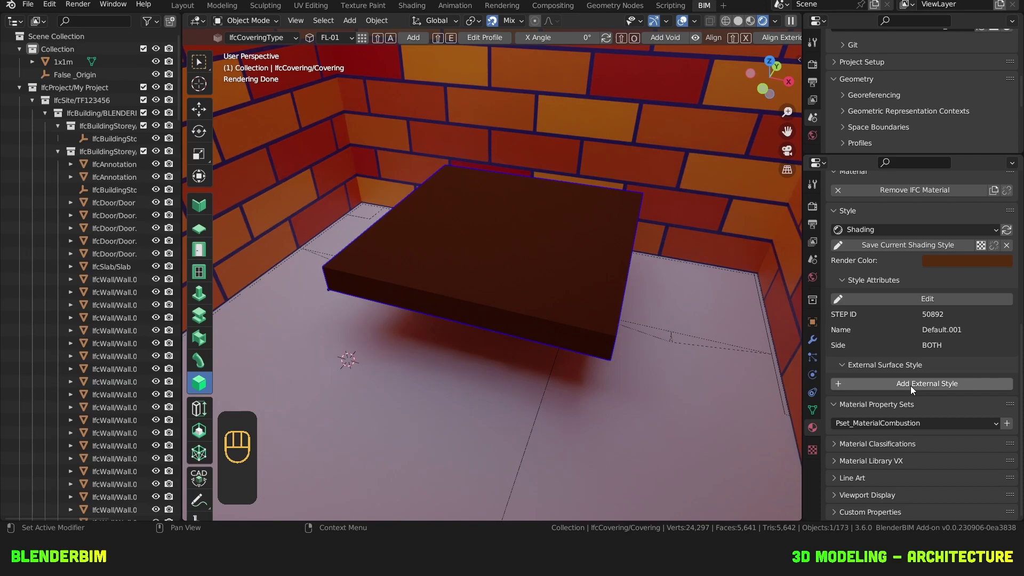
# Step: Link Parquet from the wood library as the external style and reload the covering's look
pyautogui.click(913, 389)
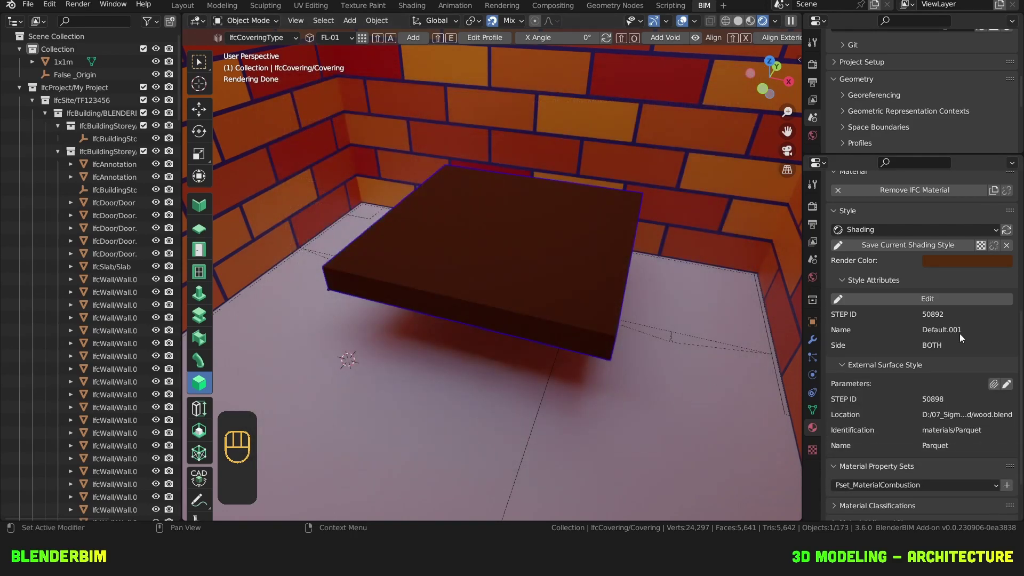
pyautogui.click(1006, 229)
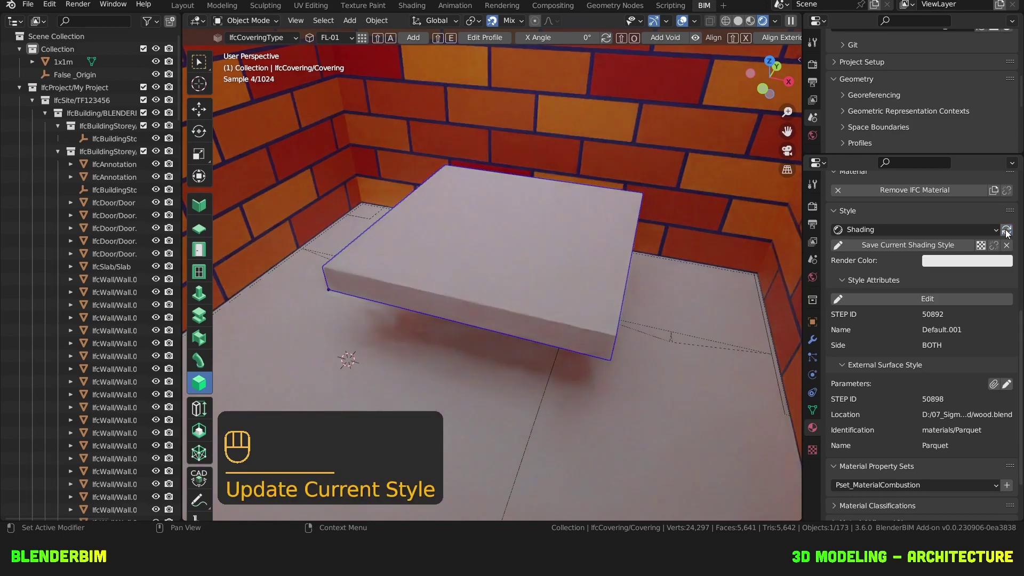
pyautogui.moveTo(985, 230); pyautogui.dragTo(960, 241)
pyautogui.moveTo(960, 241); pyautogui.dragTo(982, 237)
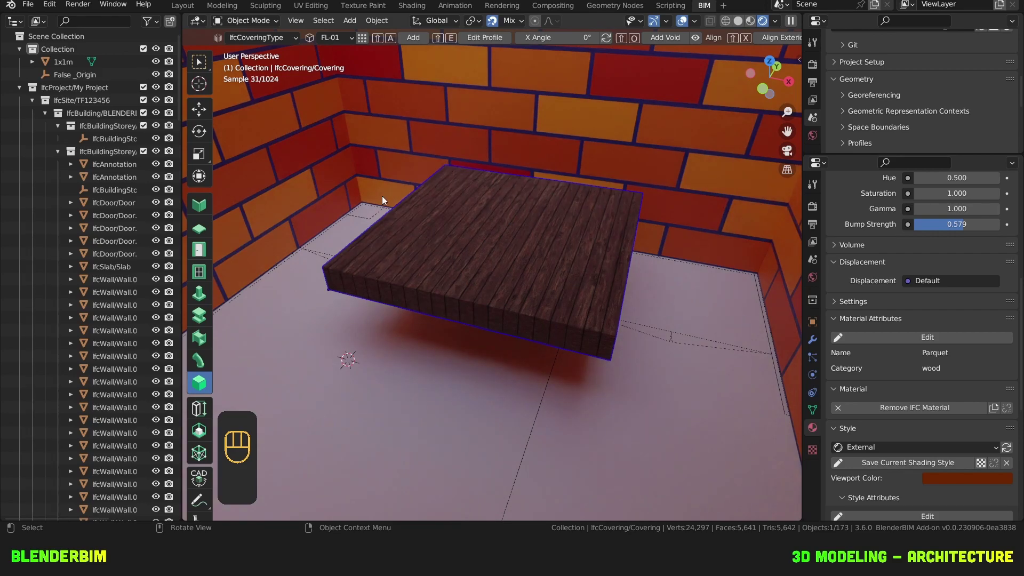
pyautogui.press('g')
pyautogui.press('z')
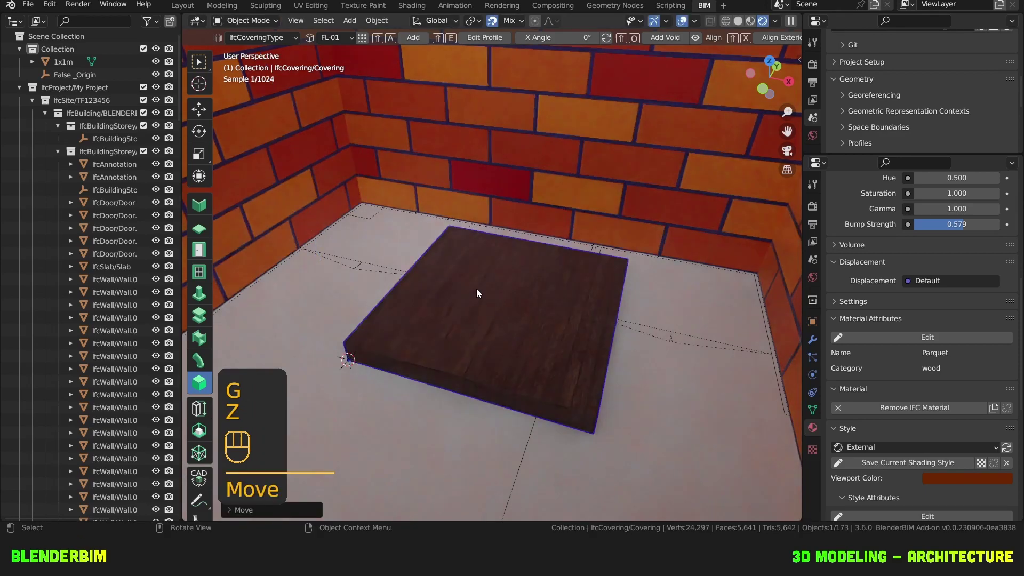
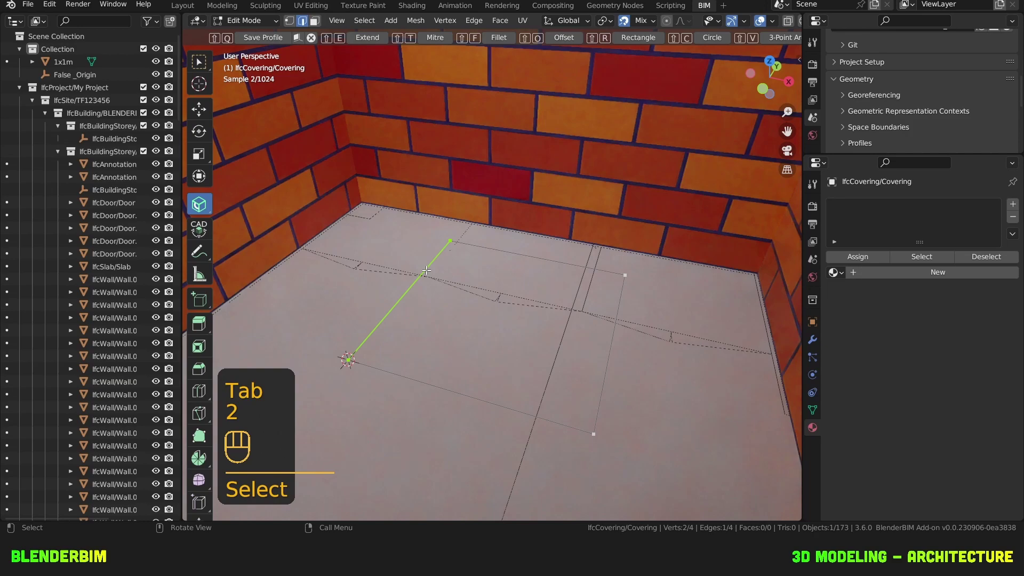
# Step: Draw outline points at the room's wall corners, close the profile and apply the new outline
pyautogui.press('g')
pyautogui.press('x')
pyautogui.click(303, 240)
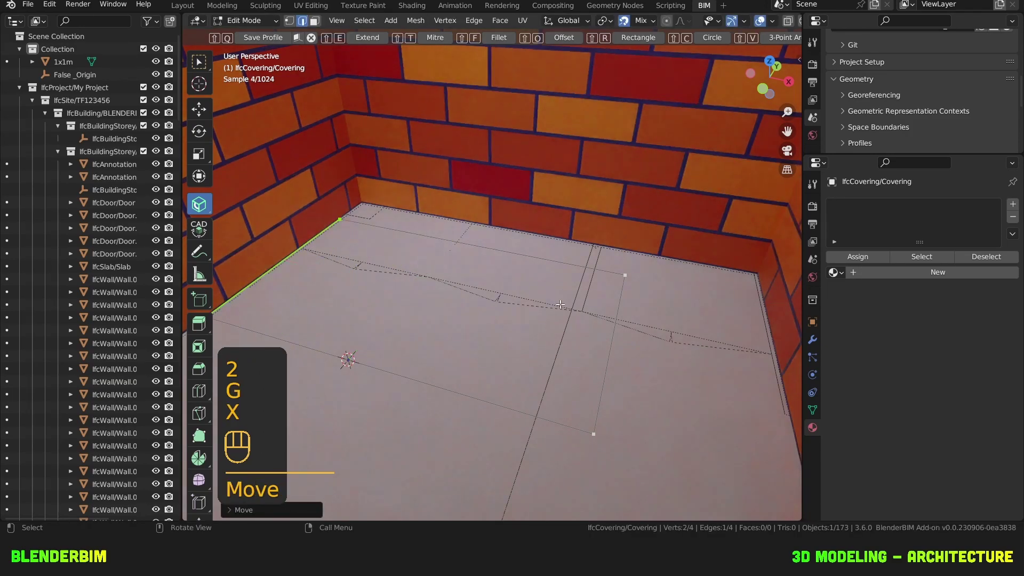
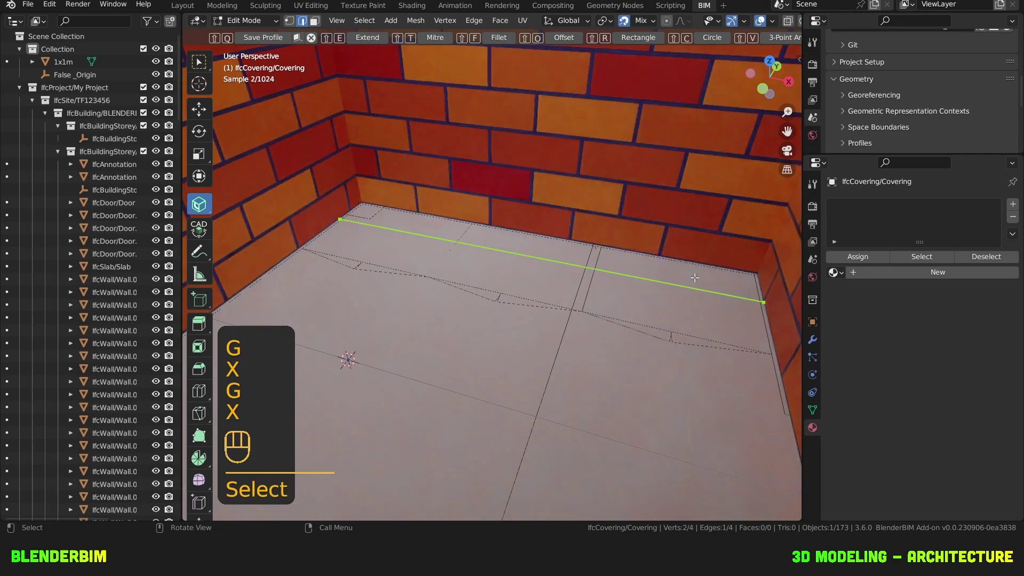
pyautogui.press('g')
pyautogui.press('y')
pyautogui.click(711, 255)
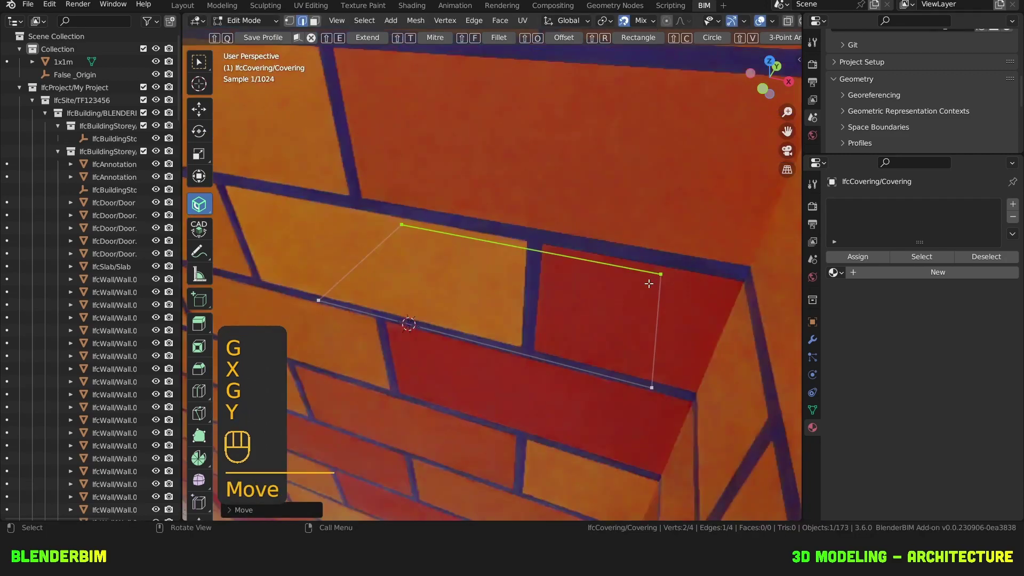
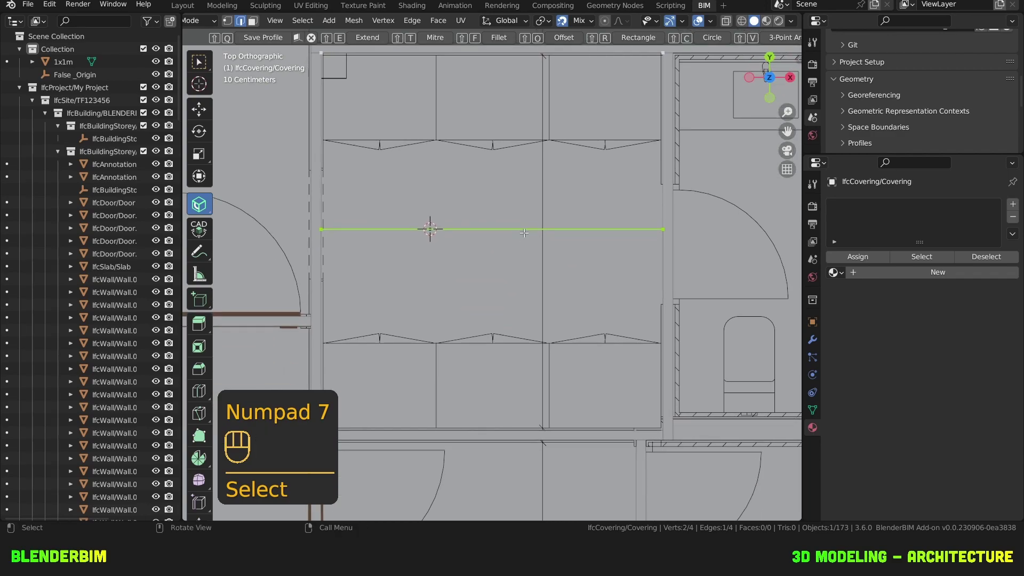
pyautogui.press('g')
pyautogui.press('y')
pyautogui.click(529, 400)
pyautogui.press('Tab')
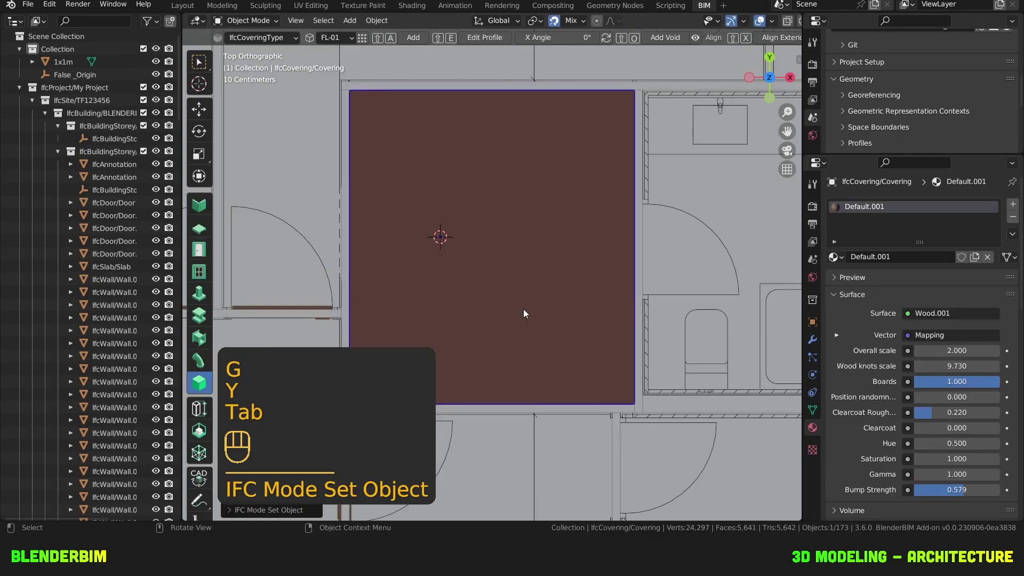
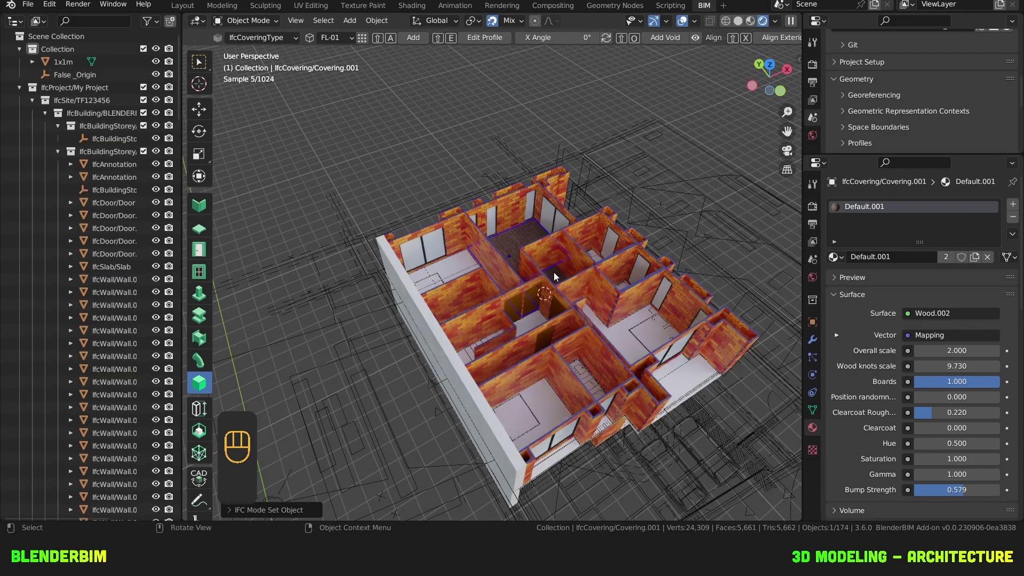
# Step: View the floor plan from straight above after placing the second covering
pyautogui.press('KP_7')
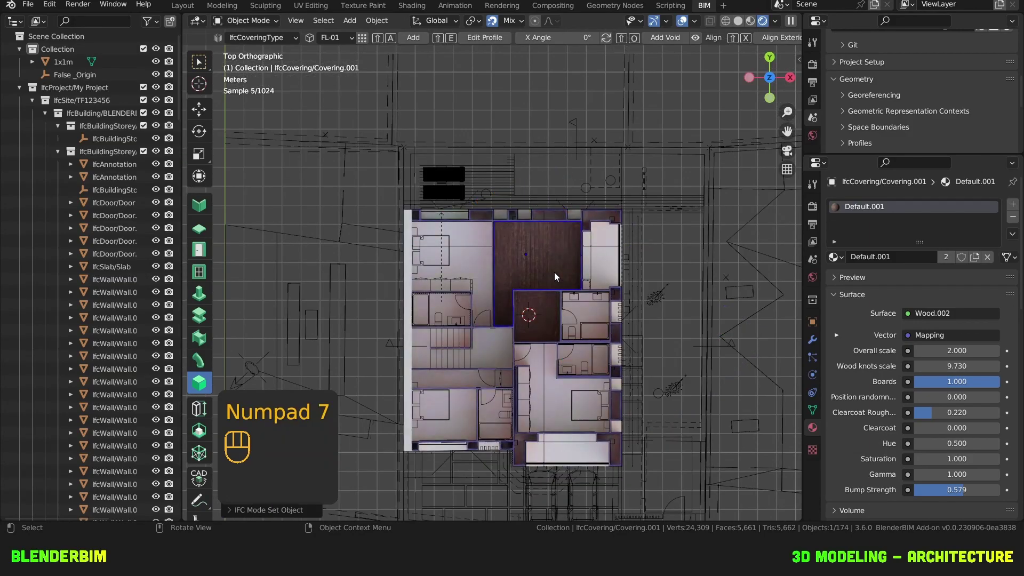
# Step: Duplicate the floor covering with Shift+D and drop the copy into the adjacent bedroom
pyautogui.press('shift+d')
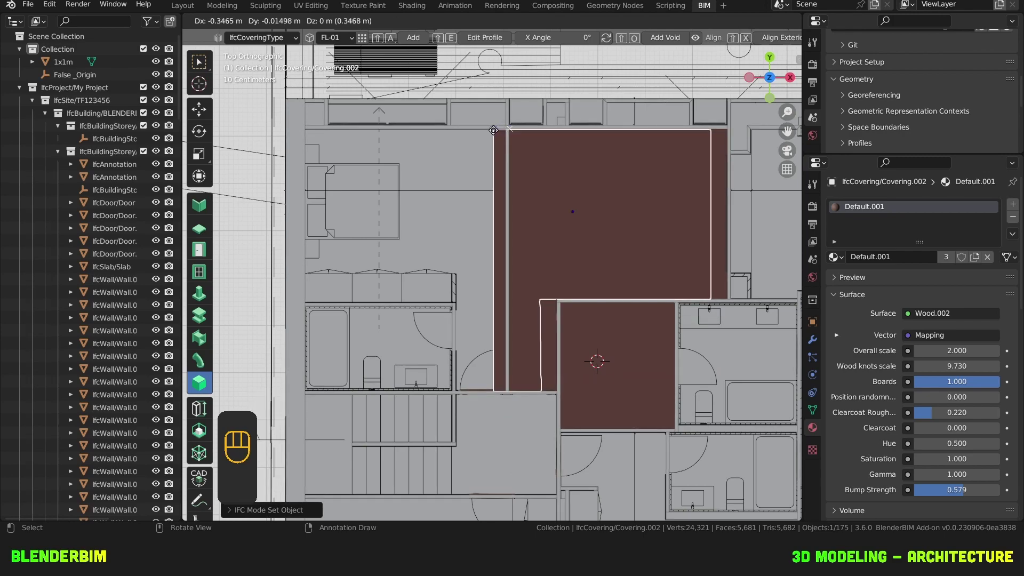
pyautogui.click(486, 133)
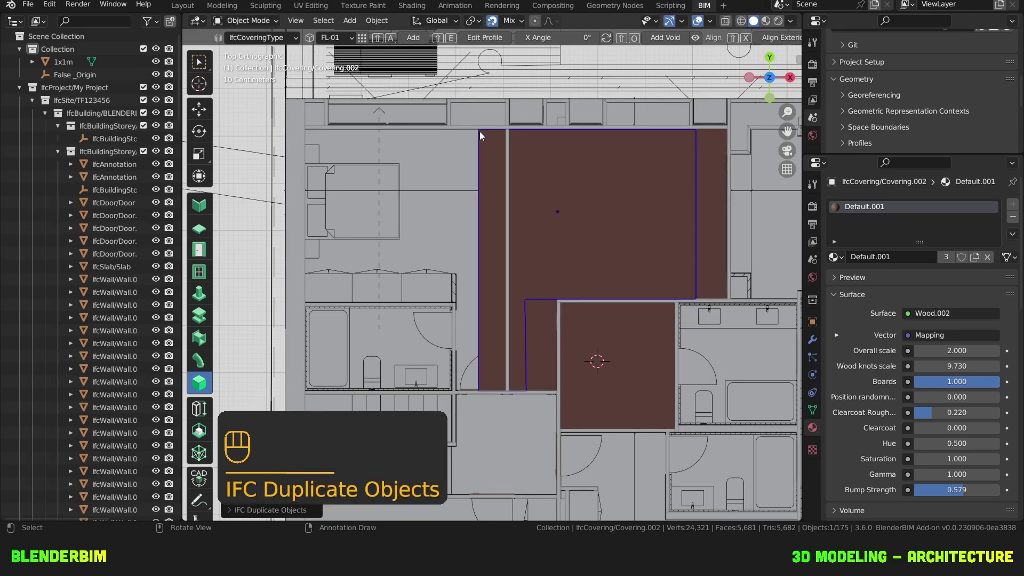
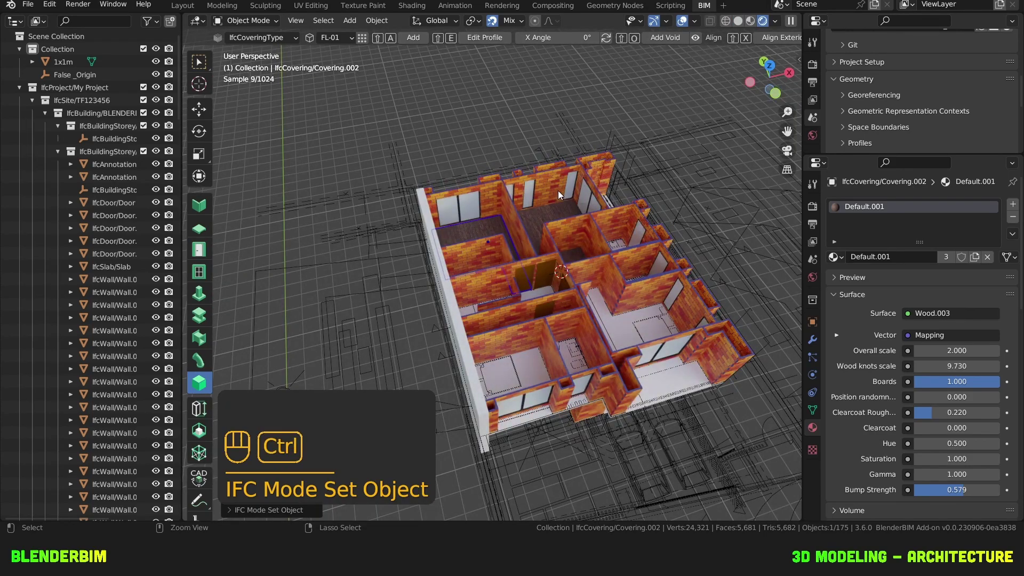
# Step: Save the file, look down into the rooms and select the copied floor covering
pyautogui.press('ctrl+s')
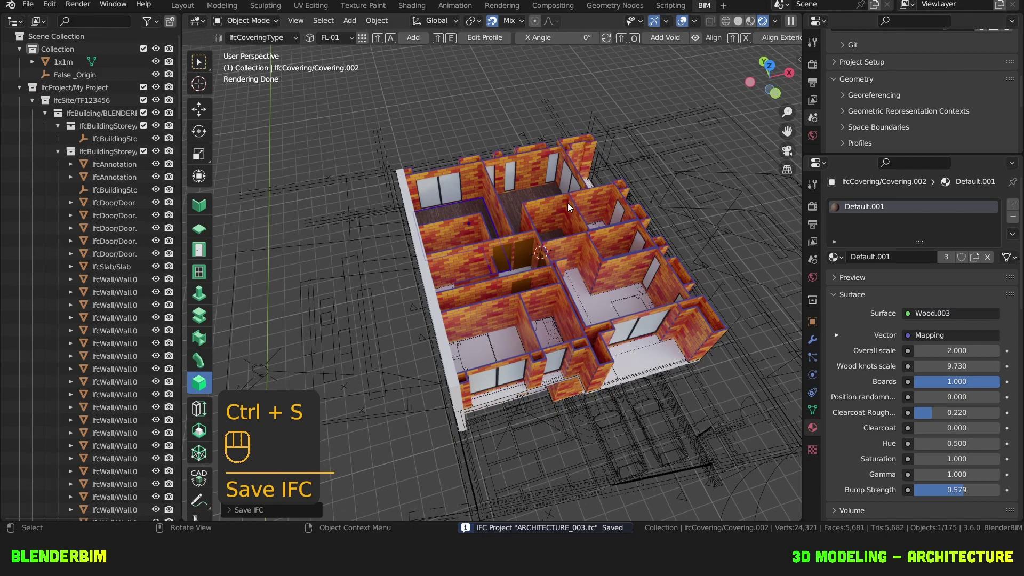
pyautogui.middleClick(609, 199)
pyautogui.click(482, 304)
pyautogui.moveTo(484, 289); pyautogui.dragTo(486, 310)
pyautogui.press('h')
pyautogui.moveTo(484, 228); pyautogui.dragTo(543, 396)
pyautogui.click(495, 366)
# Step: From top view redraw the covering's profile to the bedroom walls, then orbit to see the wooden floors
pyautogui.press('KP_Decimal')
pyautogui.moveTo(507, 372); pyautogui.dragTo(519, 420)
pyautogui.moveTo(504, 299); pyautogui.dragTo(520, 320)
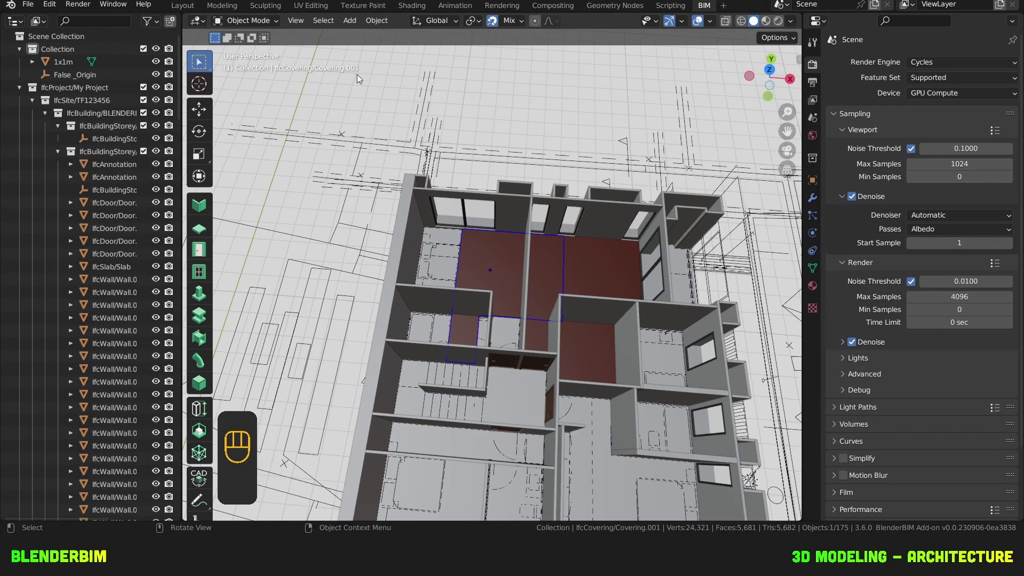
pyautogui.moveTo(524, 288); pyautogui.dragTo(527, 308)
pyautogui.press('KP_7')
pyautogui.press('Tab')
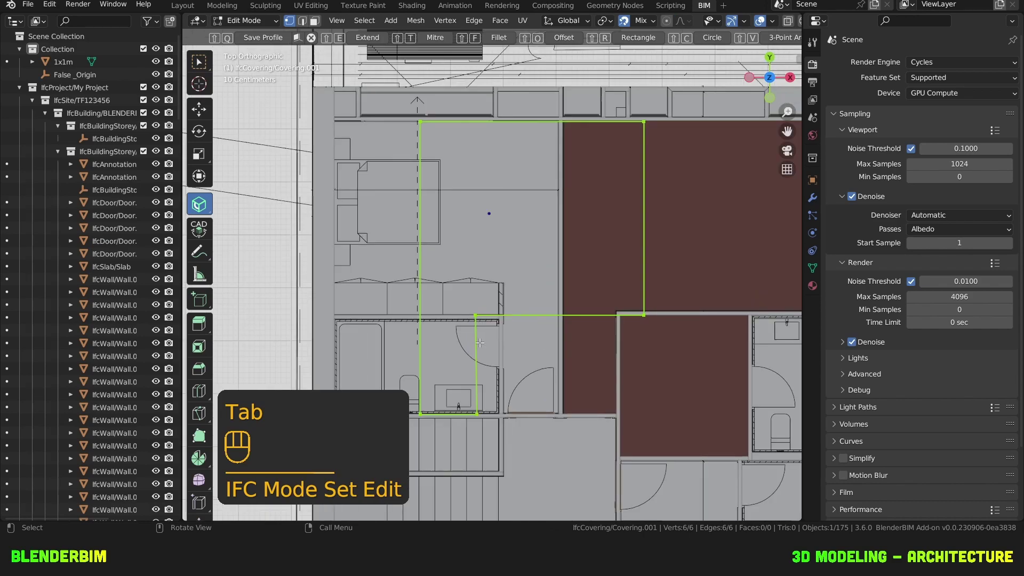
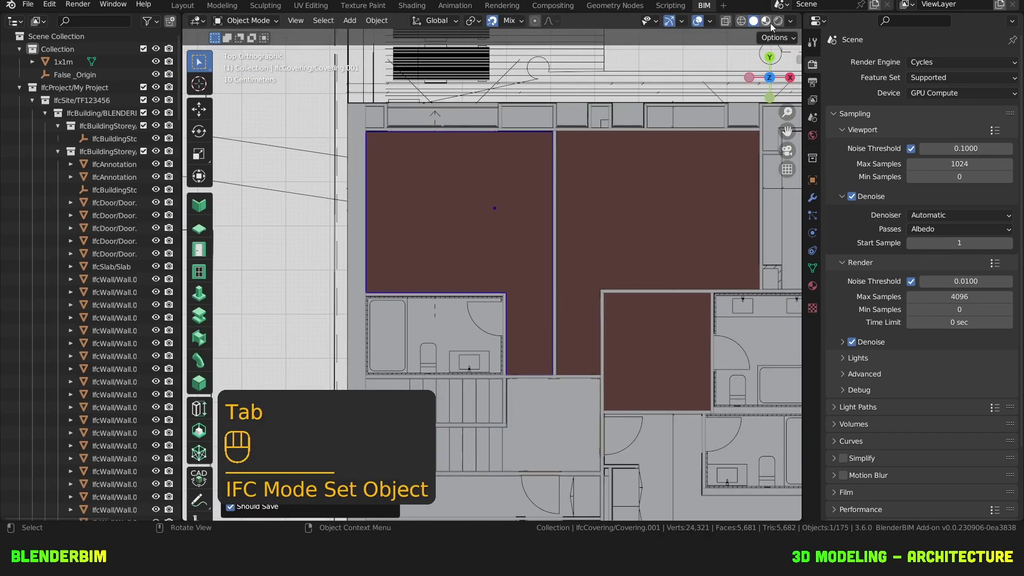
pyautogui.moveTo(774, 25); pyautogui.dragTo(586, 139)
pyautogui.moveTo(589, 264); pyautogui.dragTo(567, 202)
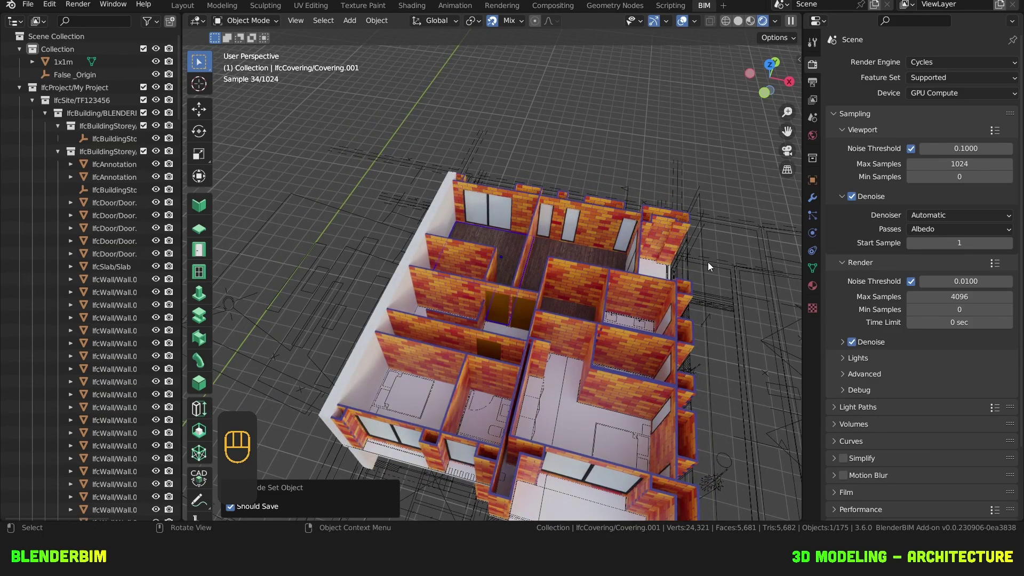
# Step: Set the world Surface colour and Viewport Display colour to white
pyautogui.click(684, 21)
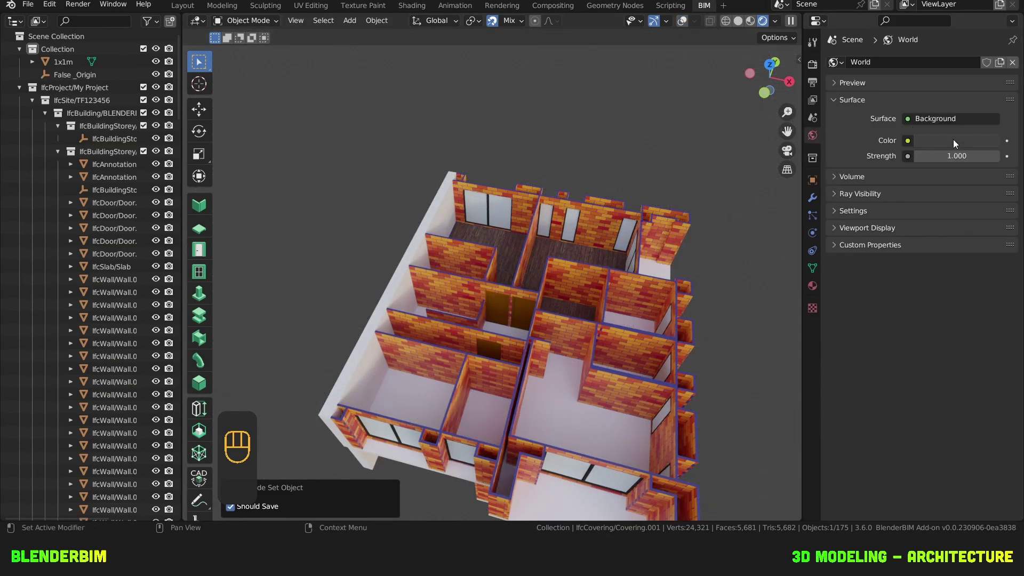
pyautogui.moveTo(854, 227); pyautogui.dragTo(995, 158)
pyautogui.moveTo(648, 305); pyautogui.dragTo(631, 244)
pyautogui.middleClick(620, 258)
pyautogui.moveTo(618, 272); pyautogui.dragTo(617, 287)
pyautogui.moveTo(623, 254); pyautogui.dragTo(661, 242)
pyautogui.moveTo(657, 255); pyautogui.dragTo(653, 287)
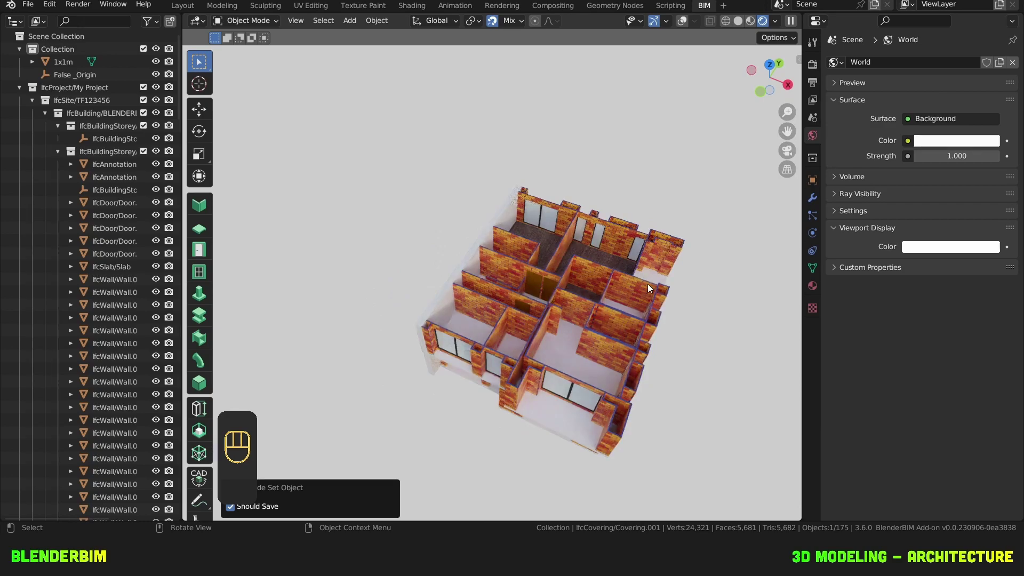
# Step: Select the concrete floor slab and bring up its material settings
pyautogui.click(558, 408)
pyautogui.moveTo(565, 403); pyautogui.dragTo(543, 386)
pyautogui.middleClick(543, 386)
# Step: Give the C35/40 concrete material the external Procedural rough Concrete library style
pyautogui.click(814, 293)
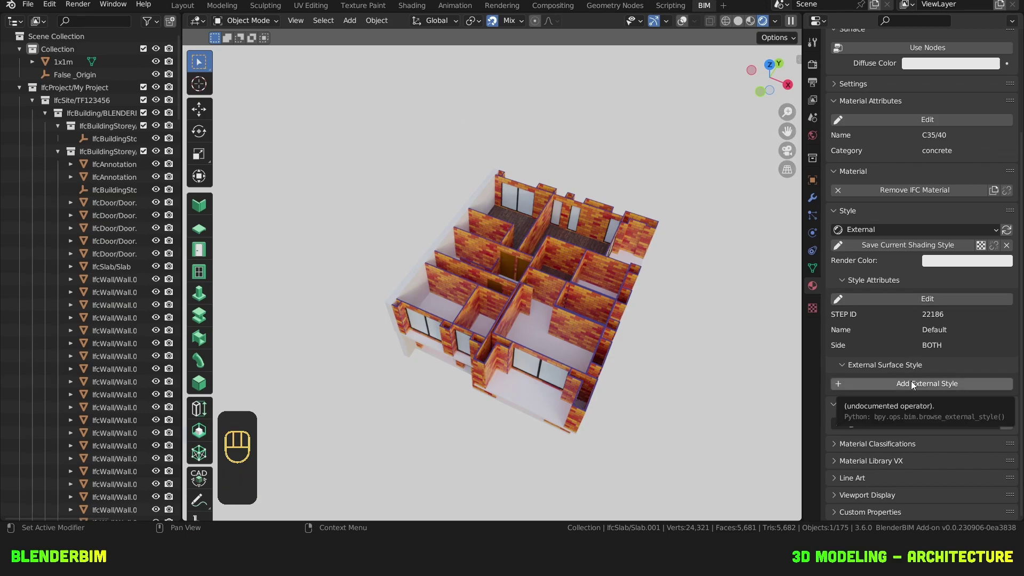
pyautogui.click(913, 383)
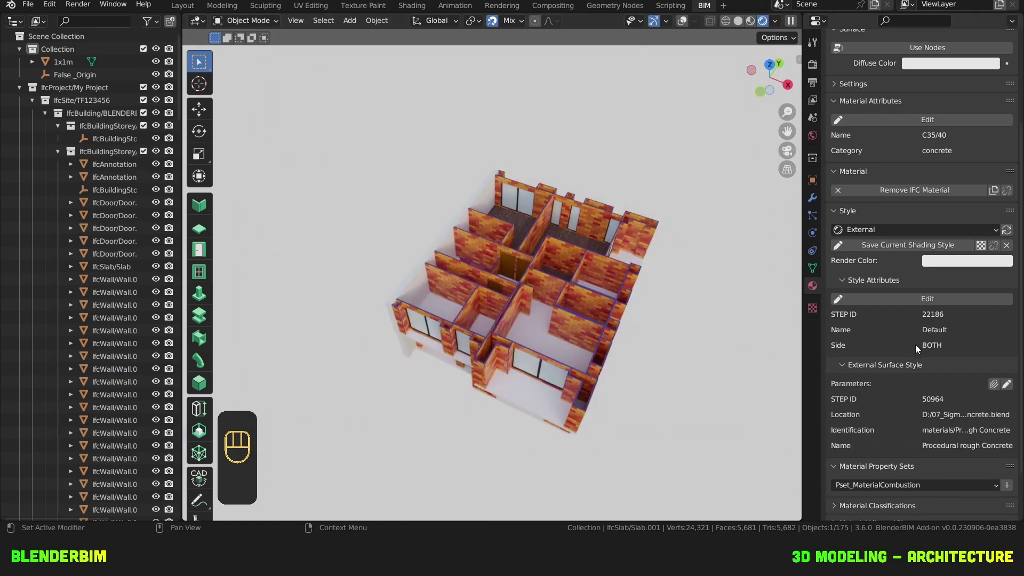
pyautogui.click(1009, 235)
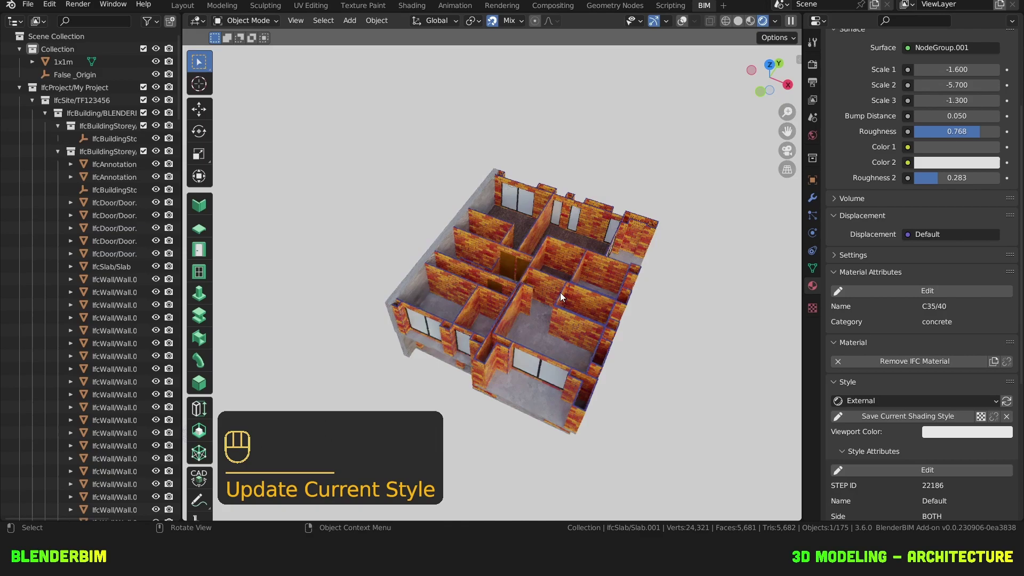
# Step: Orbit outside the house to face the brick exterior walls and windows
pyautogui.moveTo(520, 301); pyautogui.dragTo(525, 275)
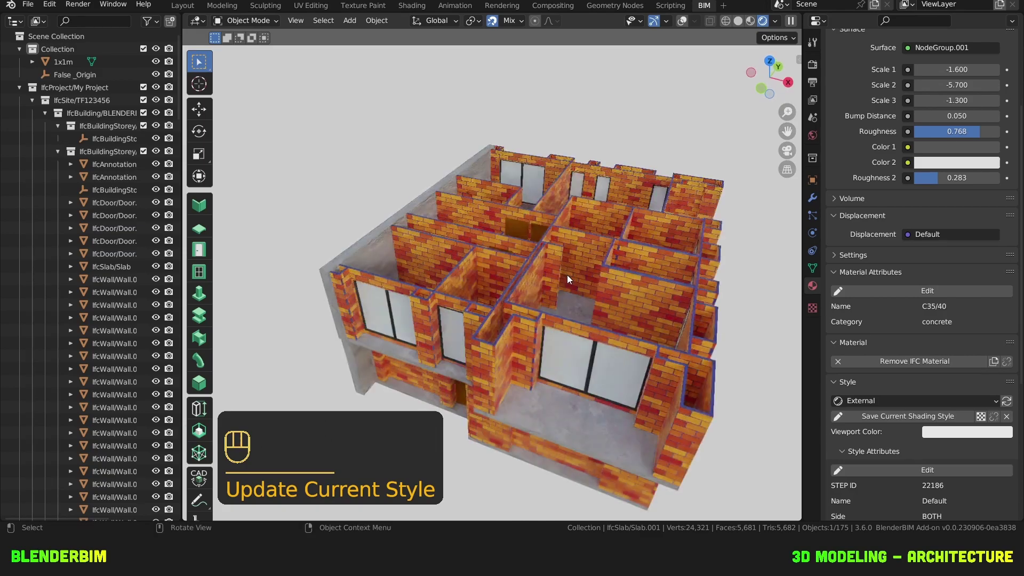
pyautogui.moveTo(613, 290); pyautogui.dragTo(571, 261)
pyautogui.moveTo(567, 275); pyautogui.dragTo(556, 265)
# Step: Select a window and show its glass material's node-based surface settings
pyautogui.click(519, 289)
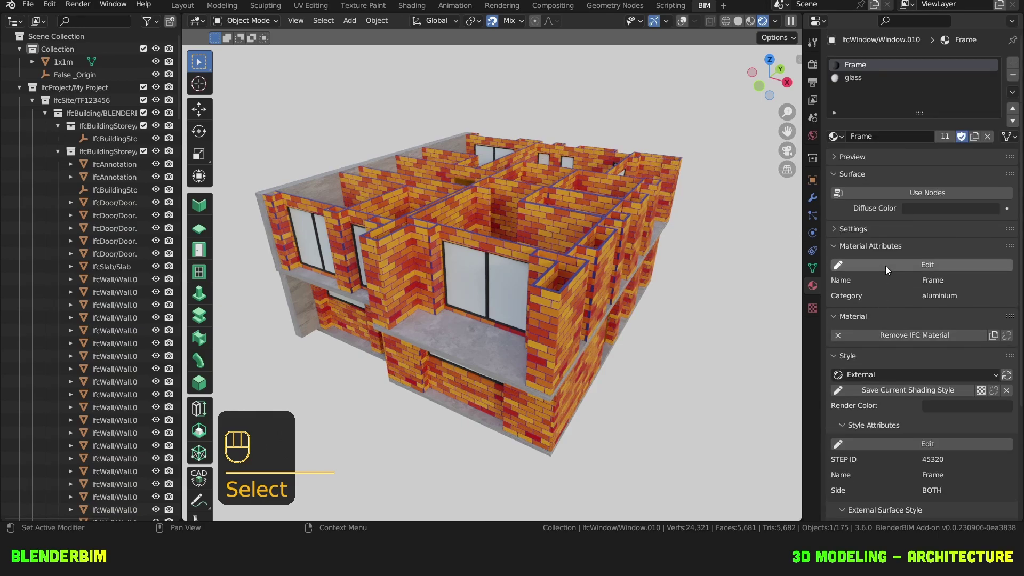
pyautogui.click(892, 195)
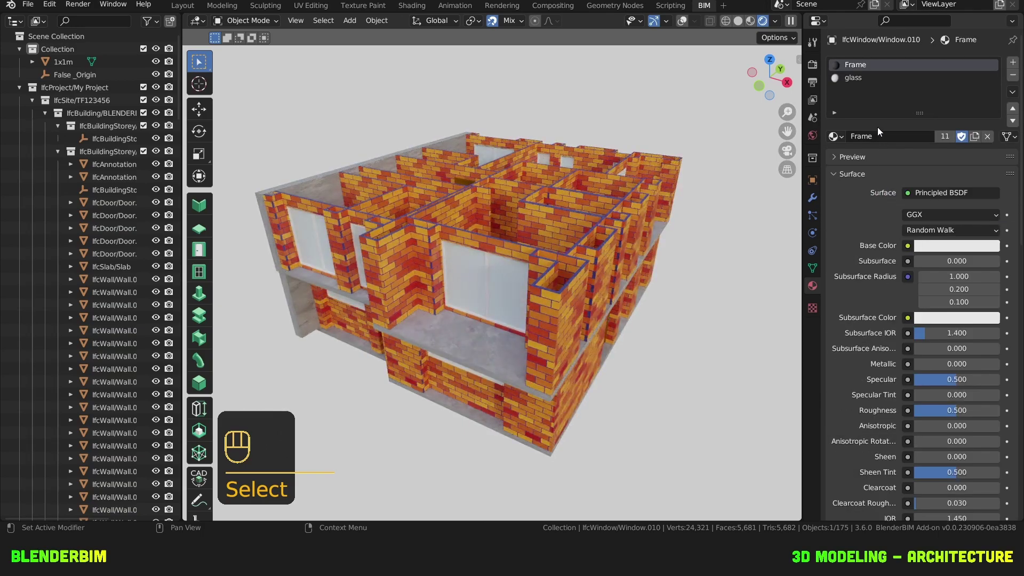
pyautogui.click(884, 76)
pyautogui.click(923, 197)
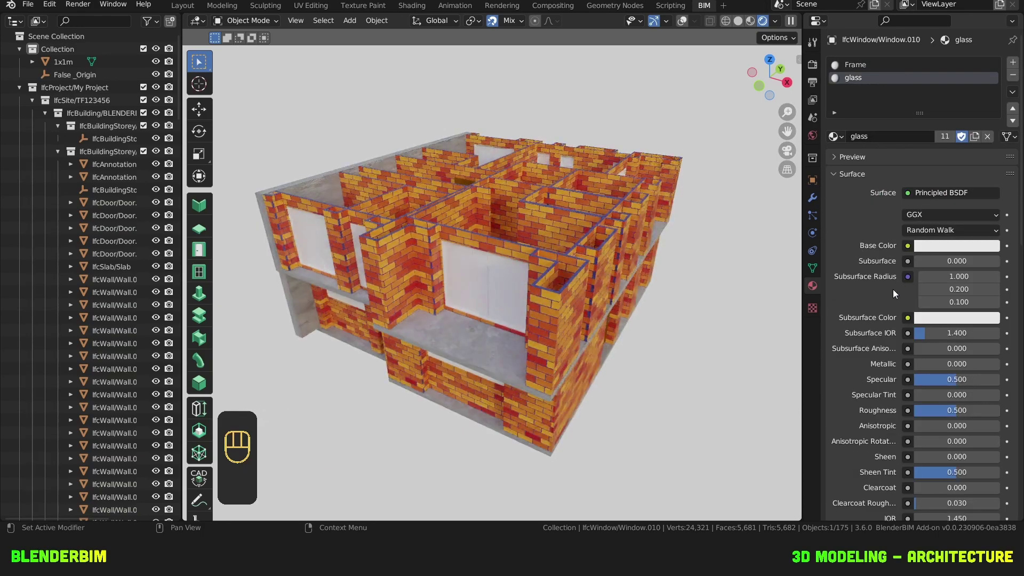
pyautogui.press('ctrl+z')
pyautogui.click(891, 77)
pyautogui.click(896, 197)
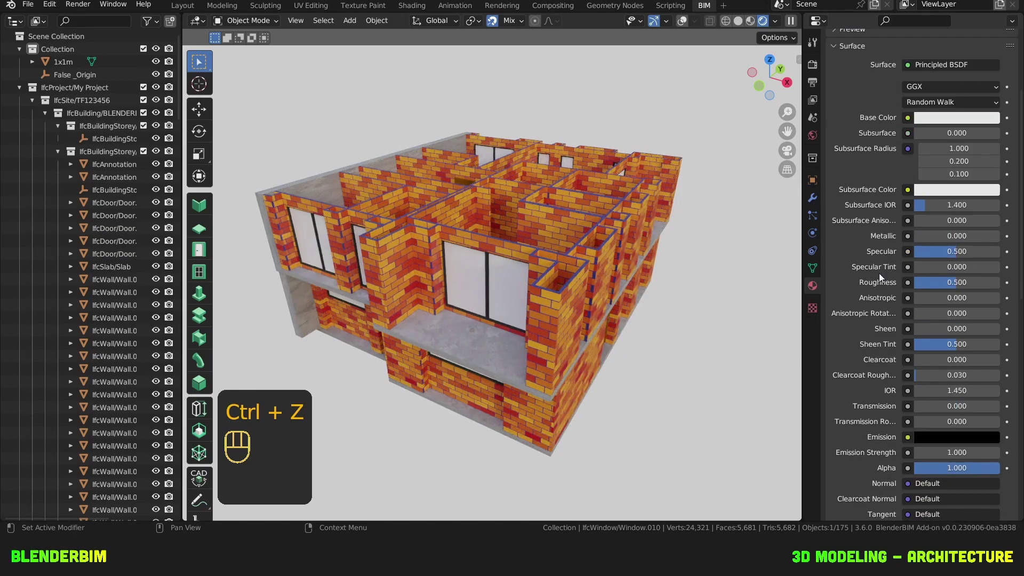
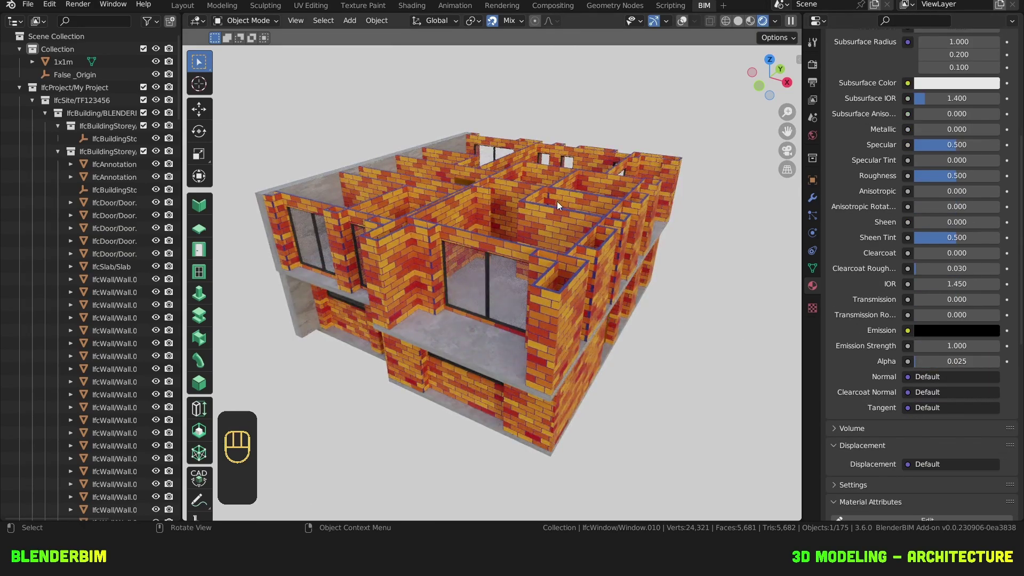
# Step: Orbit and zoom to frame the front rooms and balcony of the house
pyautogui.moveTo(593, 189); pyautogui.dragTo(585, 234)
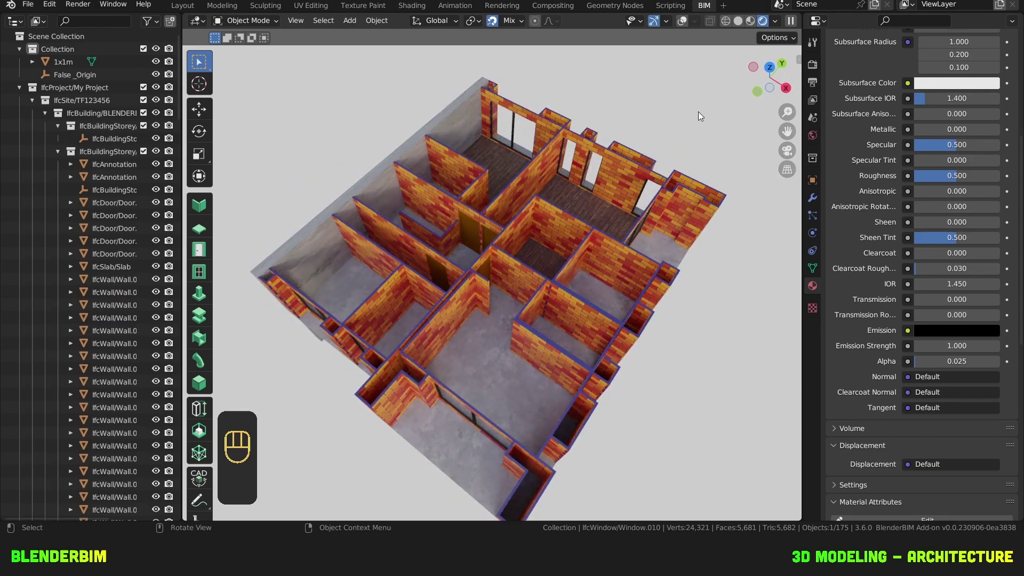
pyautogui.moveTo(592, 159); pyautogui.dragTo(608, 137)
pyautogui.middleClick(598, 208)
pyautogui.moveTo(583, 226); pyautogui.dragTo(676, 201)
pyautogui.moveTo(585, 145); pyautogui.dragTo(548, 193)
pyautogui.moveTo(569, 195); pyautogui.dragTo(494, 196)
pyautogui.moveTo(479, 201); pyautogui.dragTo(428, 194)
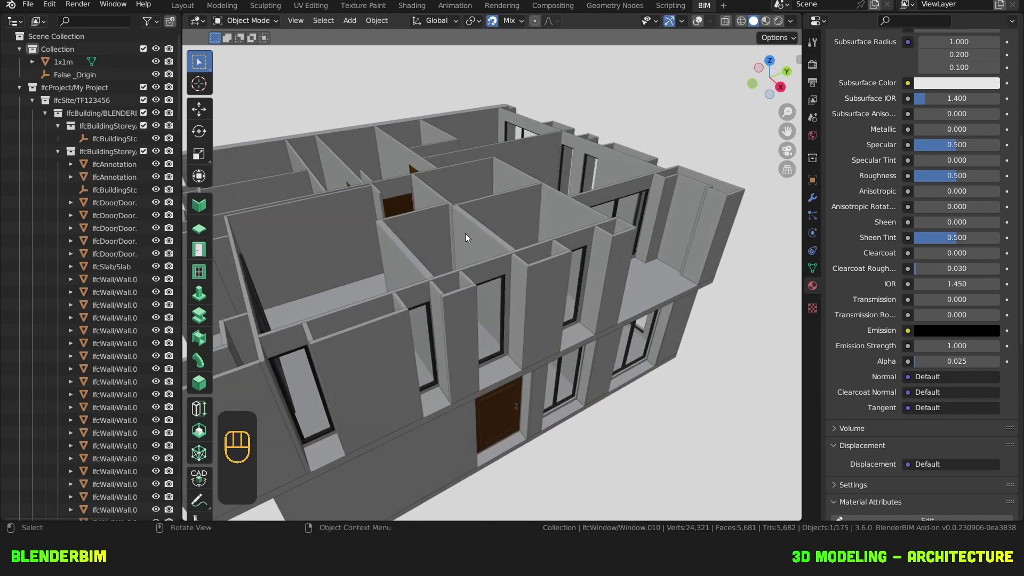
# Step: Switch to plain Solid shading and activate the BIM covering tool, starting a WF-01 covering type
pyautogui.click(539, 308)
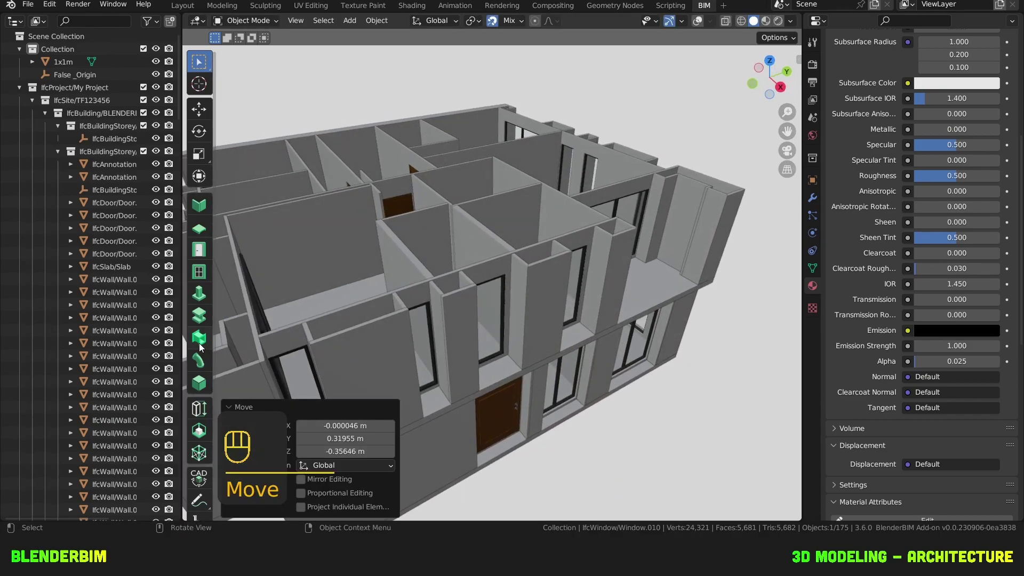
pyautogui.click(201, 380)
pyautogui.click(363, 39)
pyautogui.moveTo(361, 37); pyautogui.dragTo(671, 254)
pyautogui.press('BackSpace')
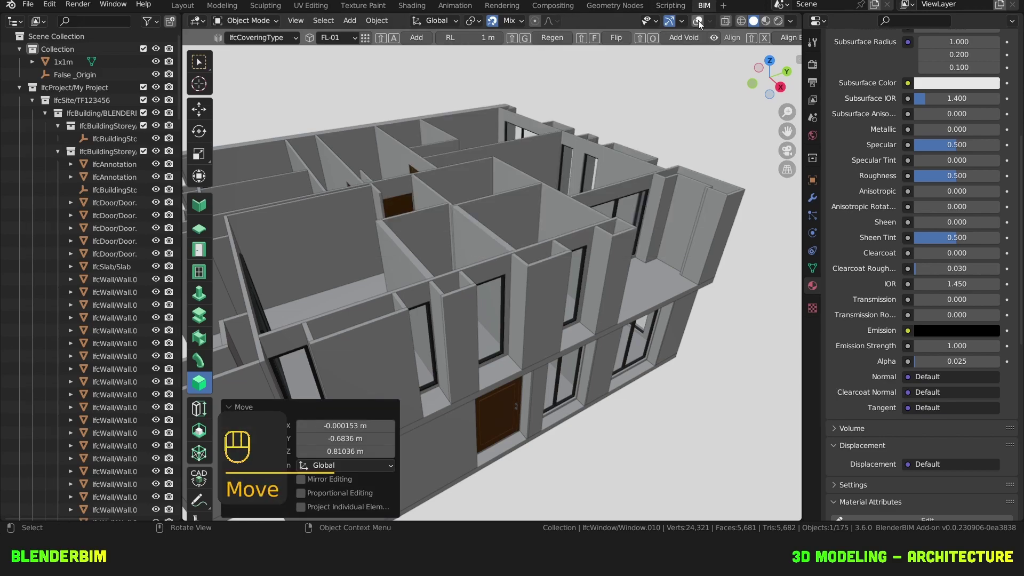
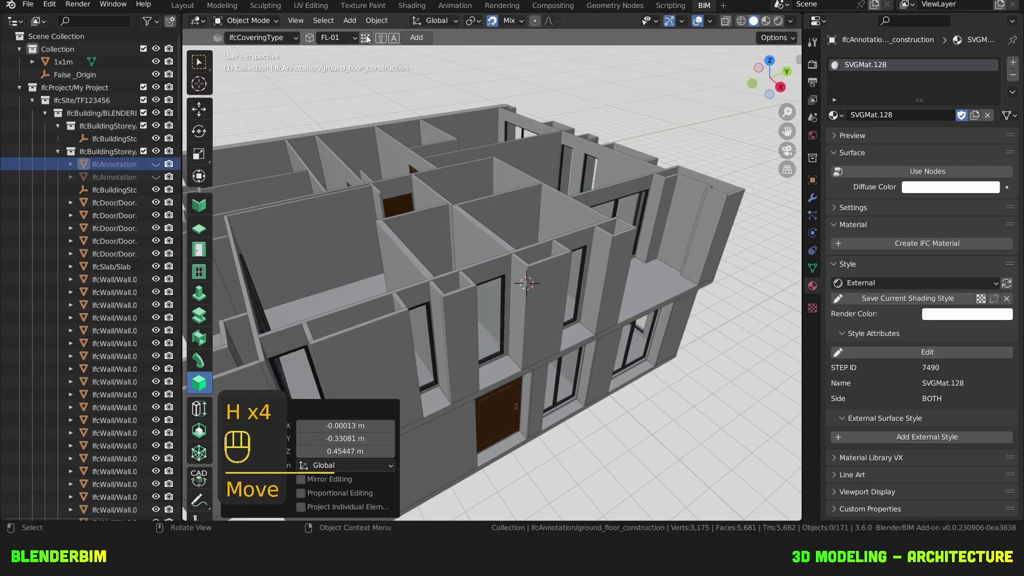
# Step: Add a WF-01 wall-finish covering panel and show its geometry and materials
pyautogui.moveTo(357, 39); pyautogui.dragTo(350, 69)
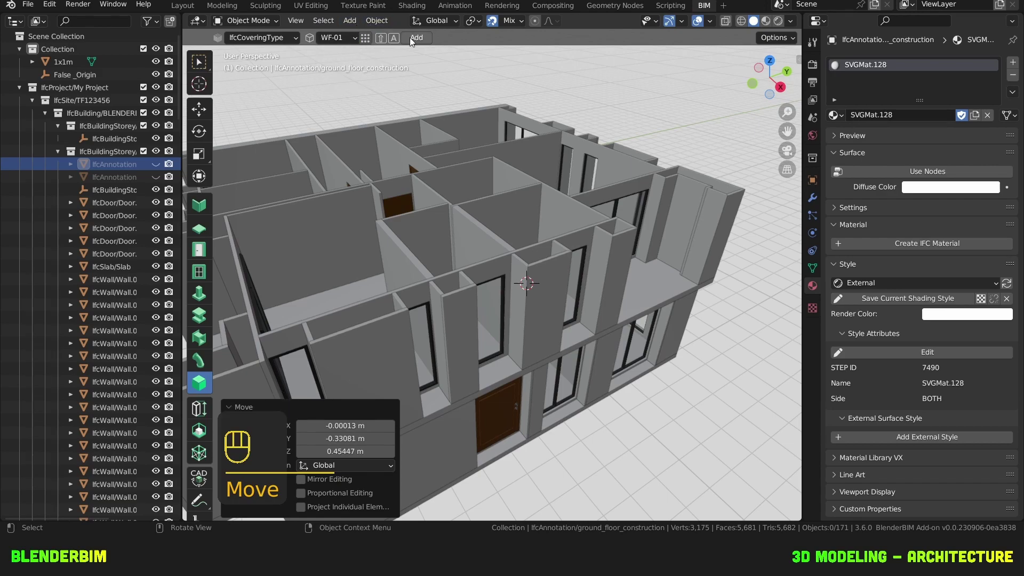
pyautogui.click(413, 40)
pyautogui.write('add')
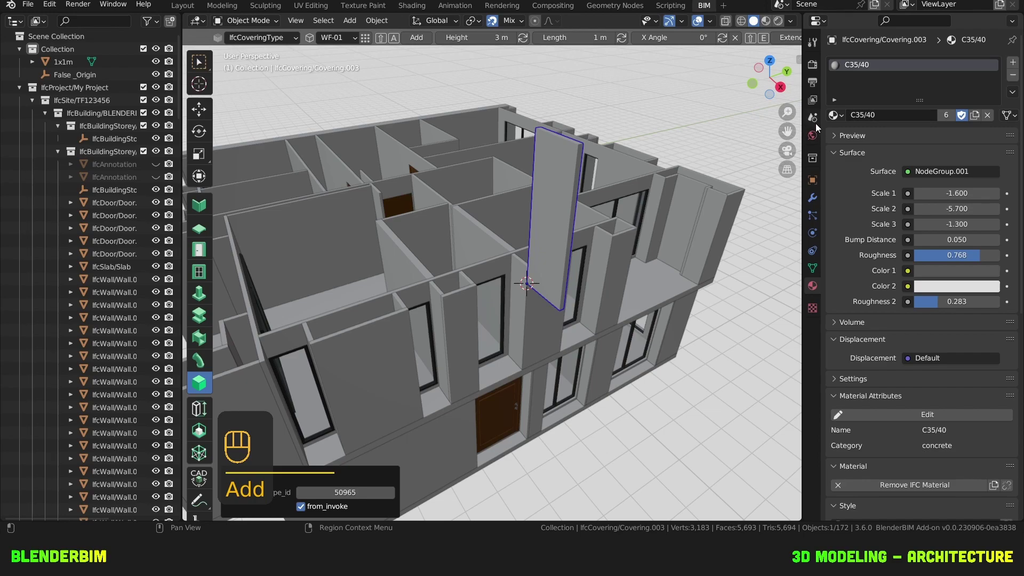
pyautogui.doubleClick(813, 120)
pyautogui.click(874, 60)
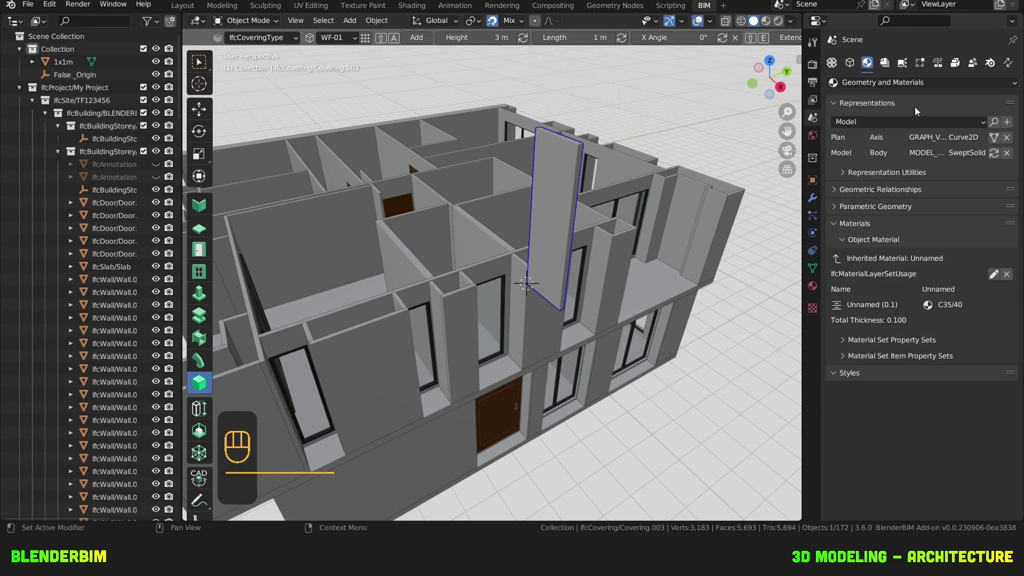
# Step: Edit the covering's layer set: create a Painting material, assign it to the 0.01 thick layer
pyautogui.click(994, 276)
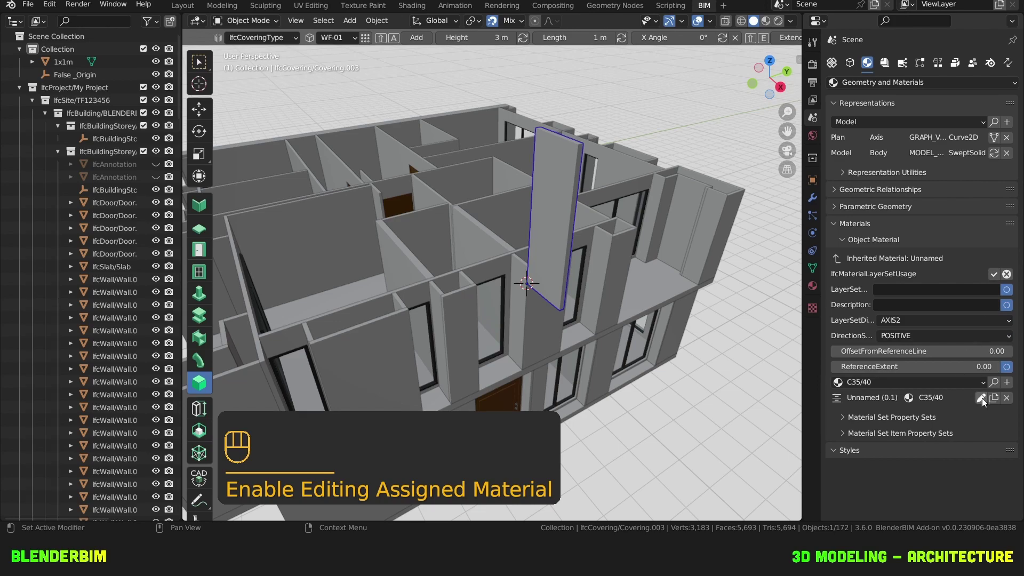
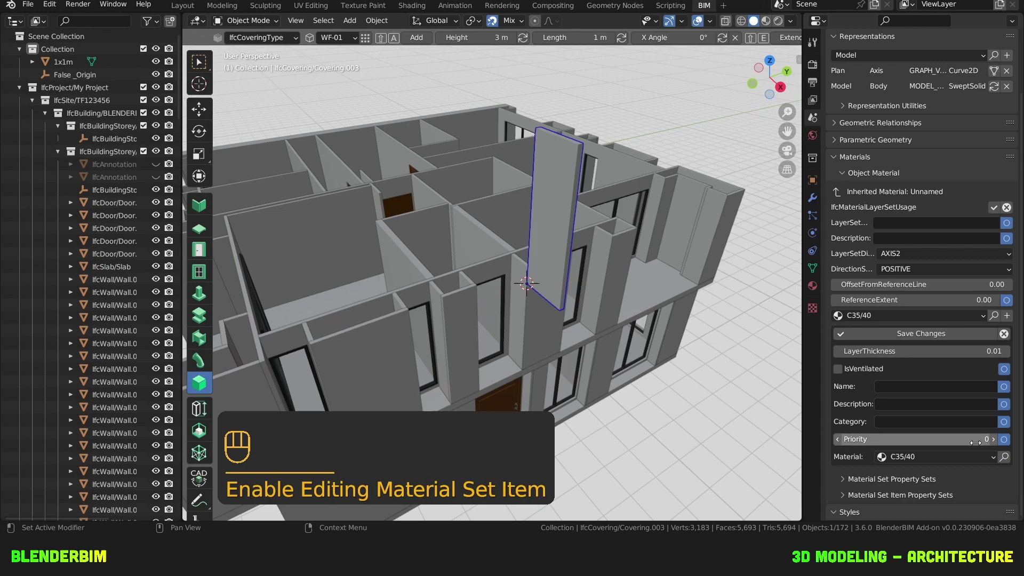
pyautogui.click(964, 451)
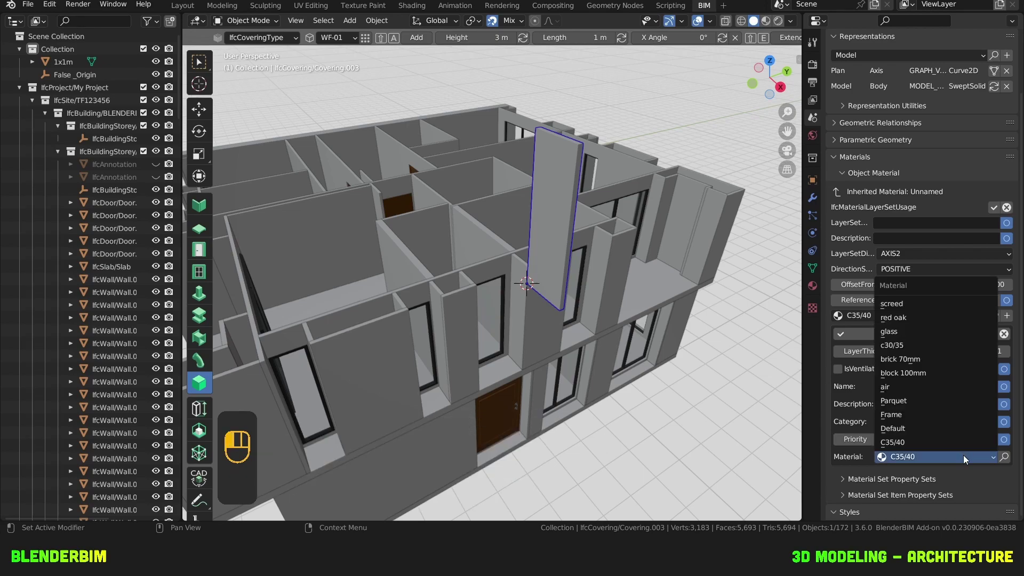
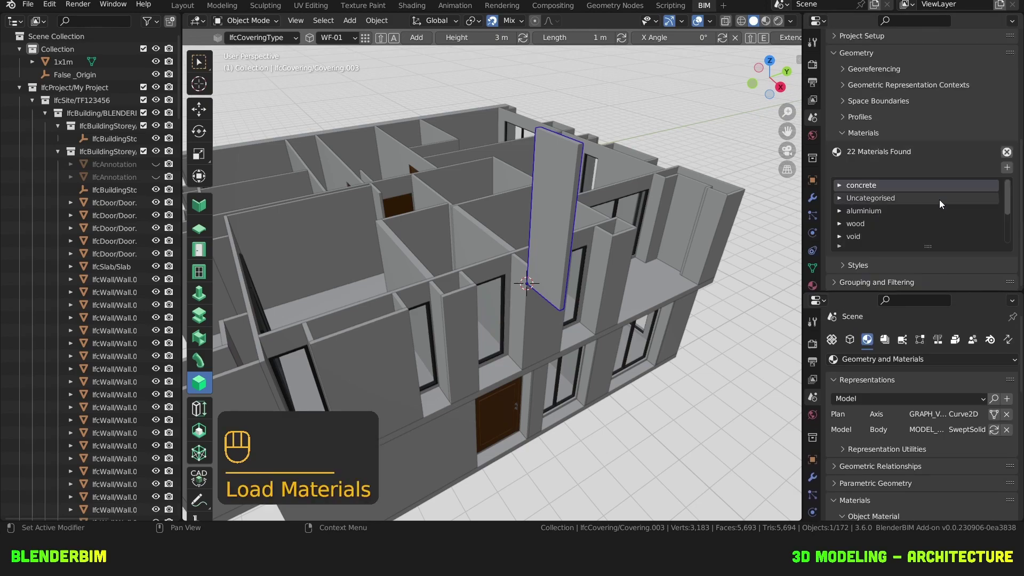
pyautogui.click(1006, 144)
pyautogui.click(842, 173)
pyautogui.click(994, 146)
pyautogui.click(968, 164)
pyautogui.click(993, 144)
pyautogui.moveTo(921, 457); pyautogui.dragTo(923, 395)
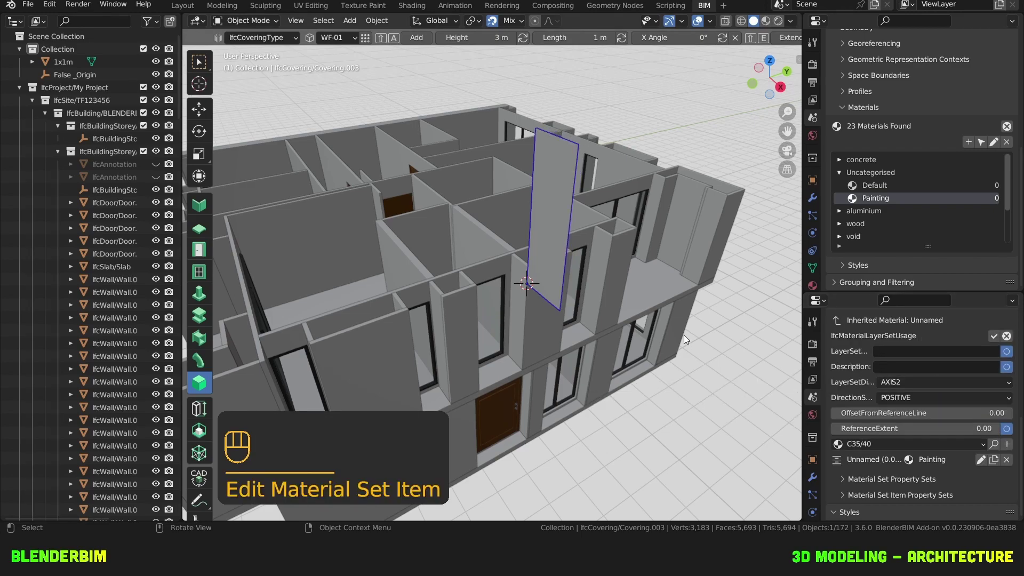
# Step: Zoom onto the new covering panel and slide it along the wall, confirming its position
pyautogui.press('shift+r')
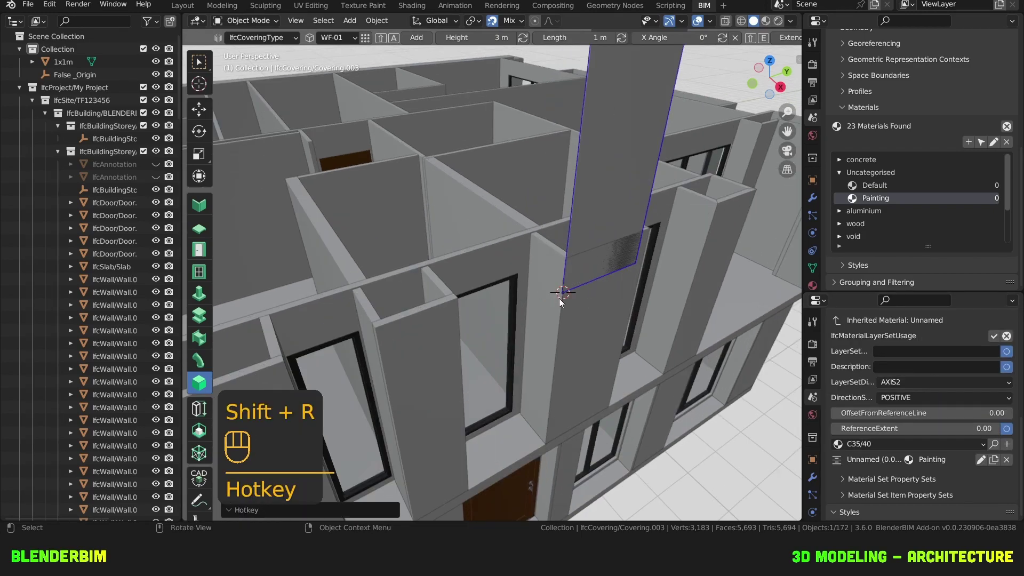
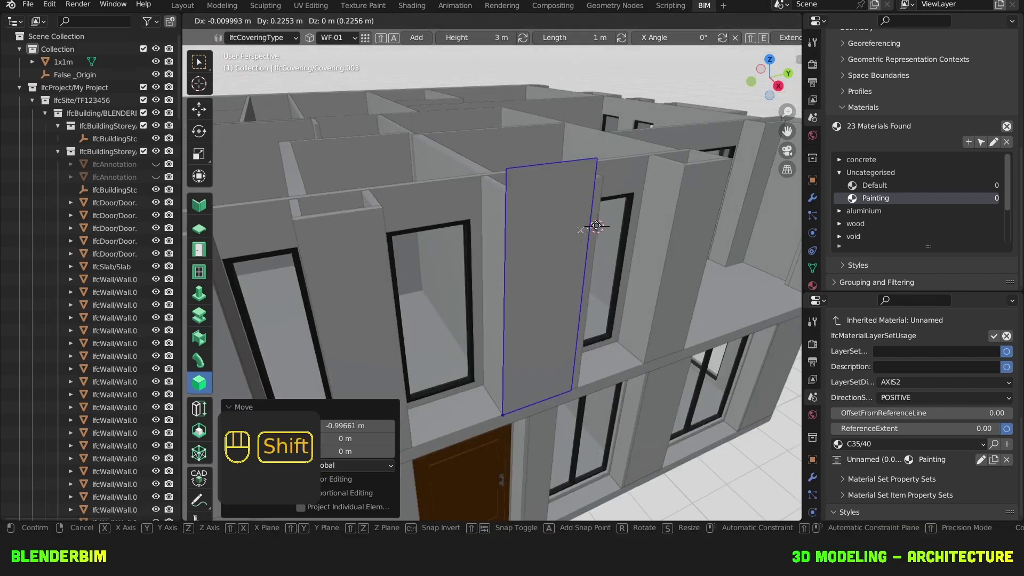
pyautogui.press('shift+e')
pyautogui.moveTo(590, 276); pyautogui.dragTo(759, 183)
pyautogui.press('shift+d')
pyautogui.press('n')
pyautogui.click(797, 119)
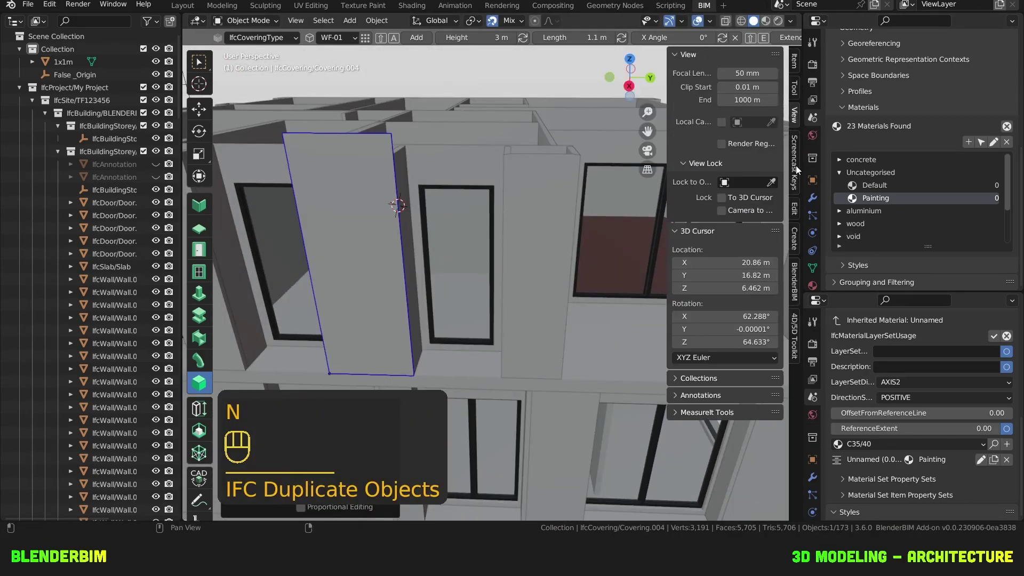
# Step: Unhide the house and move the panel against the exterior wall between the upstairs windows
pyautogui.moveTo(569, 207); pyautogui.dragTo(559, 182)
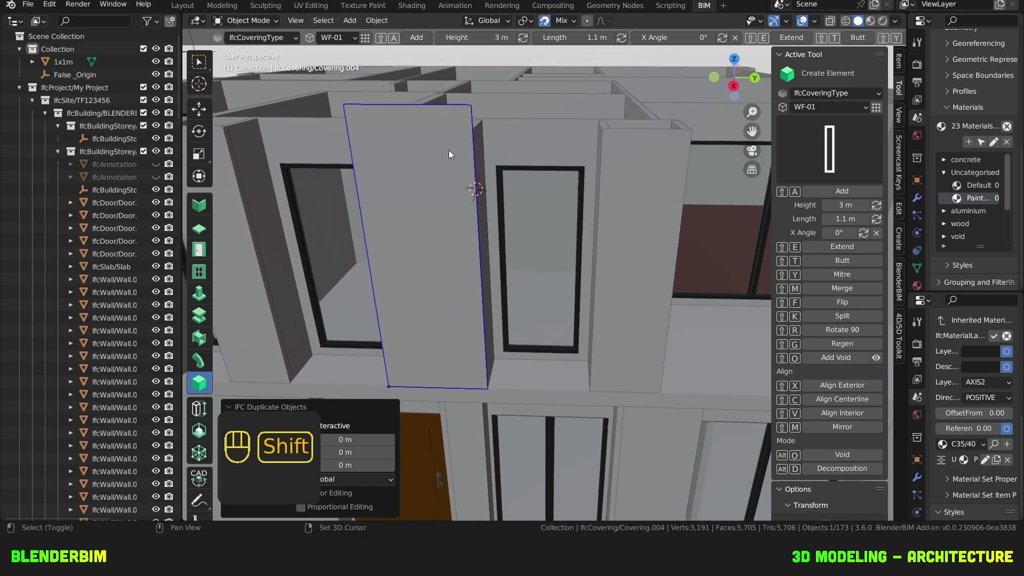
pyautogui.moveTo(453, 154); pyautogui.dragTo(444, 173)
pyautogui.moveTo(444, 174); pyautogui.dragTo(491, 168)
pyautogui.press('alt+h')
pyautogui.click(642, 152)
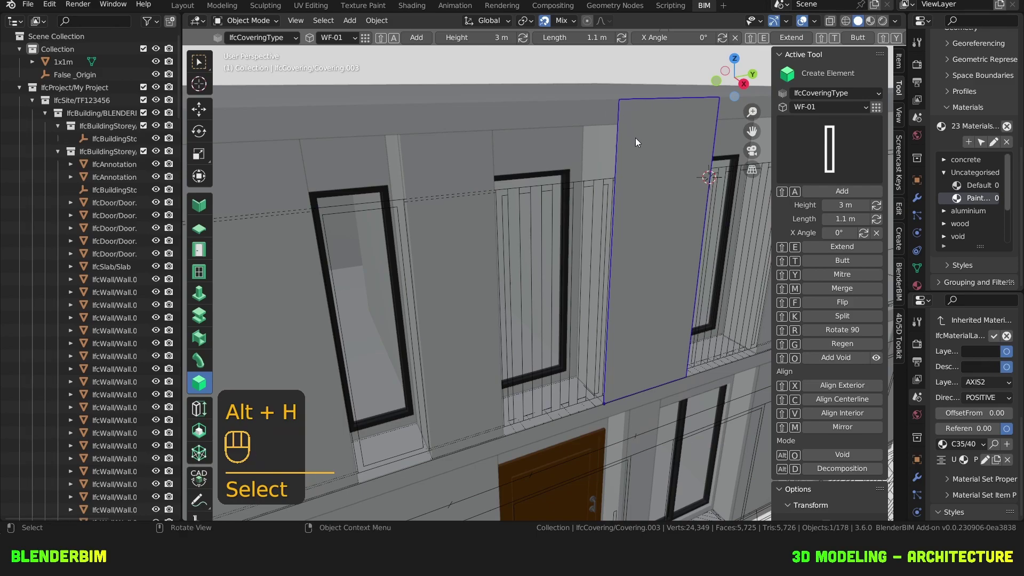
pyautogui.moveTo(634, 185); pyautogui.dragTo(615, 205)
pyautogui.moveTo(617, 203); pyautogui.dragTo(627, 190)
pyautogui.moveTo(619, 145); pyautogui.dragTo(612, 183)
# Step: Duplicate the panel as a 1.1 m piece beside the windows and delete the stray copy
pyautogui.click(604, 133)
pyautogui.press('shift+e')
pyautogui.click(653, 173)
pyautogui.click(658, 171)
pyautogui.moveTo(650, 174); pyautogui.dragTo(637, 186)
pyautogui.click(610, 206)
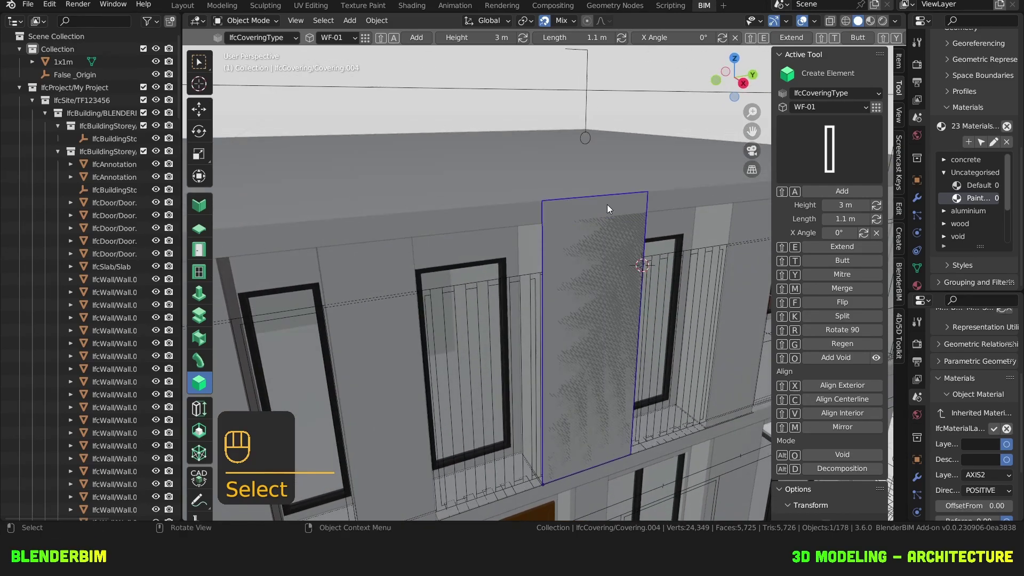
pyautogui.press('Delete')
# Step: Duplicate a covering panel along the exterior wall and try flipping its direction
pyautogui.click(617, 228)
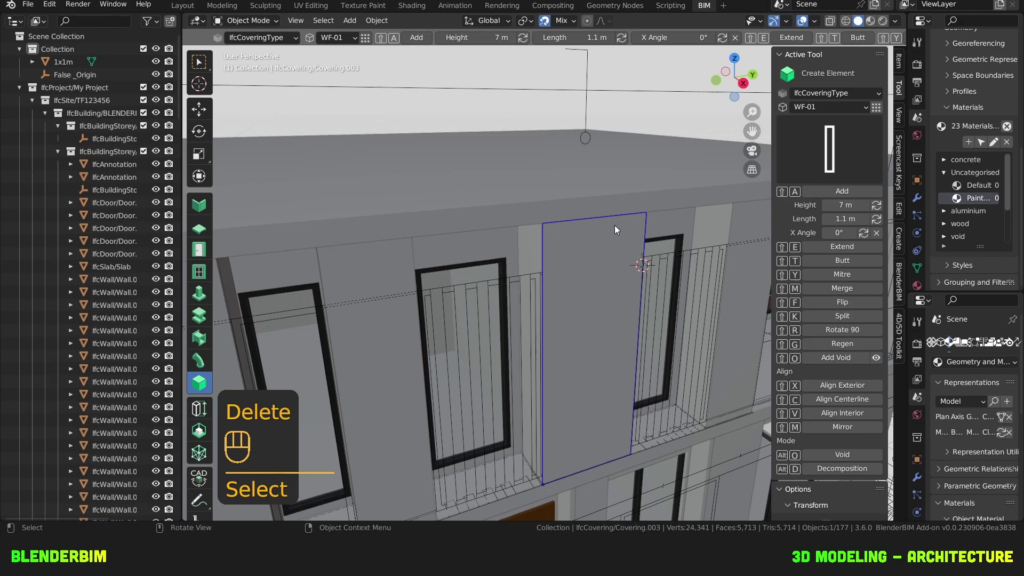
pyautogui.moveTo(629, 252); pyautogui.dragTo(563, 254)
pyautogui.moveTo(550, 252); pyautogui.dragTo(587, 250)
pyautogui.press('shift+d')
pyautogui.rightClick(490, 231)
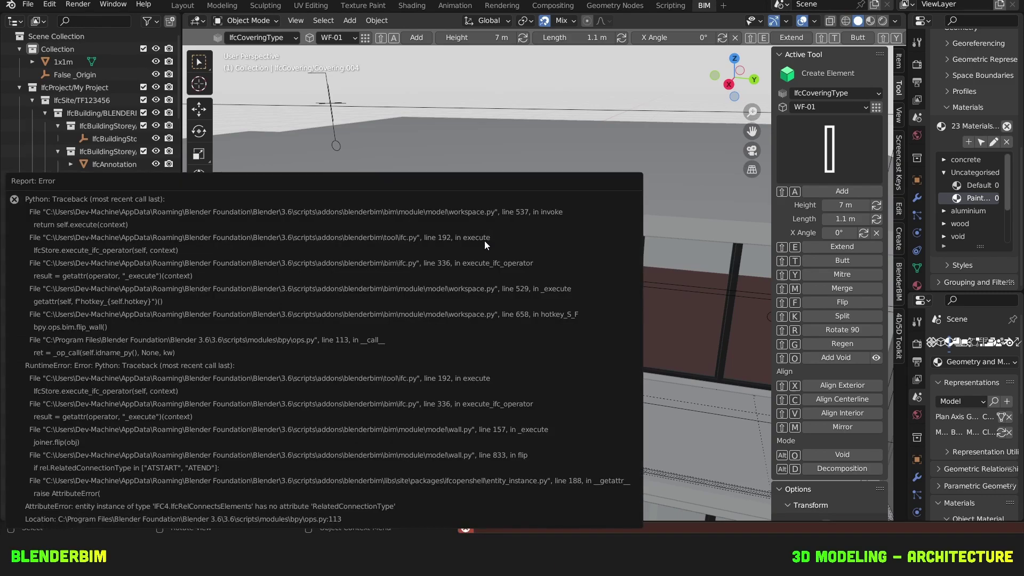
pyautogui.press('shift+f')
pyautogui.moveTo(502, 220); pyautogui.dragTo(537, 210)
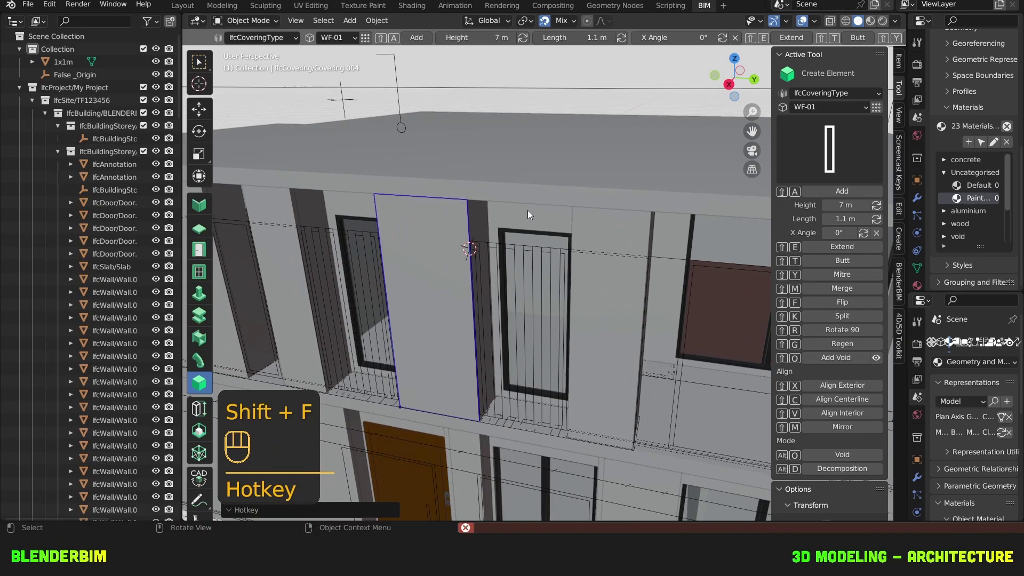
pyautogui.click(456, 224)
# Step: Add further WF-01 panels along the wall with the BIM duplicate, extend and trim hotkeys
pyautogui.press('shift+d')
pyautogui.press('shift+r')
pyautogui.moveTo(458, 250); pyautogui.dragTo(521, 243)
pyautogui.click(582, 203)
pyautogui.press('shift+e')
pyautogui.moveTo(649, 210); pyautogui.dragTo(633, 213)
pyautogui.click(612, 202)
pyautogui.press('shift+t')
pyautogui.click(620, 200)
pyautogui.click(654, 208)
# Step: Remove the unwanted element behind the covering and select the narrow strip beside the pier
pyautogui.press('h')
pyautogui.click(664, 212)
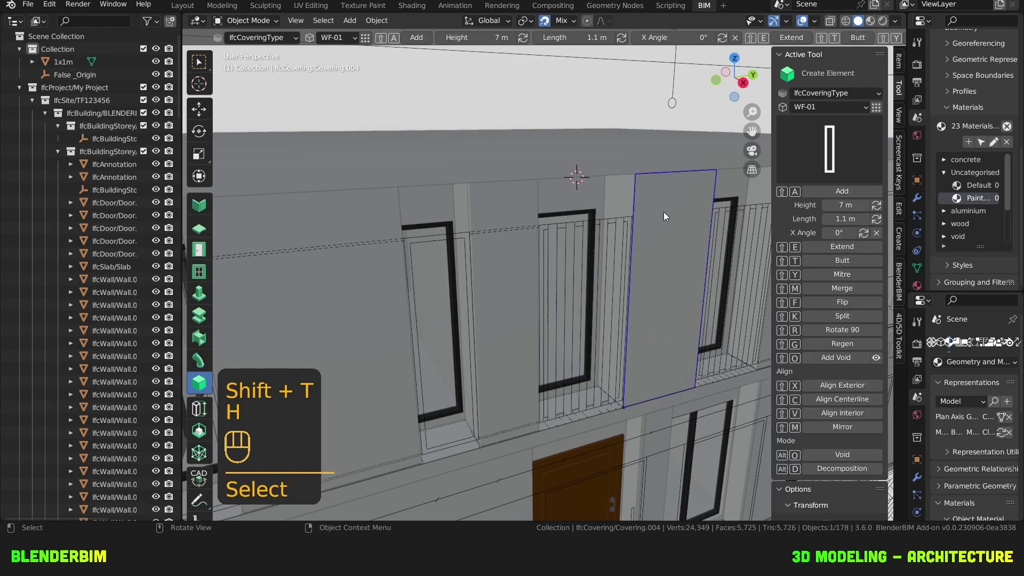
pyautogui.press('h')
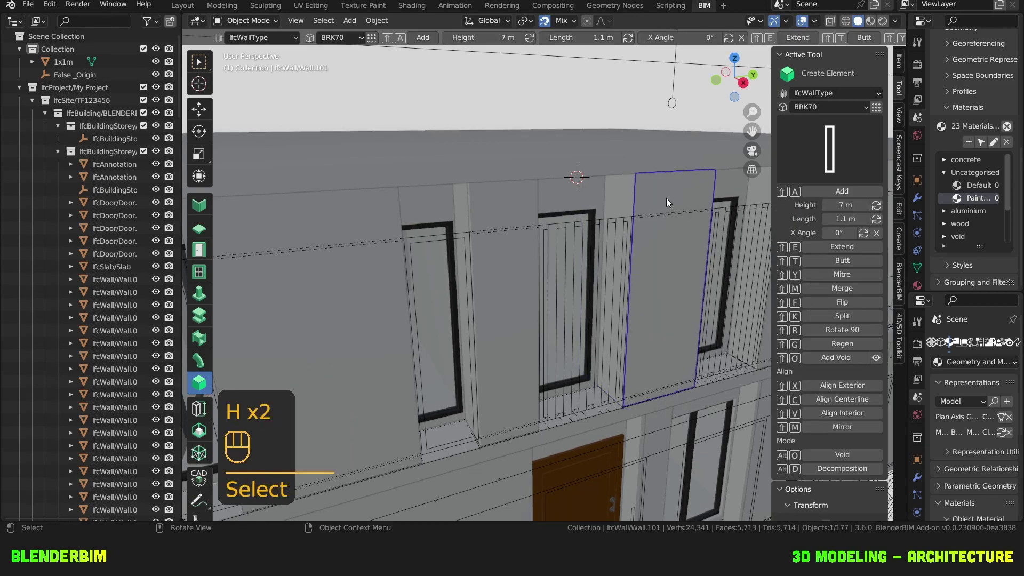
pyautogui.press('alt+h')
pyautogui.click(671, 209)
pyautogui.press('Delete')
pyautogui.click(680, 195)
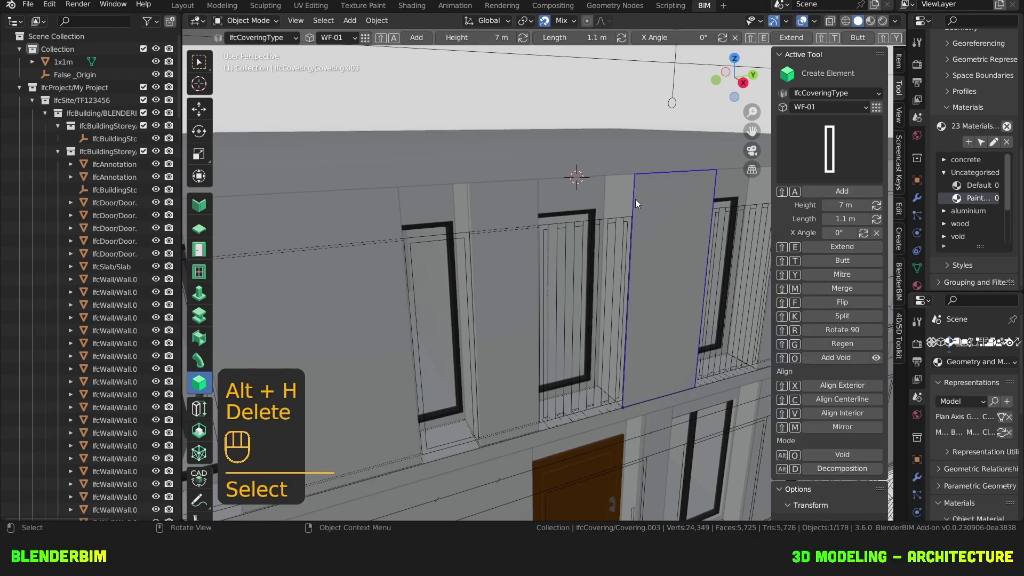
pyautogui.click(628, 197)
pyautogui.press('shift+t')
pyautogui.click(621, 196)
pyautogui.middleClick(607, 214)
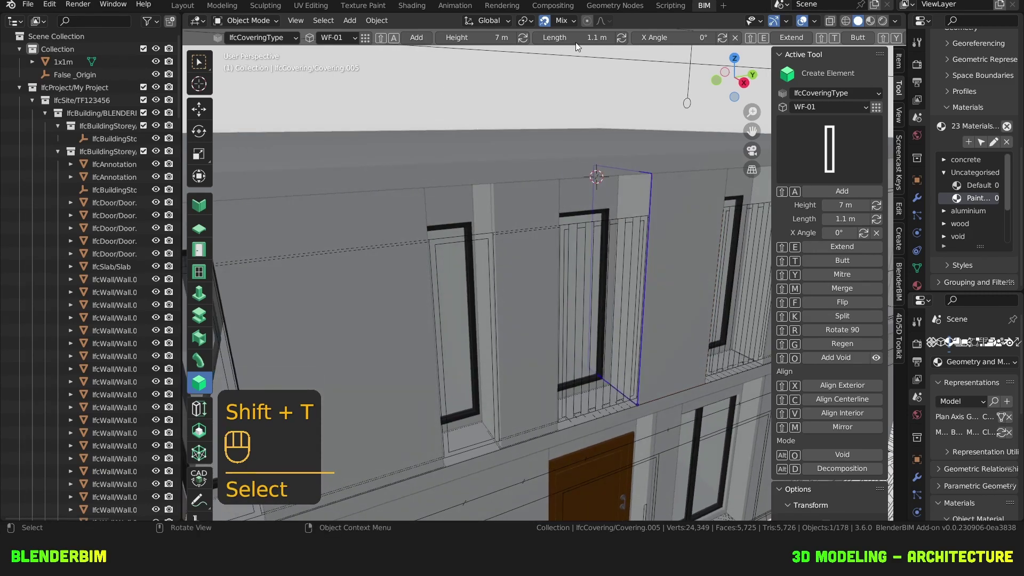
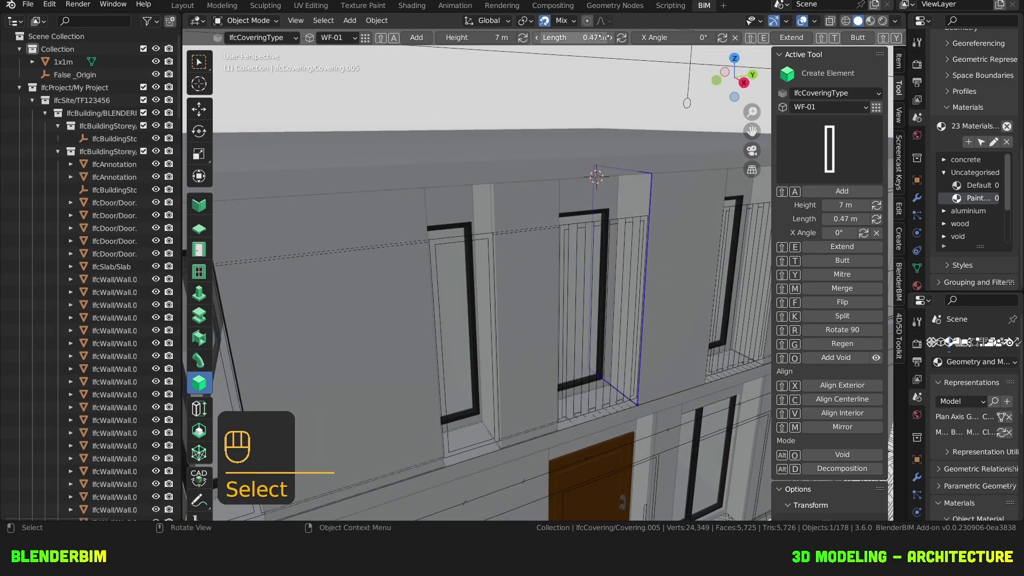
# Step: Confirm the strip's new length and extend the long brick wall behind it
pyautogui.click(623, 39)
pyautogui.moveTo(646, 172); pyautogui.dragTo(639, 177)
pyautogui.click(646, 134)
pyautogui.press('shift+e')
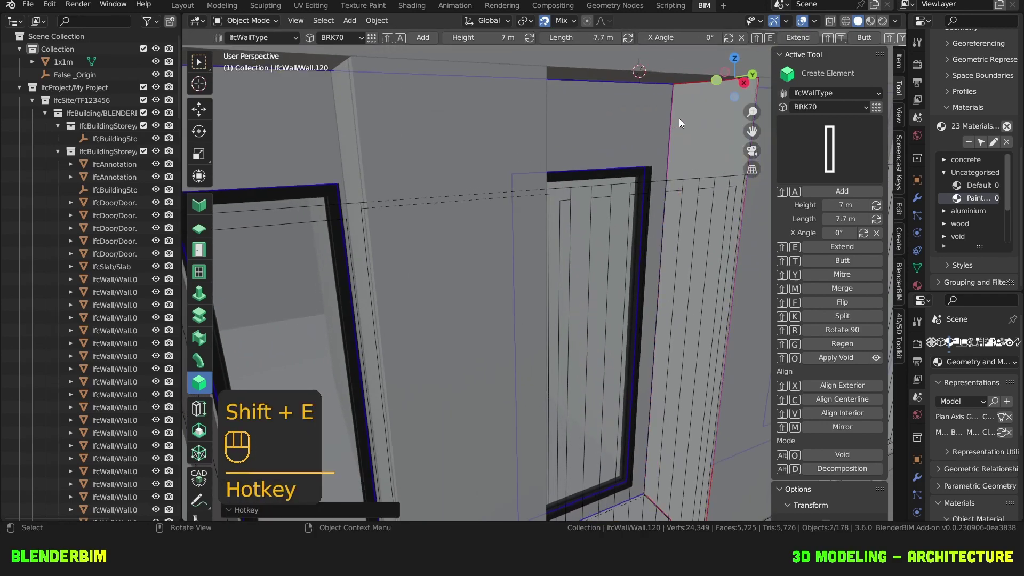
# Step: Preview the facade with rendered brick textures, return to solid view and select the wall
pyautogui.middleClick(639, 218)
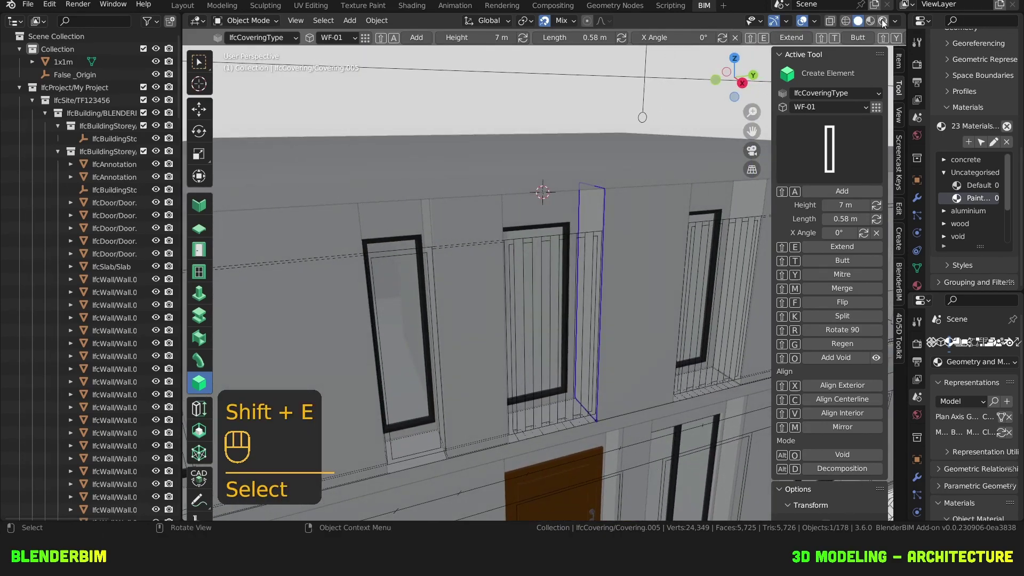
pyautogui.click(739, 126)
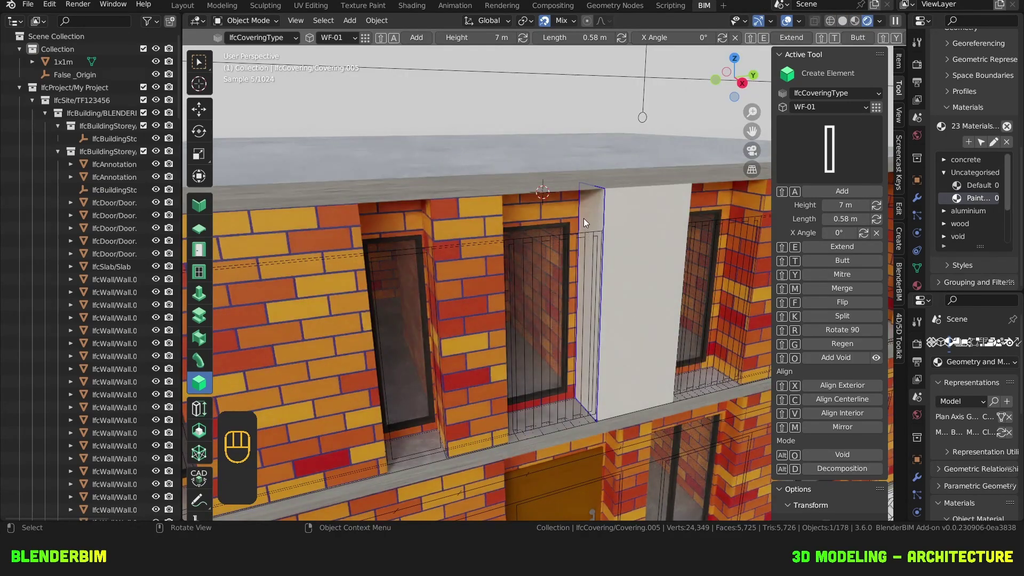
pyautogui.middleClick(586, 236)
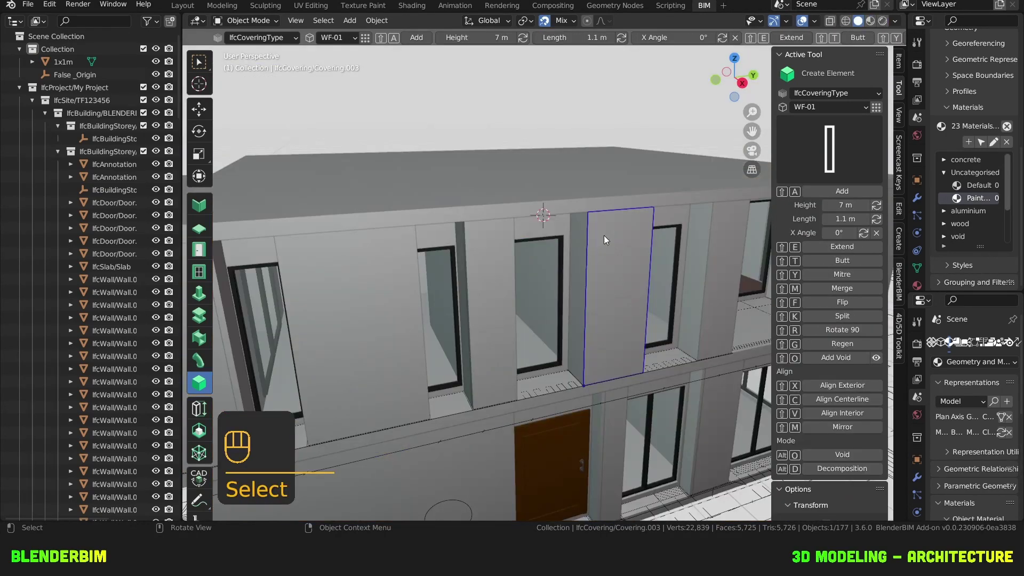
pyautogui.click(569, 231)
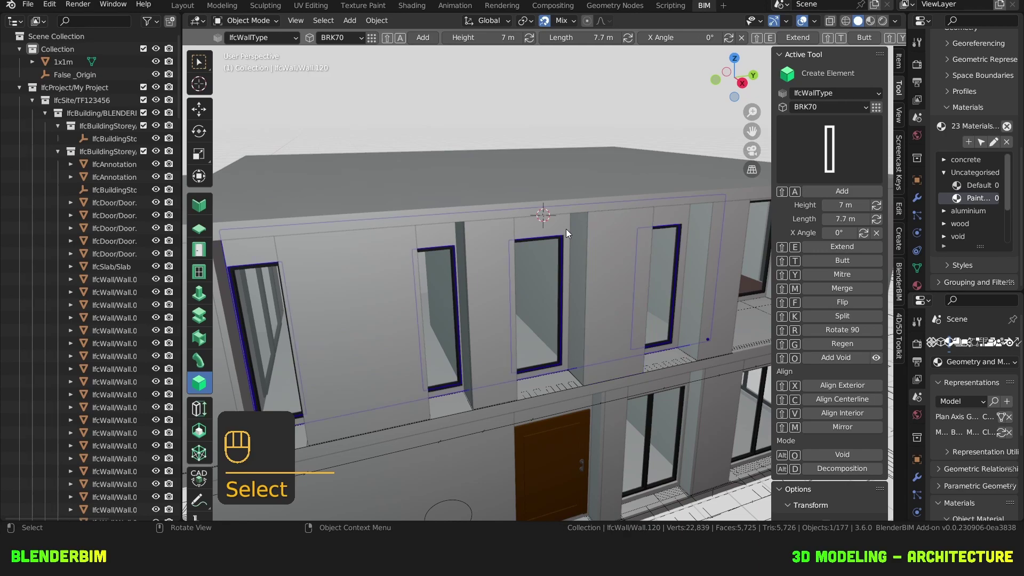
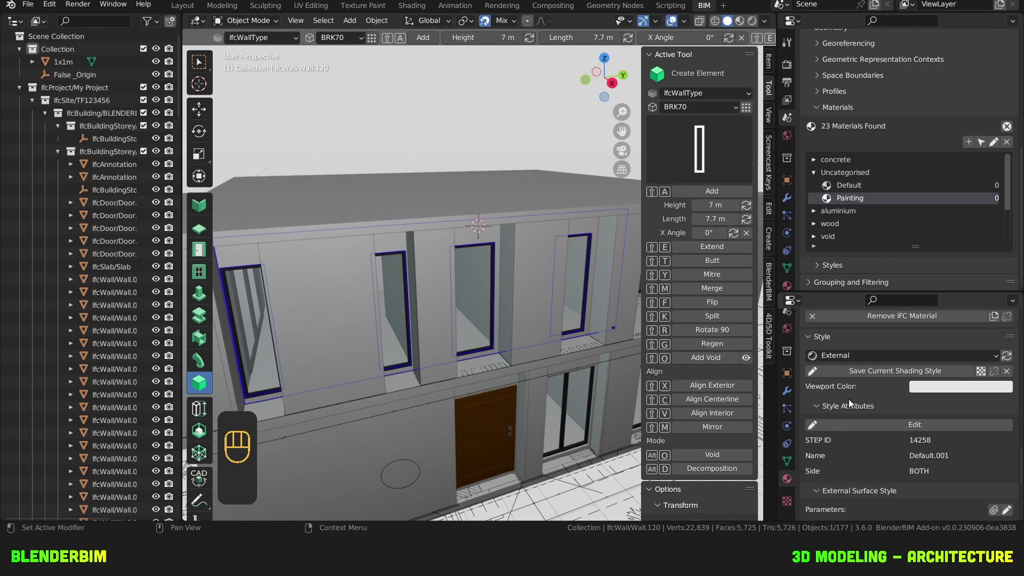
# Step: Switch the wall style to Shading, pick a yellow viewport colour and save the style
pyautogui.moveTo(853, 358); pyautogui.dragTo(849, 373)
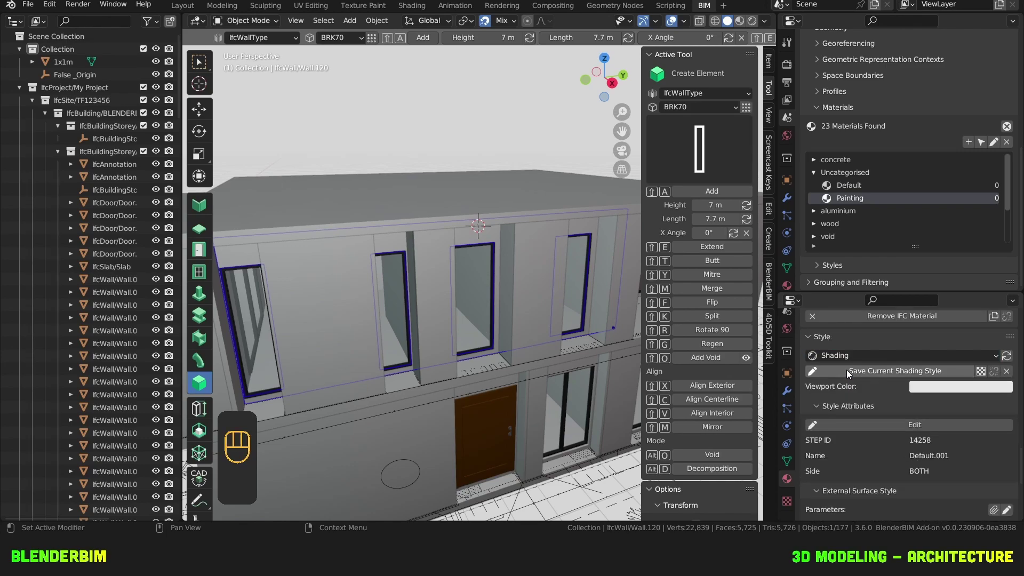
pyautogui.middleClick(938, 391)
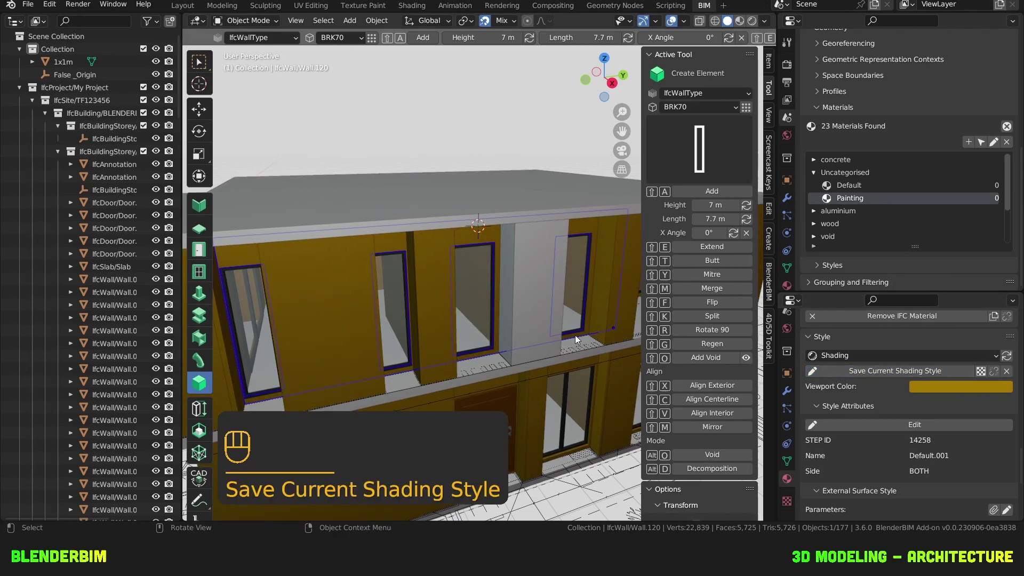
pyautogui.moveTo(521, 293); pyautogui.dragTo(502, 292)
pyautogui.moveTo(509, 249); pyautogui.dragTo(484, 260)
pyautogui.click(487, 244)
pyautogui.click(478, 234)
# Step: Select the covering strip beside the window and zoom in close on it
pyautogui.press('shift+d')
pyautogui.click(427, 172)
pyautogui.press('shift+r')
pyautogui.press('shift+r')
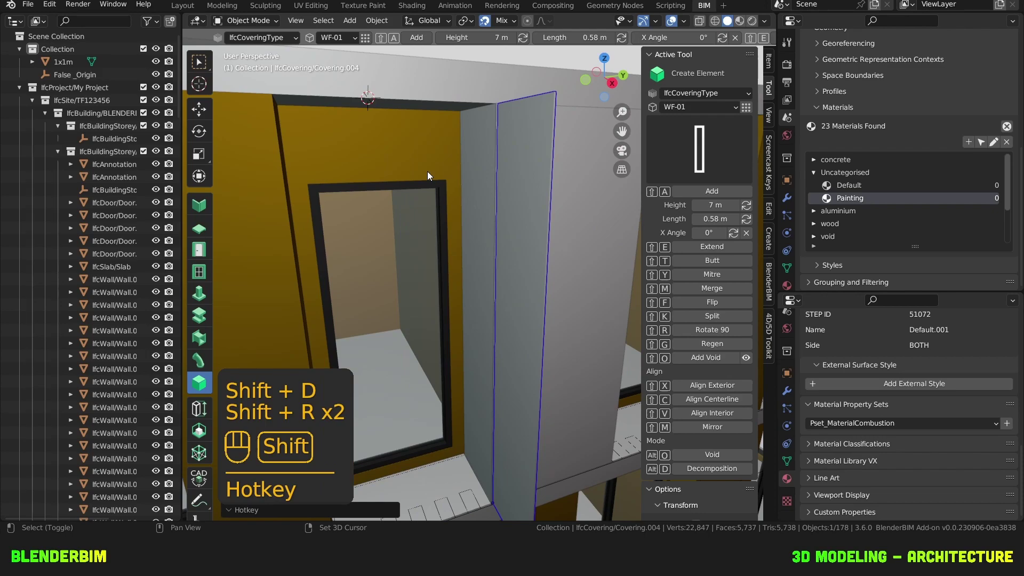
# Step: Reposition the covering strip along X beside the window and set its Length to 0.21 m
pyautogui.press('shift+r')
pyautogui.press('shift+r')
pyautogui.press('shift+r')
pyautogui.press('g')
pyautogui.press('x')
pyautogui.moveTo(415, 164); pyautogui.dragTo(459, 169)
pyautogui.click(479, 166)
pyautogui.press('shift+t')
pyautogui.click(453, 168)
pyautogui.moveTo(444, 172); pyautogui.dragTo(431, 175)
pyautogui.middleClick(420, 177)
pyautogui.moveTo(489, 183); pyautogui.dragTo(462, 179)
pyautogui.moveTo(433, 171); pyautogui.dragTo(476, 188)
pyautogui.click(408, 131)
pyautogui.rightClick(481, 181)
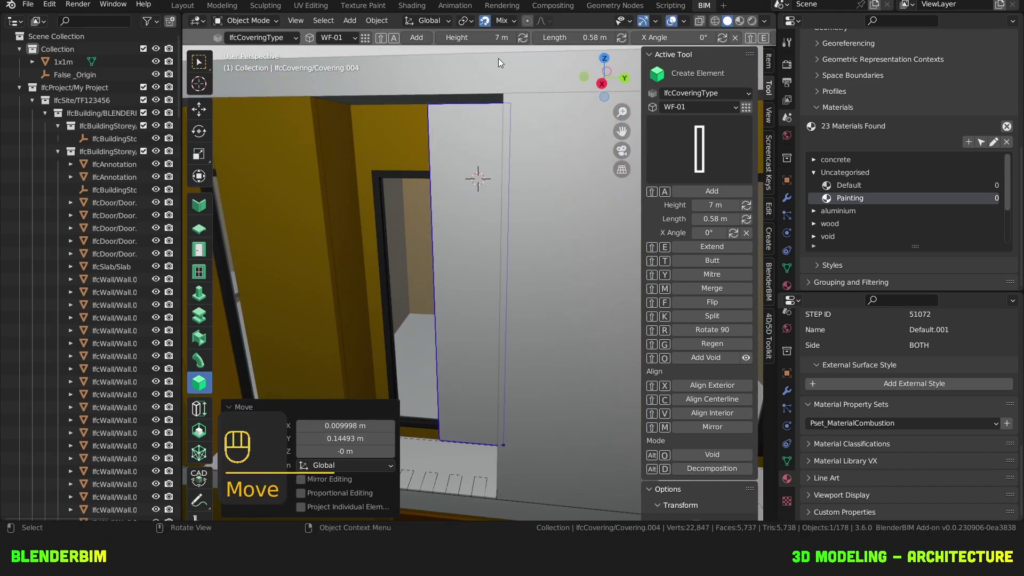
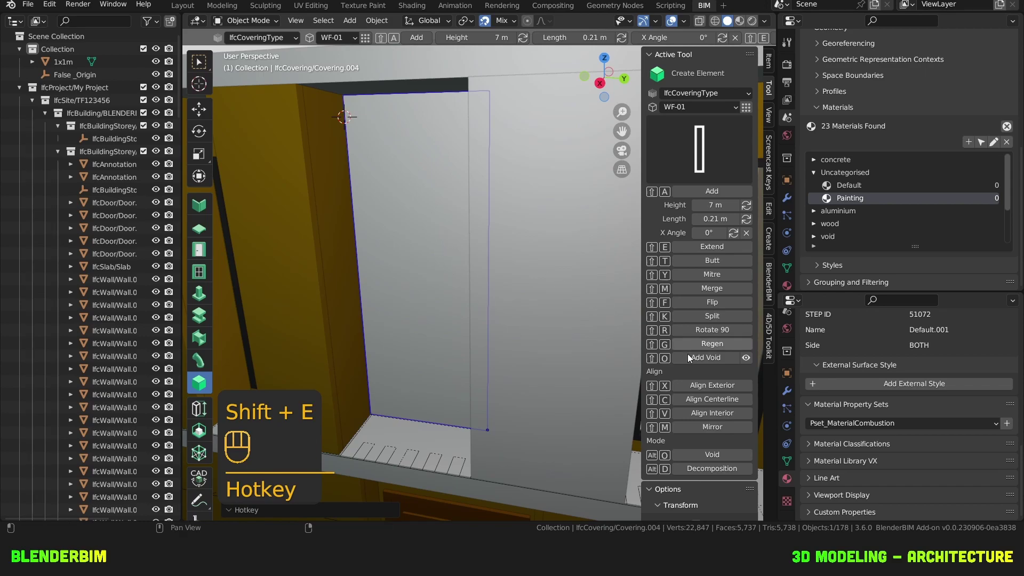
# Step: Regenerate the strip at 0.21 m and add an Opening box on the covering via Add Void
pyautogui.click(428, 259)
pyautogui.click(722, 359)
pyautogui.middleClick(438, 263)
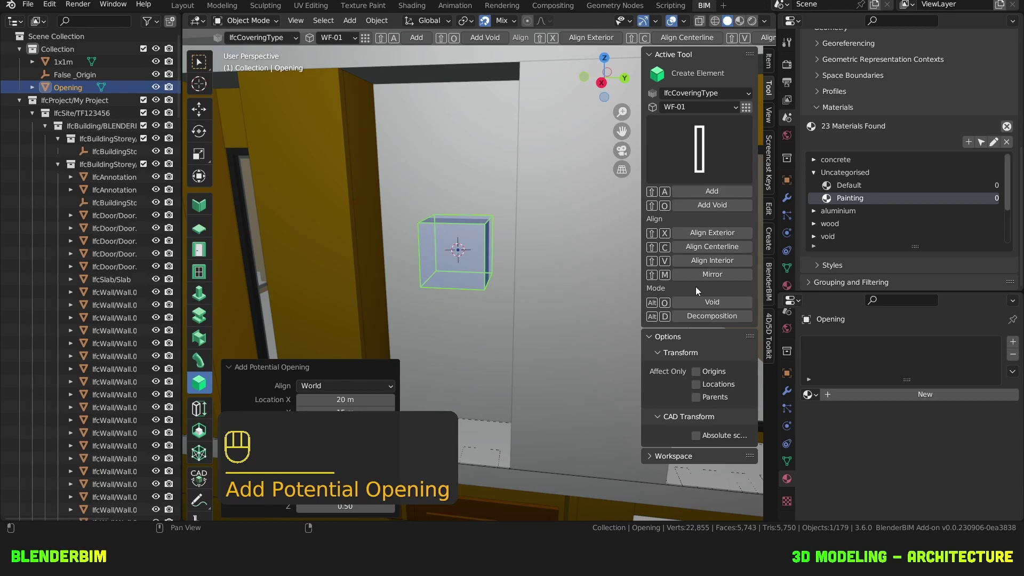
# Step: Apply the void so a square opening cuts through the covering, and inspect the hole
pyautogui.click(464, 162)
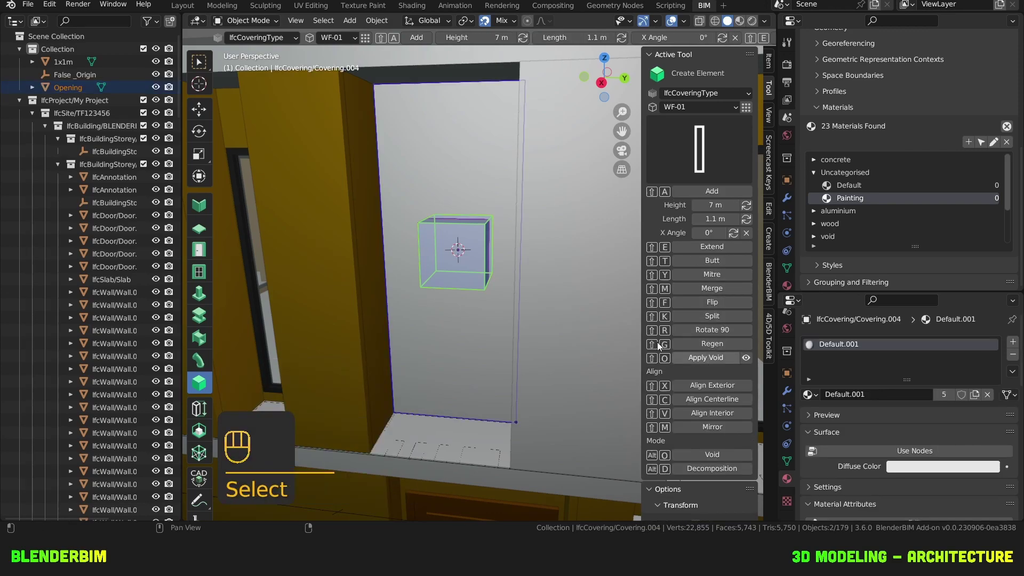
pyautogui.click(693, 359)
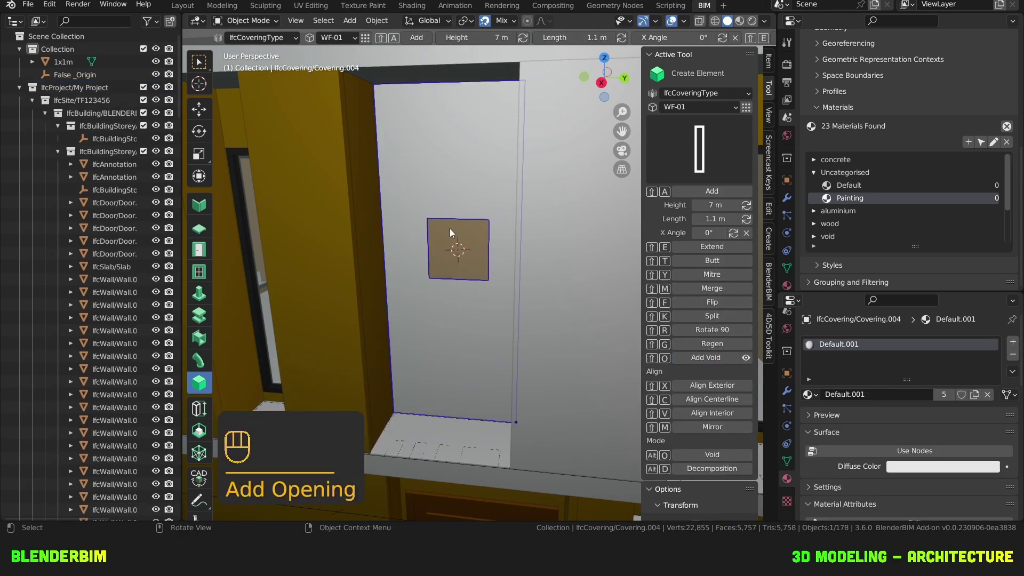
pyautogui.click(495, 249)
pyautogui.moveTo(513, 249); pyautogui.dragTo(473, 249)
pyautogui.click(505, 244)
pyautogui.click(513, 288)
# Step: Bring back the editable Opening box, select it and view the facade in Right Orthographic for scaling
pyautogui.press('Tab')
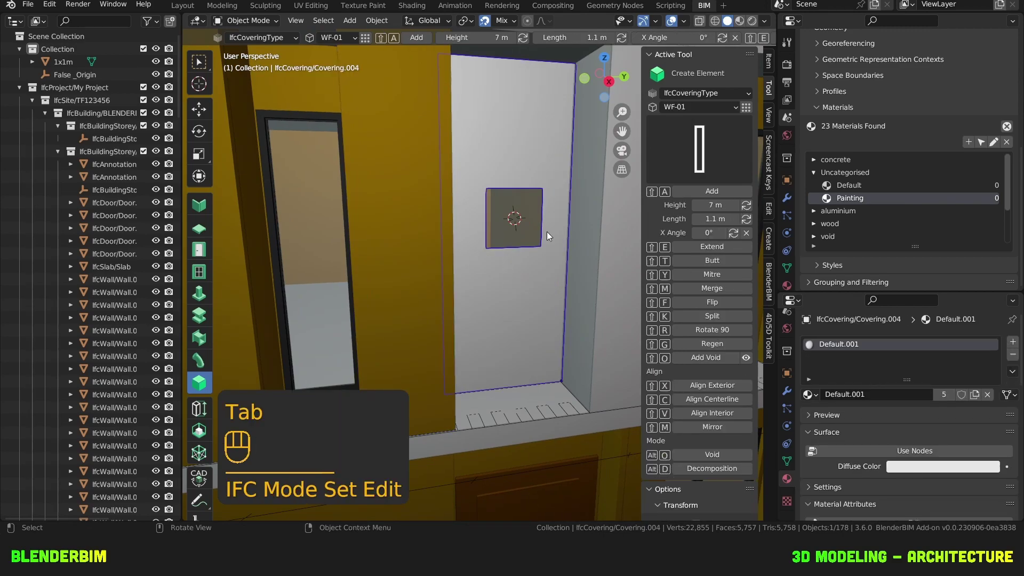
pyautogui.press('alt+o')
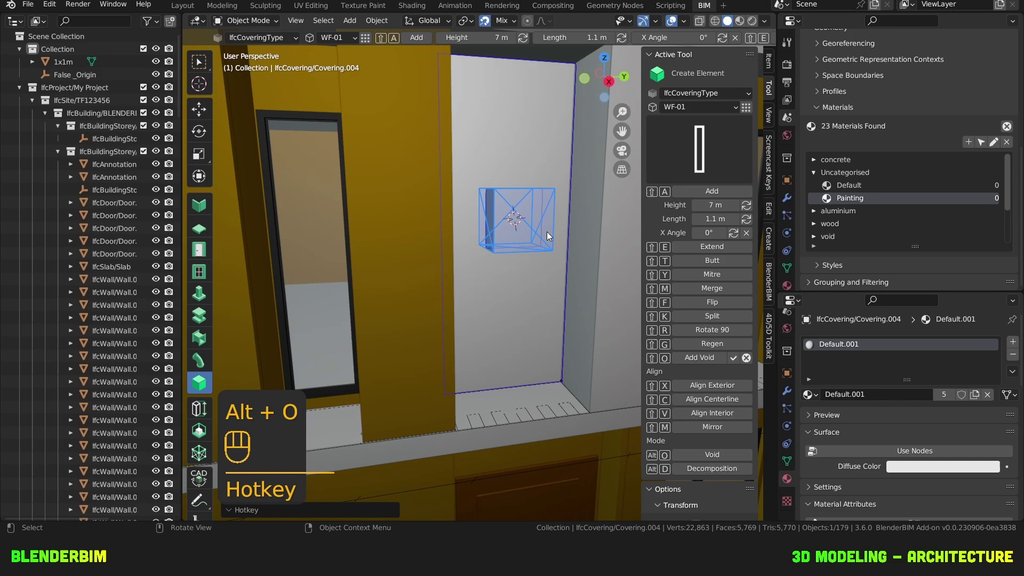
pyautogui.click(549, 233)
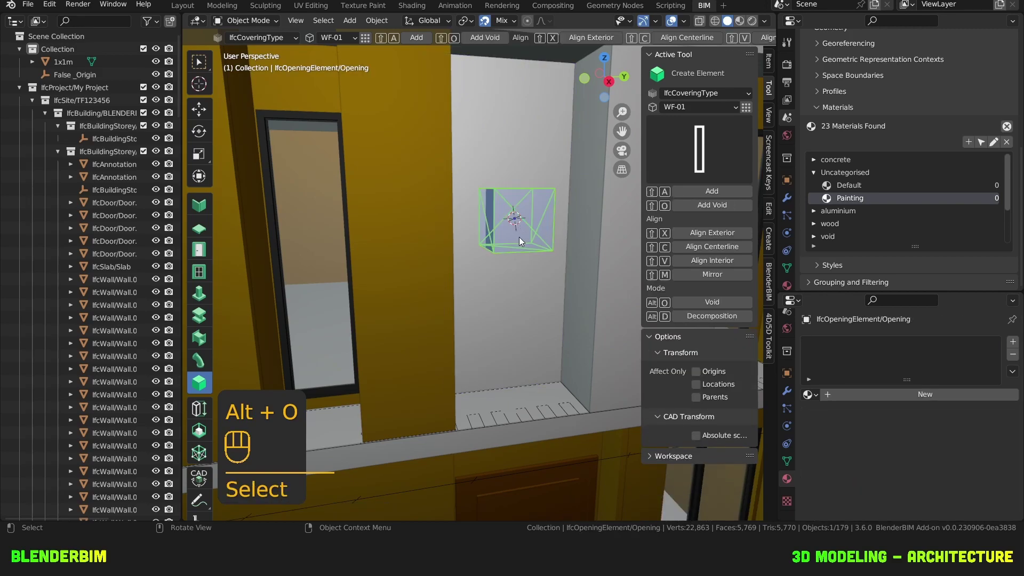
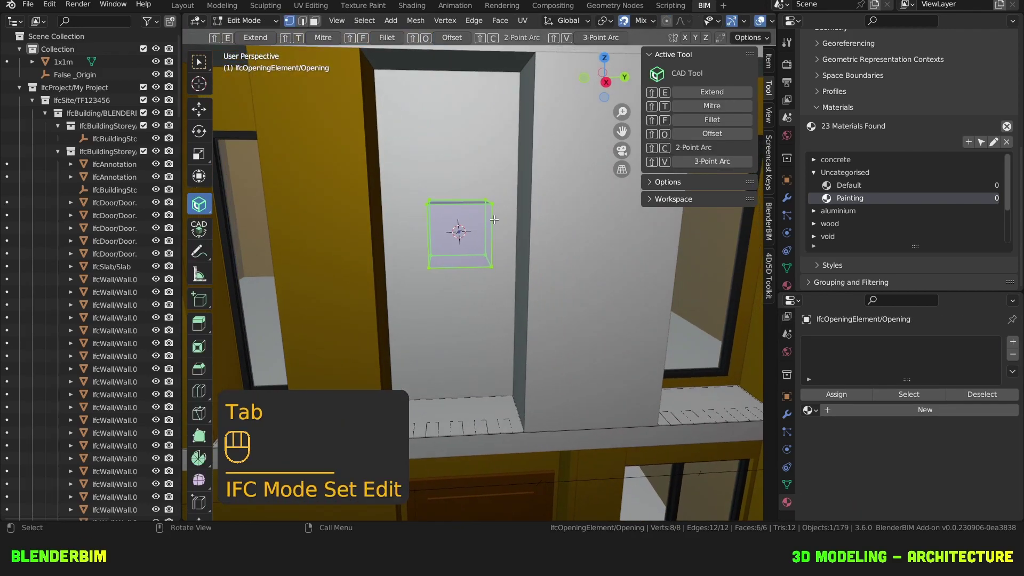
pyautogui.press('KP_3')
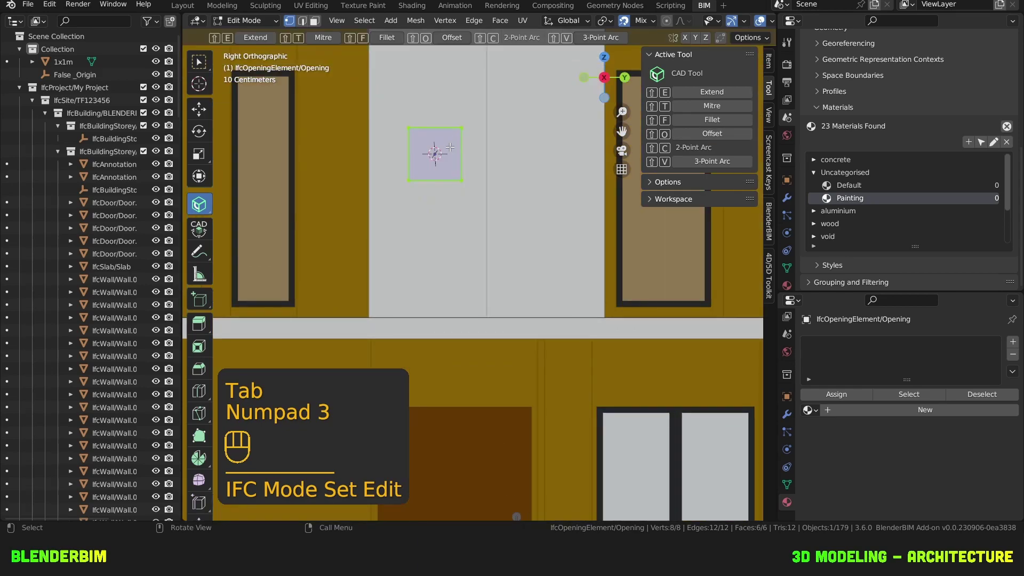
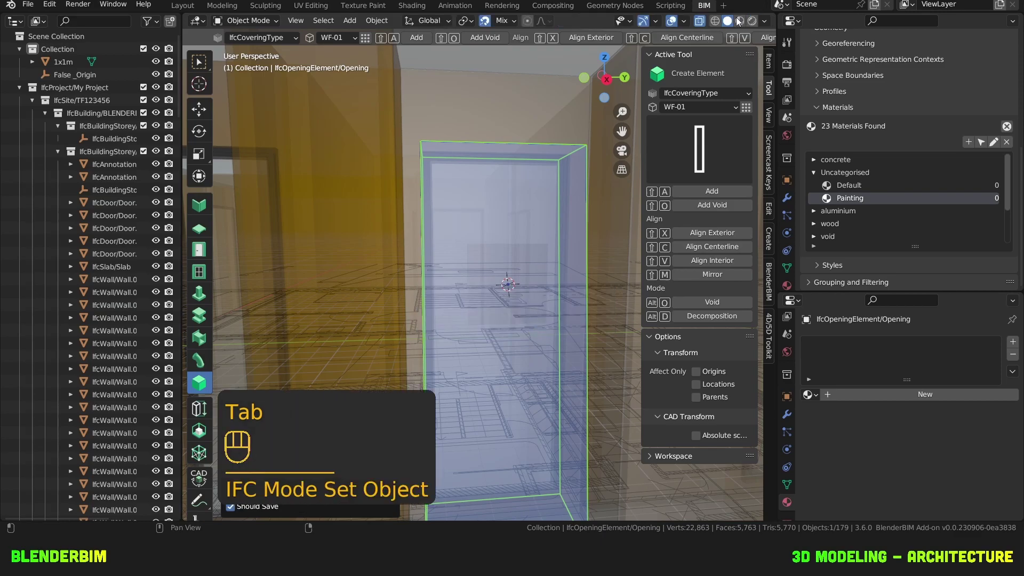
# Step: Apply the enlarged opening to the covering so the window framing shows through the void
pyautogui.click(704, 23)
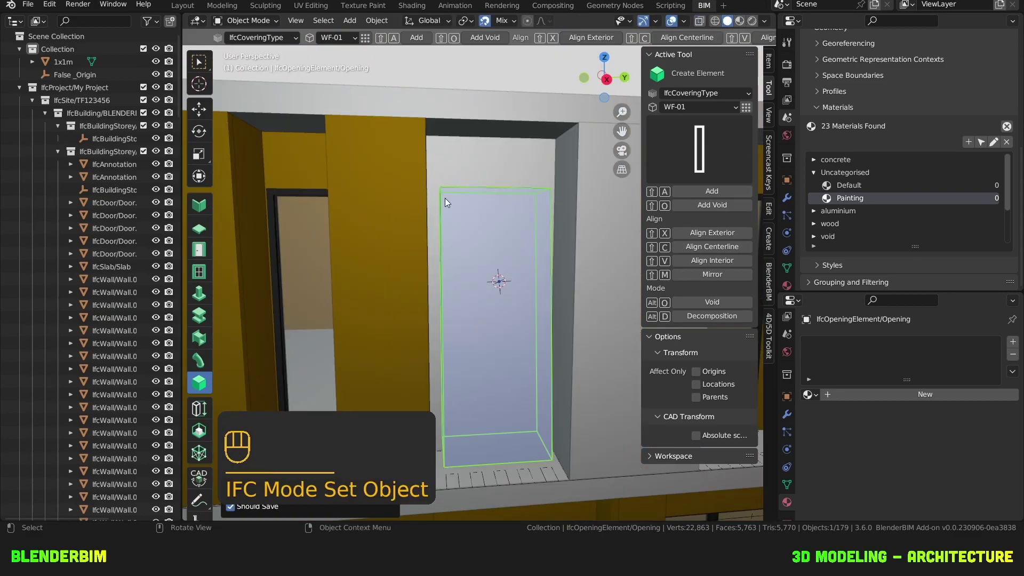
pyautogui.middleClick(456, 222)
pyautogui.click(459, 230)
pyautogui.click(493, 198)
pyautogui.click(735, 359)
pyautogui.click(482, 81)
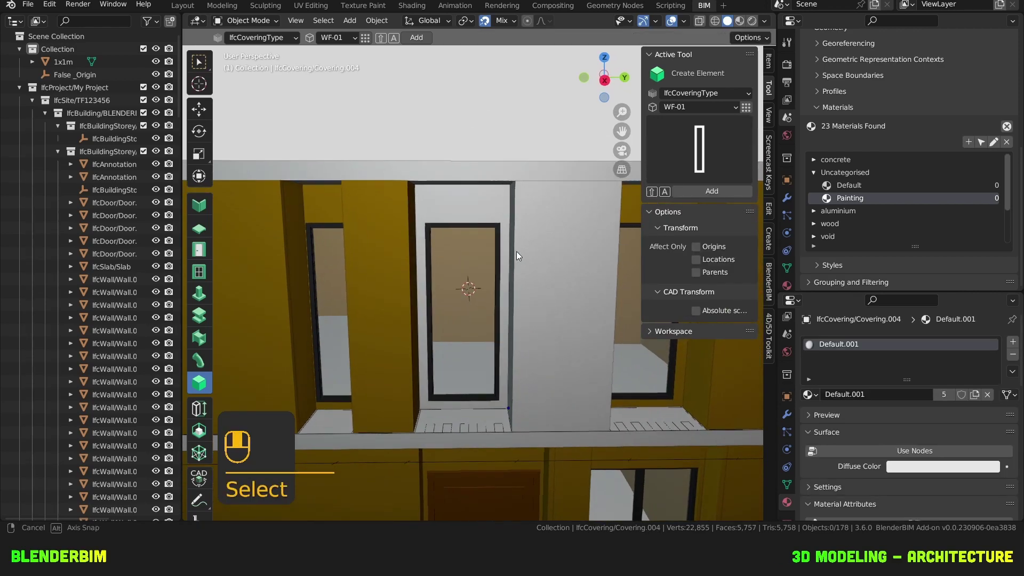